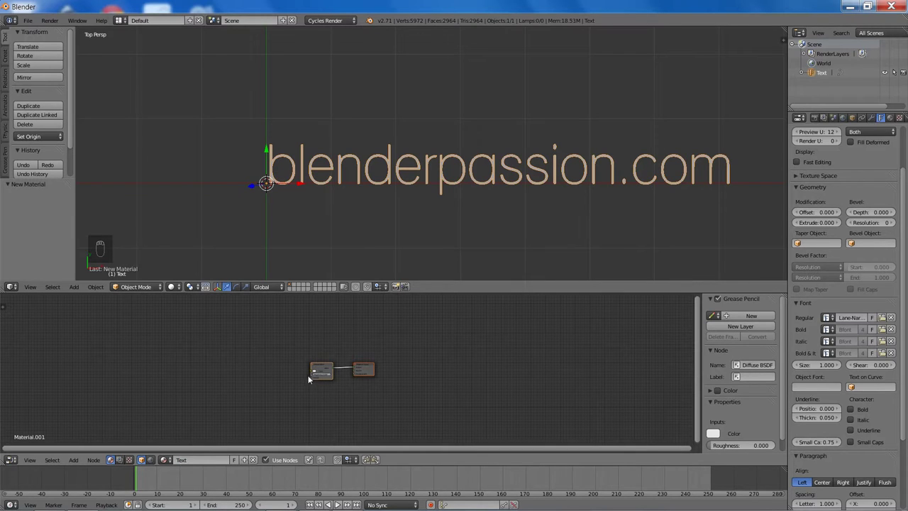
- Replace the Diffuse BSDF with Transparent BSDF and Emission joined by a Mix Shader into Material Output, previewed rendered
right_click(361, 341)
key(x)
key(shift+a)
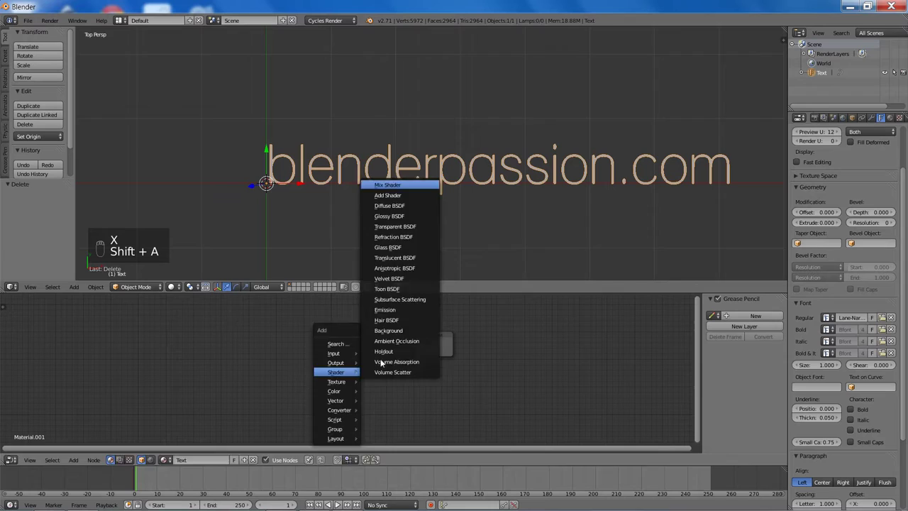
key(shift+a)
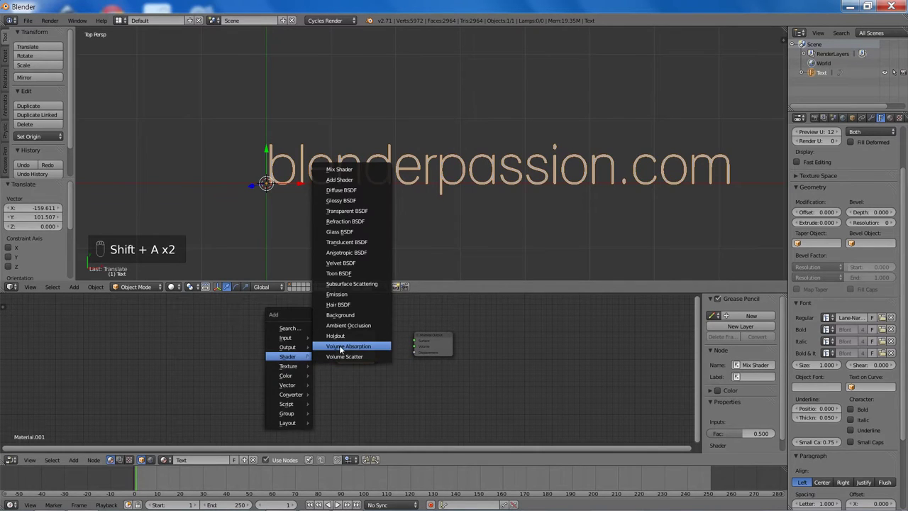
key(shift+a)
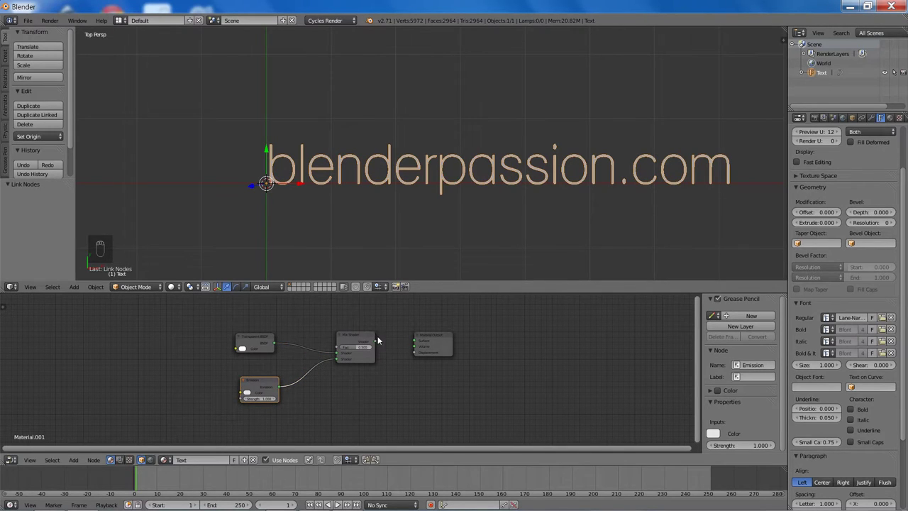
key(f)
key(shift+z)
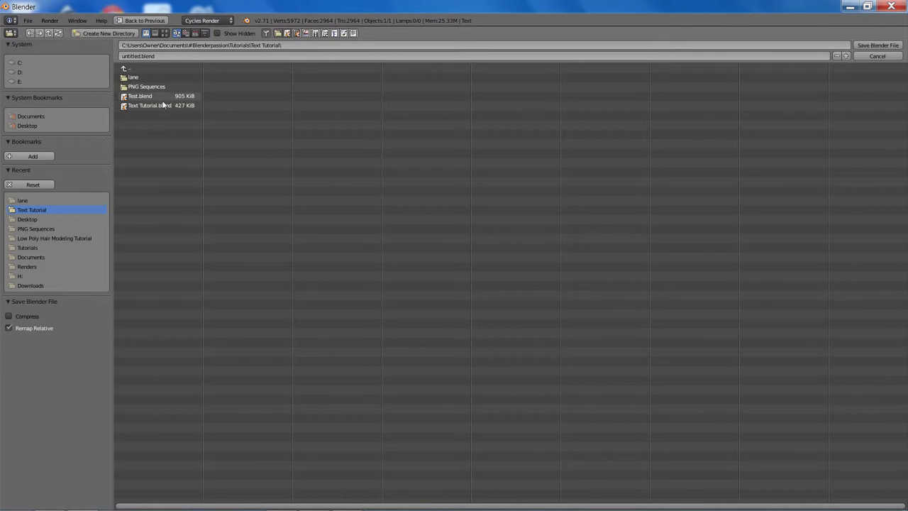
- Save as Text Tutorial.blend, set Emission Strength 0.5 and Mix Shader Fac 1.0, back in Solid shading
key(ctrl+s)
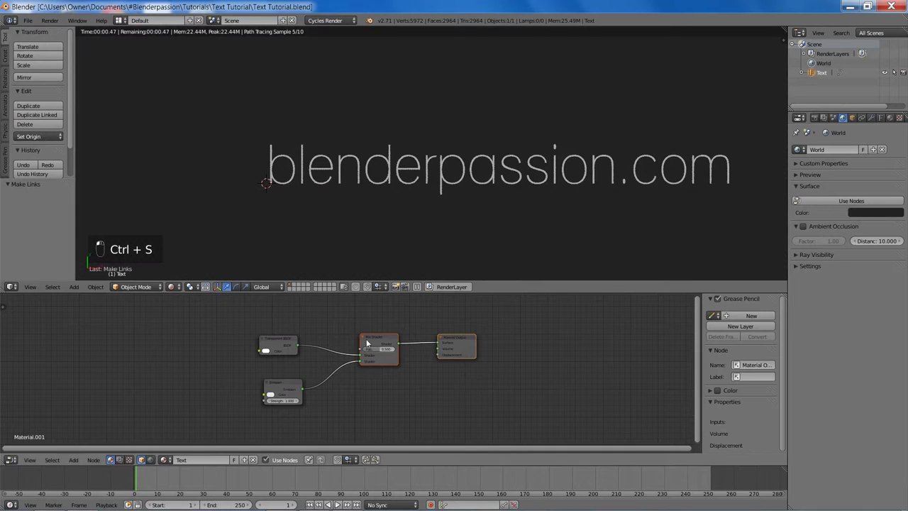
key(g)
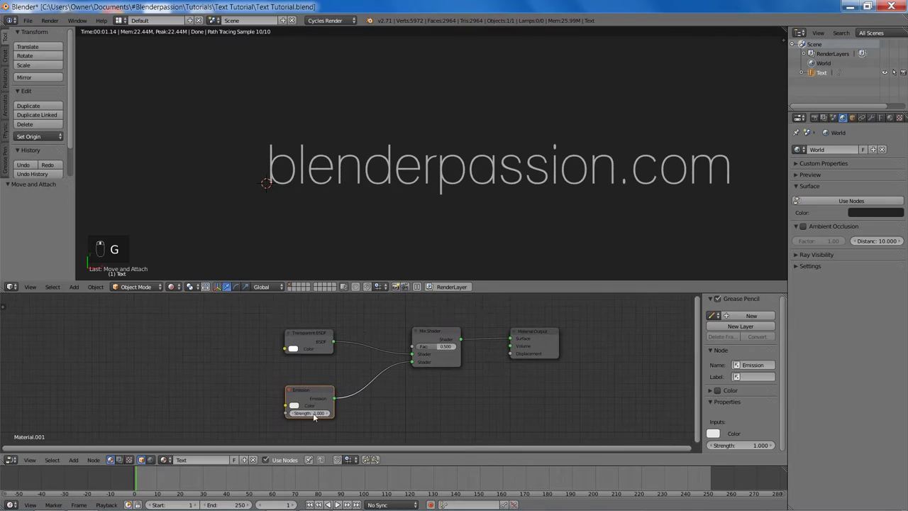
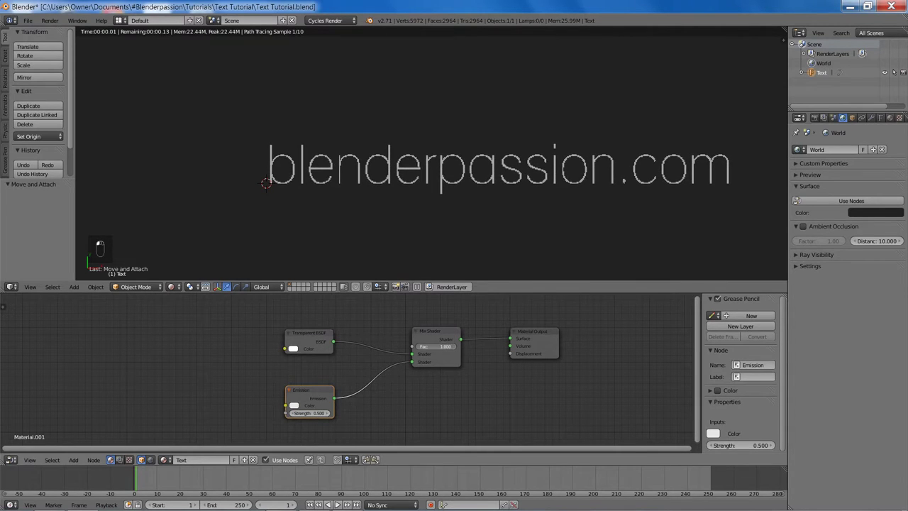
key(z)
key(z)
key(ctrl+s)
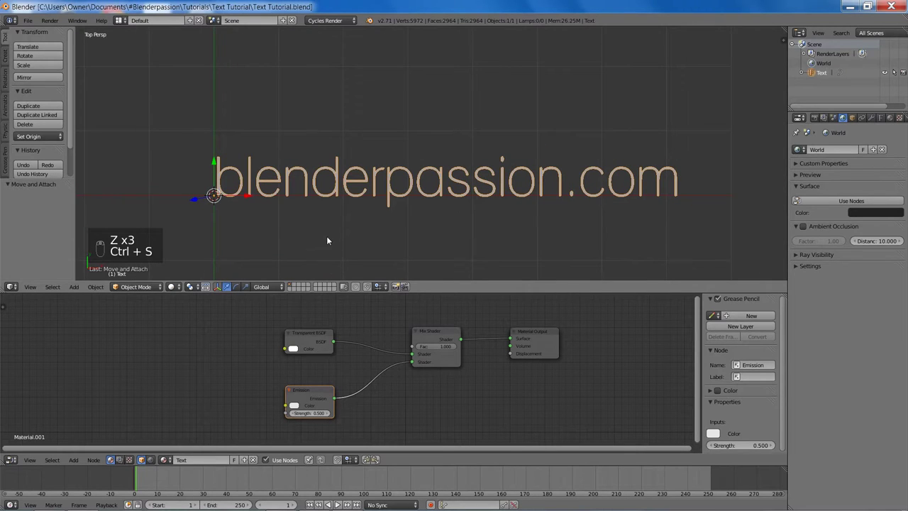
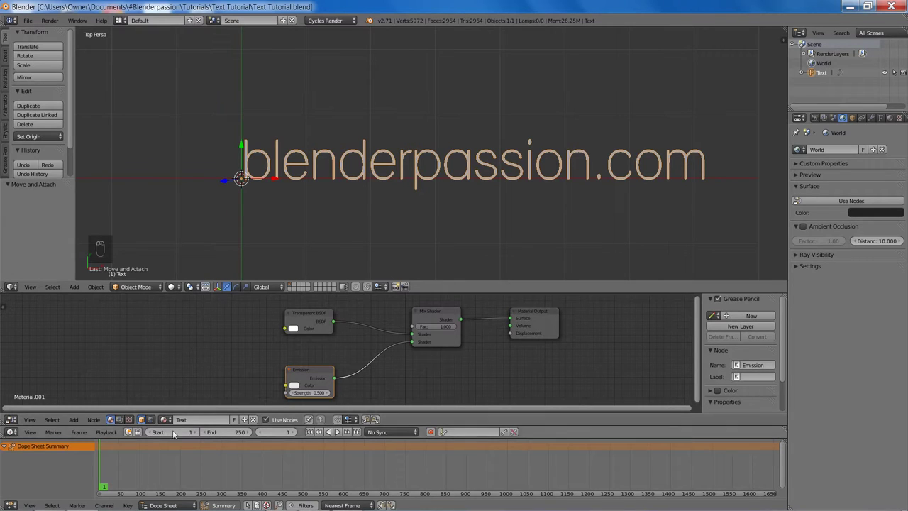
- In the Dope Sheet go to frame 36, set Mix Fac to 1.000 and keyframe it
click(164, 455)
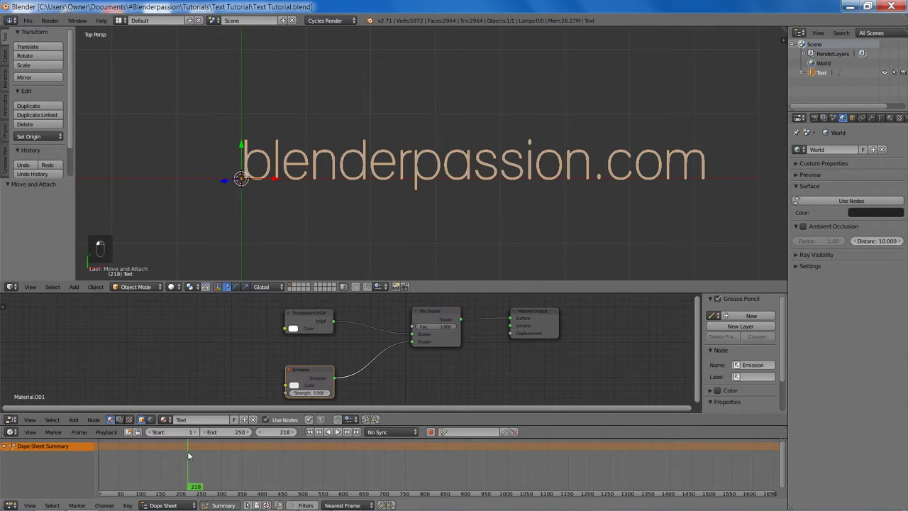
middle_click(114, 462)
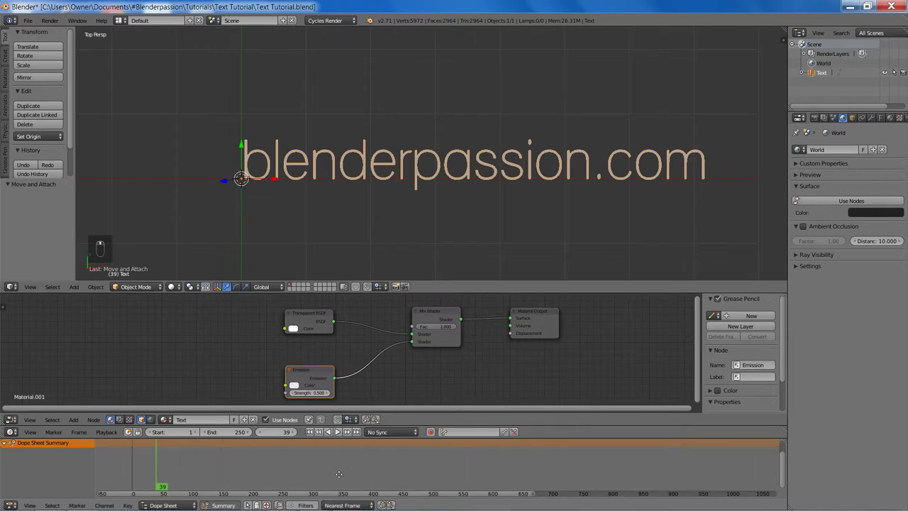
drag(219, 451, 219, 446)
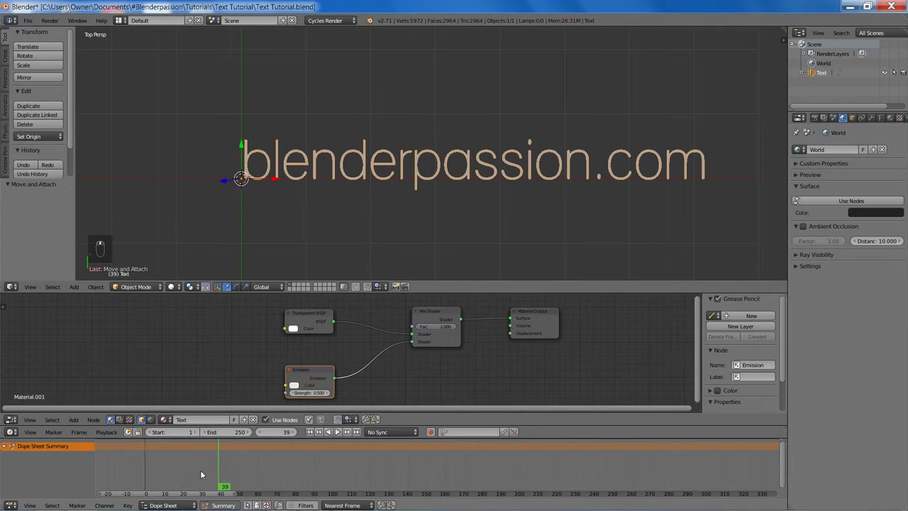
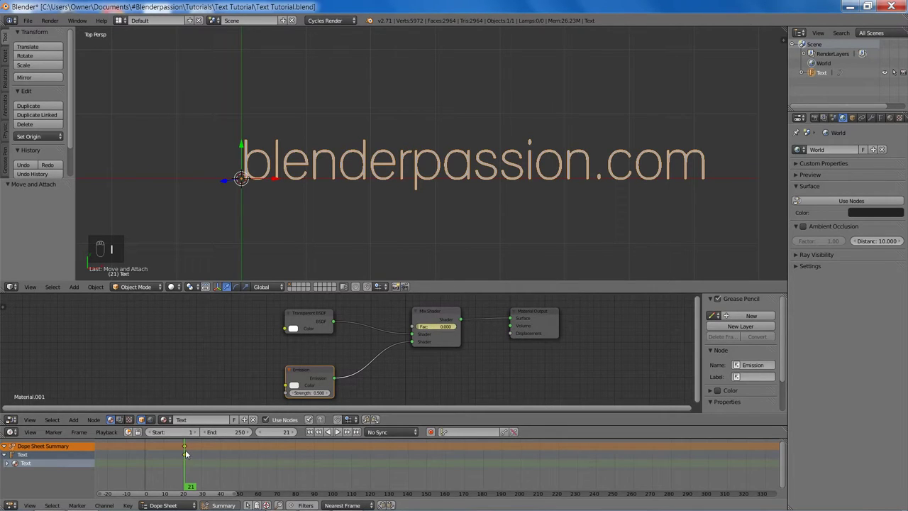
drag(192, 454, 210, 457)
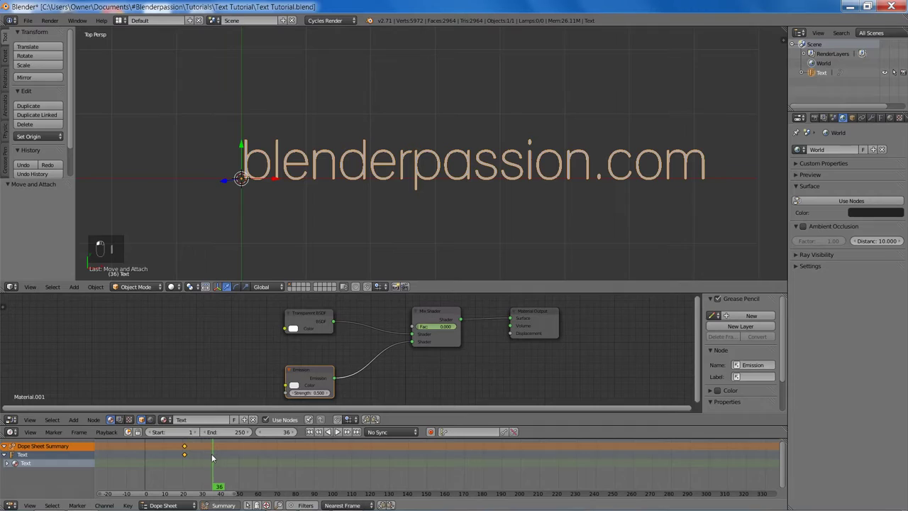
key(Right)
key(Right)
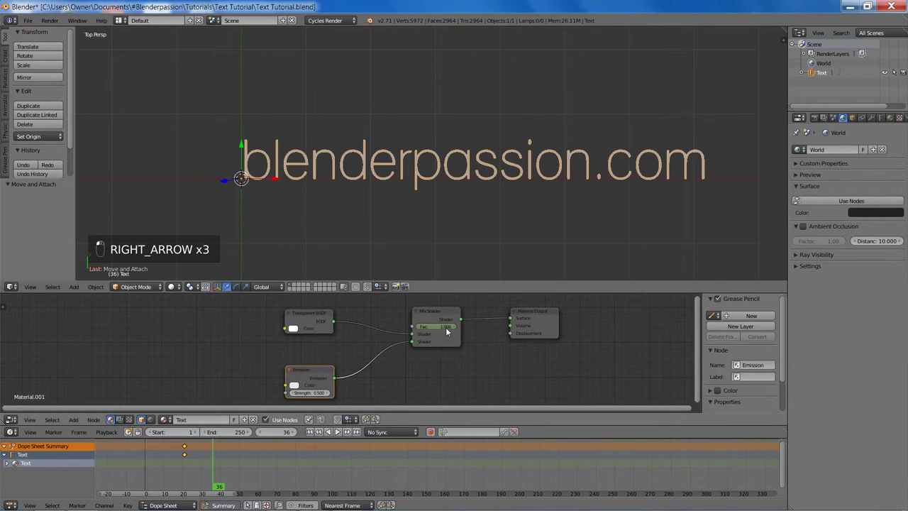
key(i)
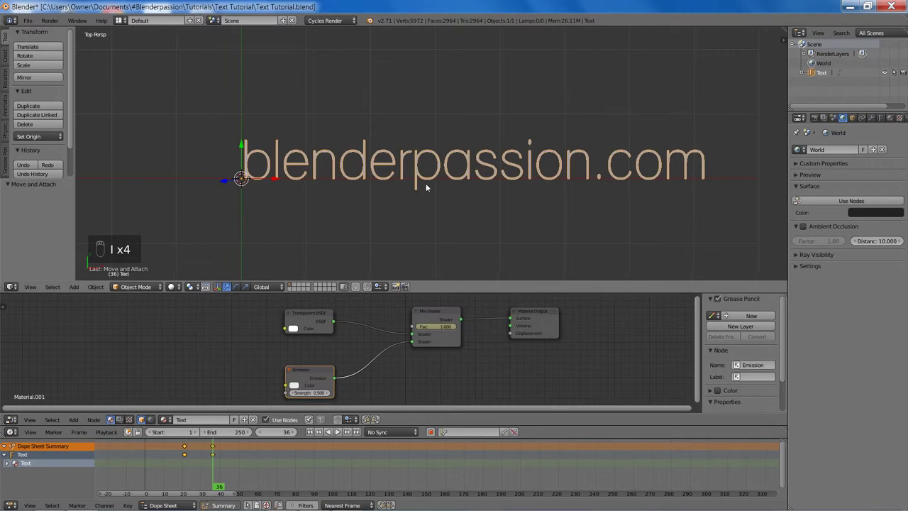
- Step back to frame 21 and scrub forward frame by frame in Rendered view to watch the text fade in
key(Left)
key(Left)
key(Left)
key(shift+z)
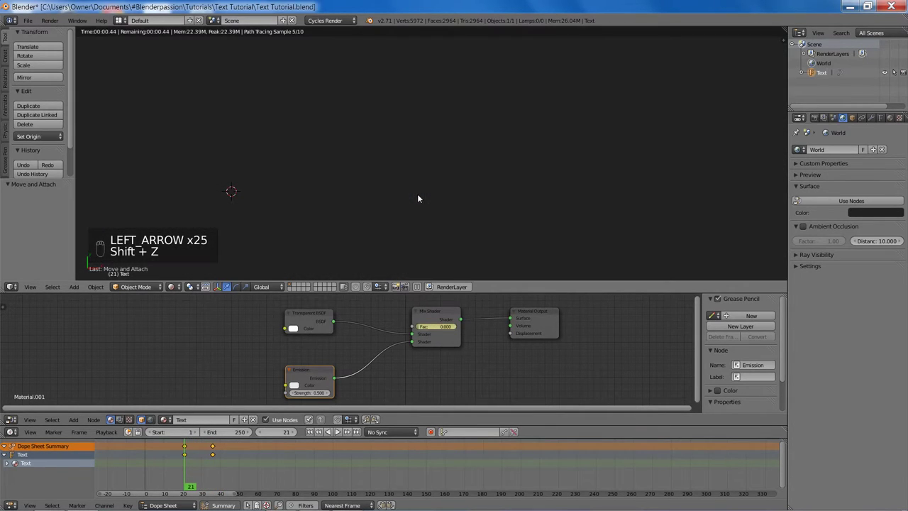
key(Right)
key(Right)
key(Right)
key(Right)
key(Right)
key(Right)
key(Right)
key(Right)
key(Right)
key(Right)
key(Right)
key(Right)
key(Right)
key(Right)
key(Right)
- Return to Solid shading, save the file and pan to show the whole text
key(z)
key(z)
key(ctrl+s)
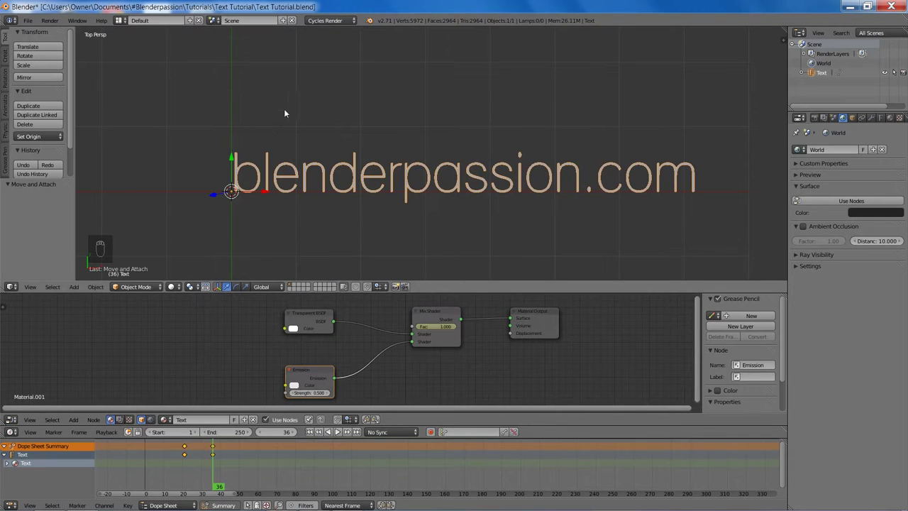
drag(327, 121, 385, 133)
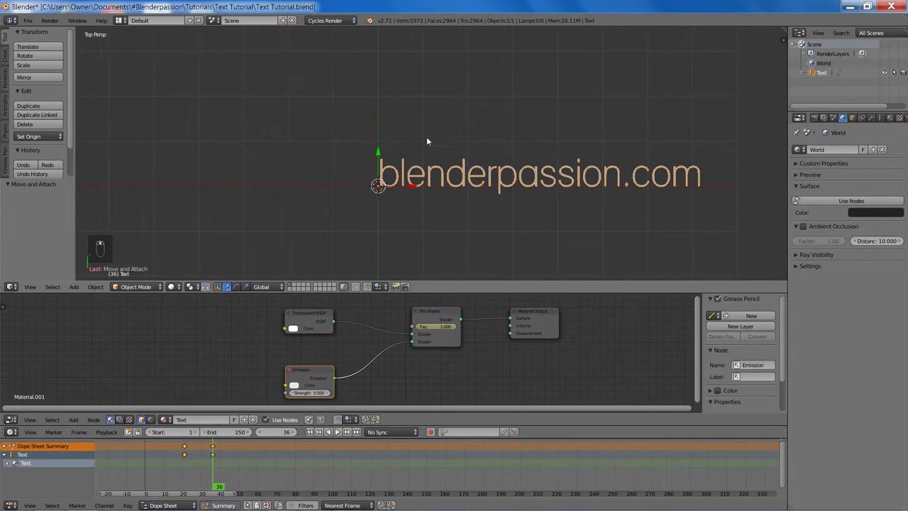
- Duplicate the website text and edit the copy's content down to '1'
key(shift+a)
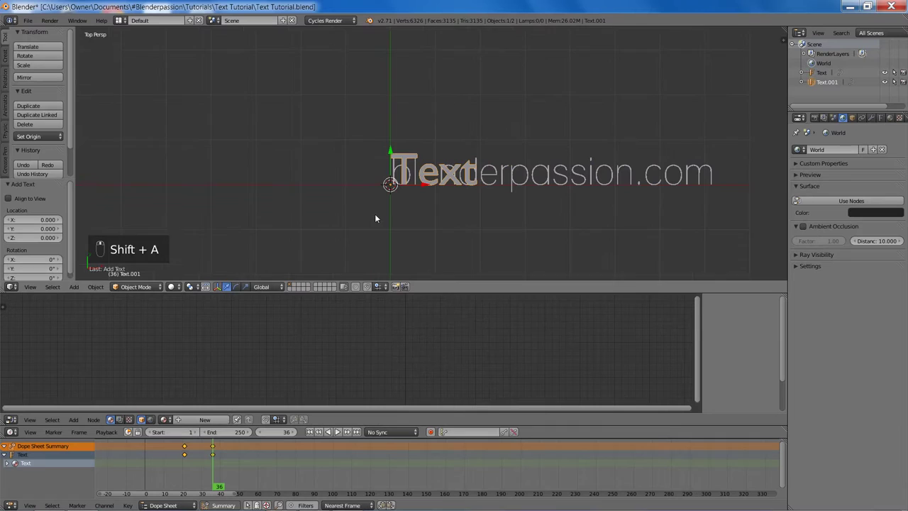
key(Tab)
key(BackSpace)
key(BackSpace)
key(BackSpace)
key(BackSpace)
key(1)
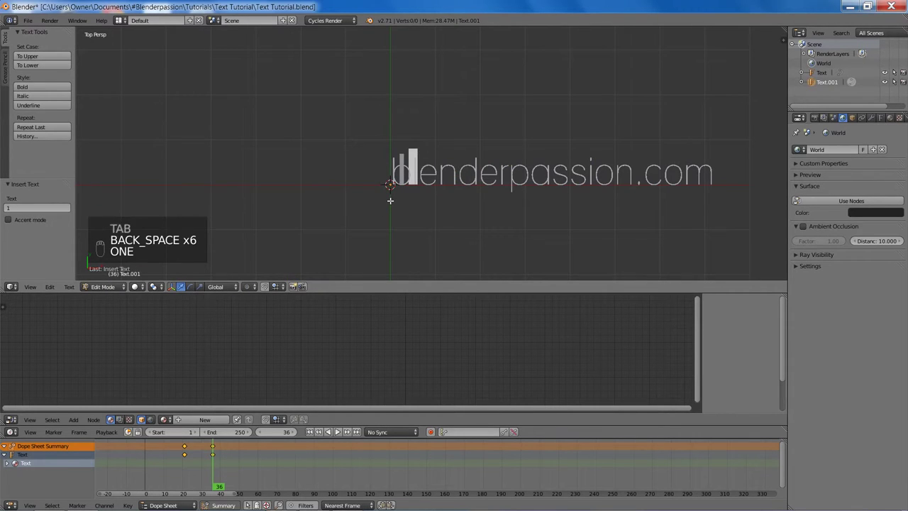
key(Tab)
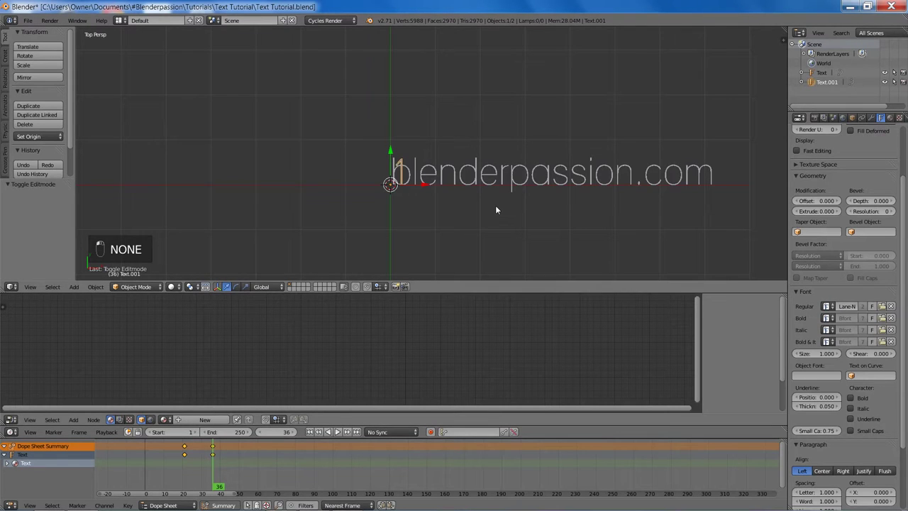
- Move and scale the duplicate text into place beside the original
key(g)
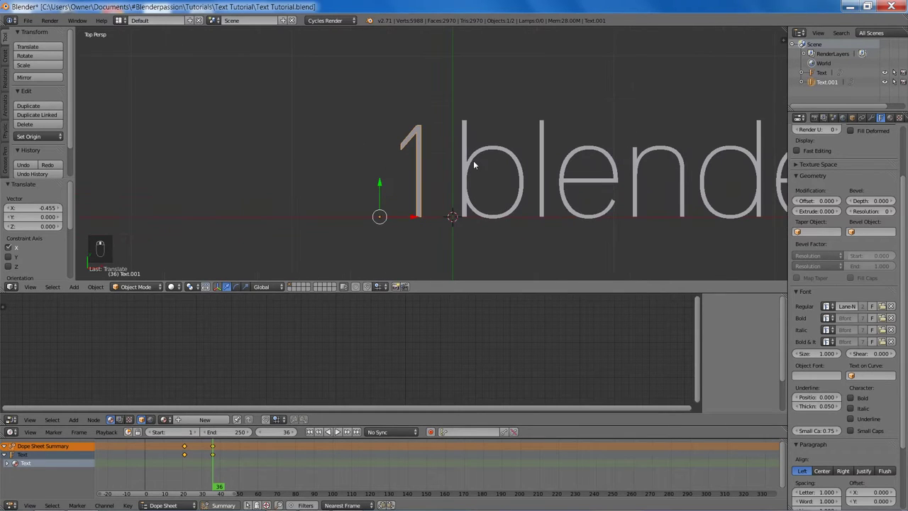
key(s)
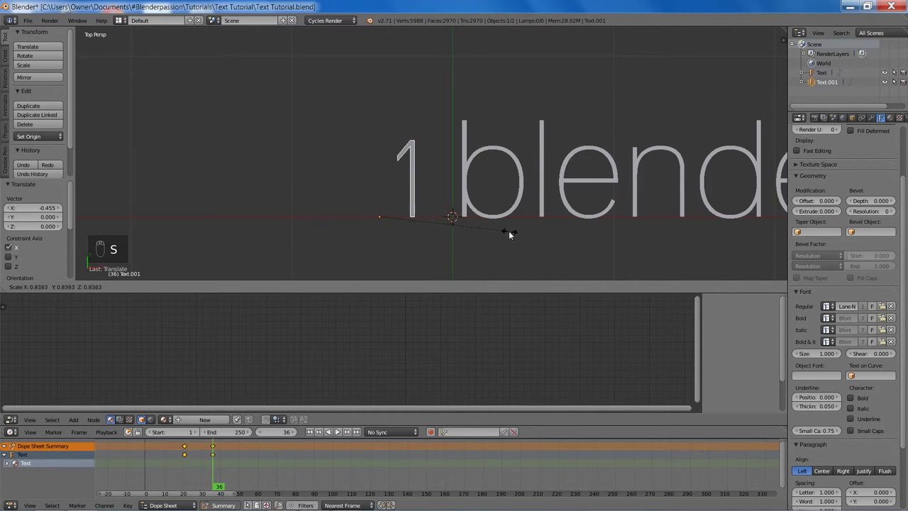
key(g)
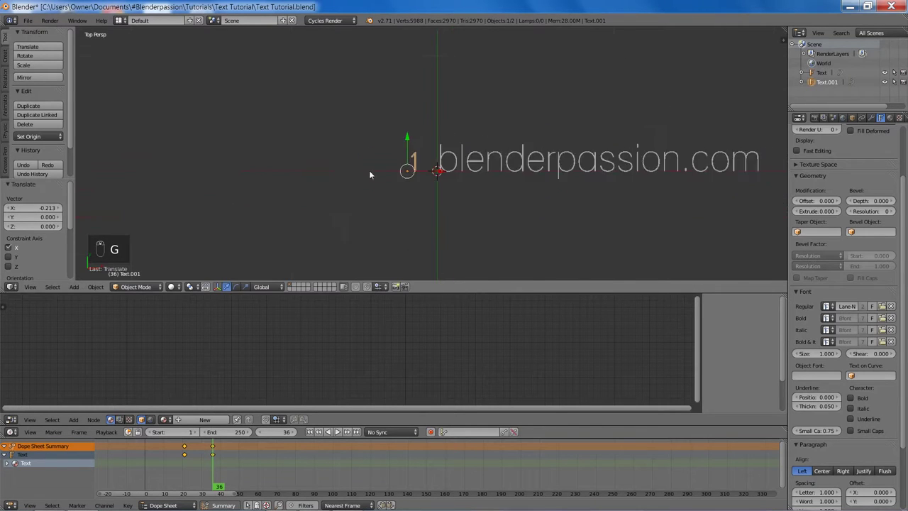
key(g)
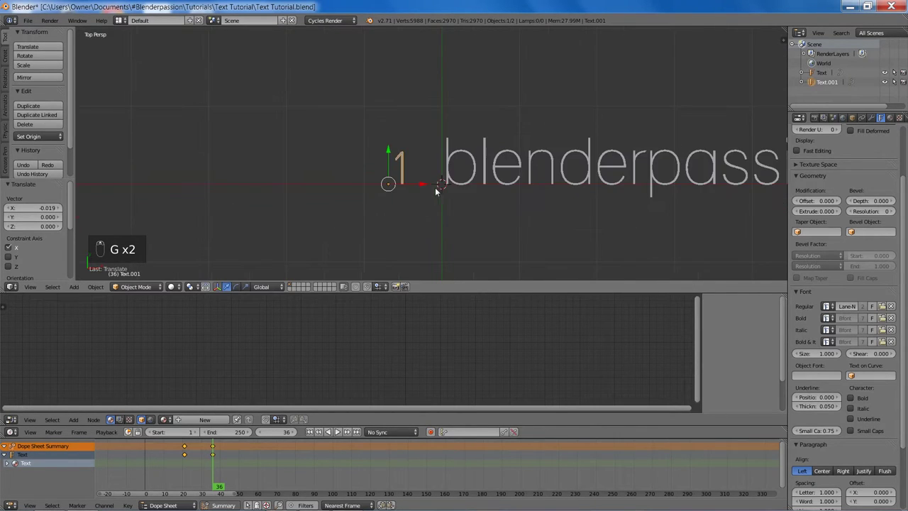
key(a)
key(shift+a)
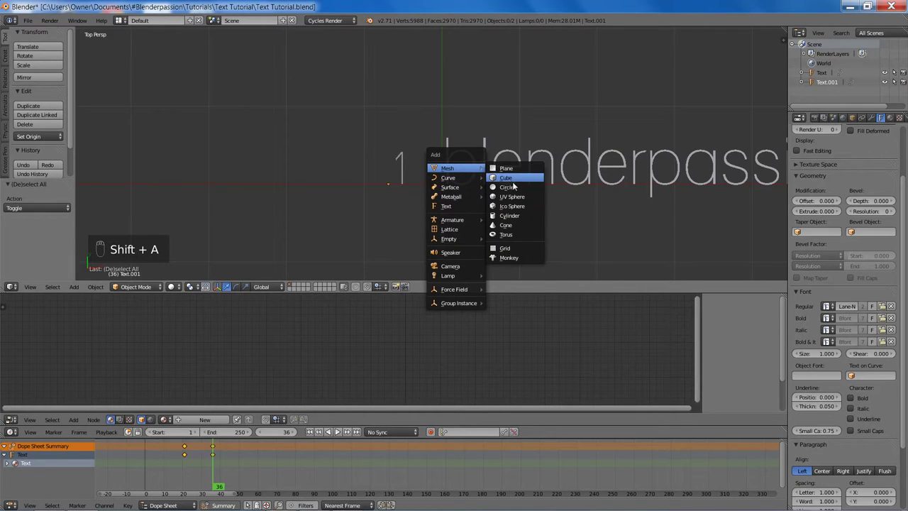
- Scale and position Circle 1 around the number near the blenderpassion.com text, then save
drag(400, 176, 826, 94)
drag(824, 73, 824, 78)
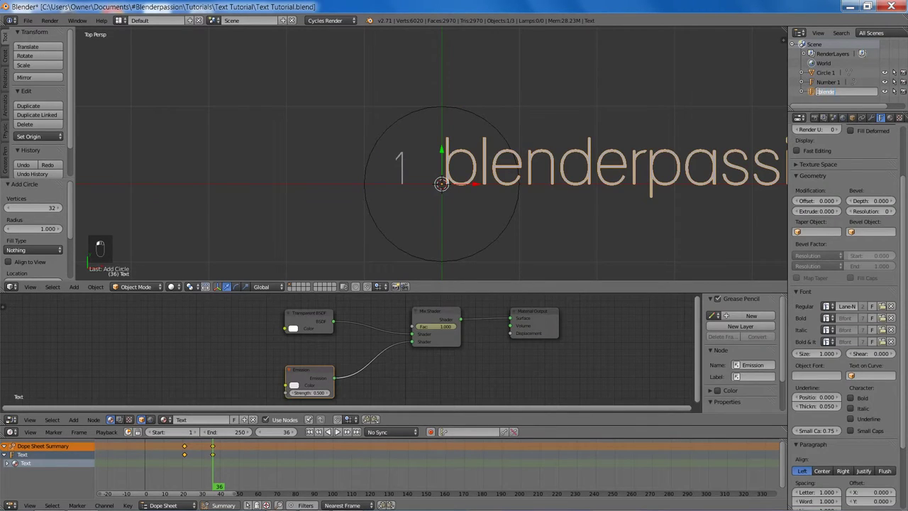
key(s)
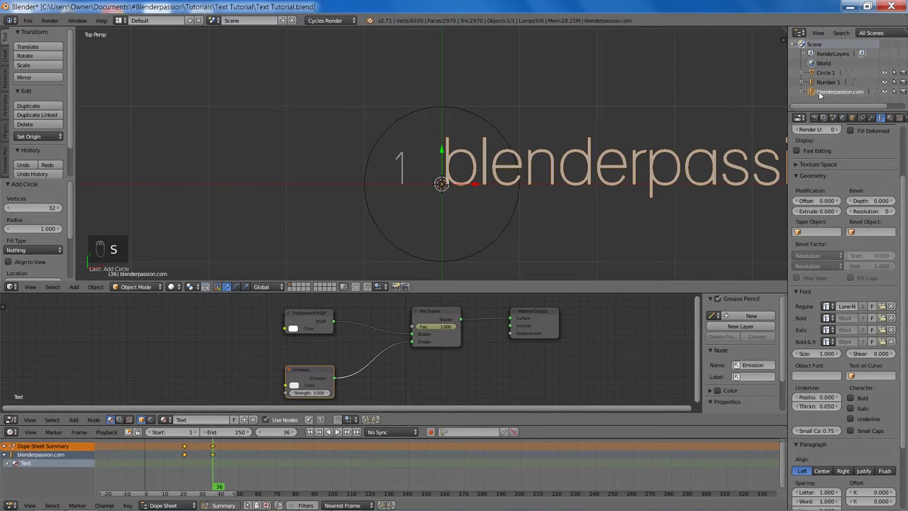
click(508, 235)
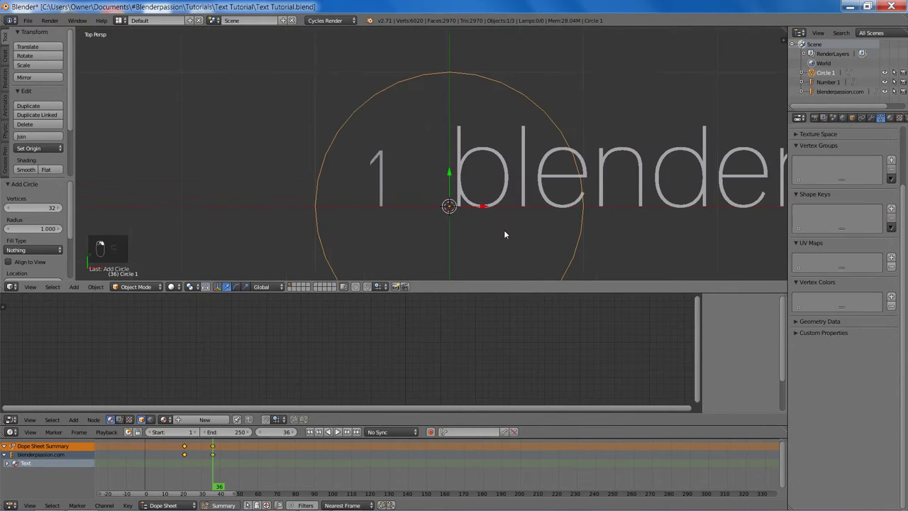
key(s)
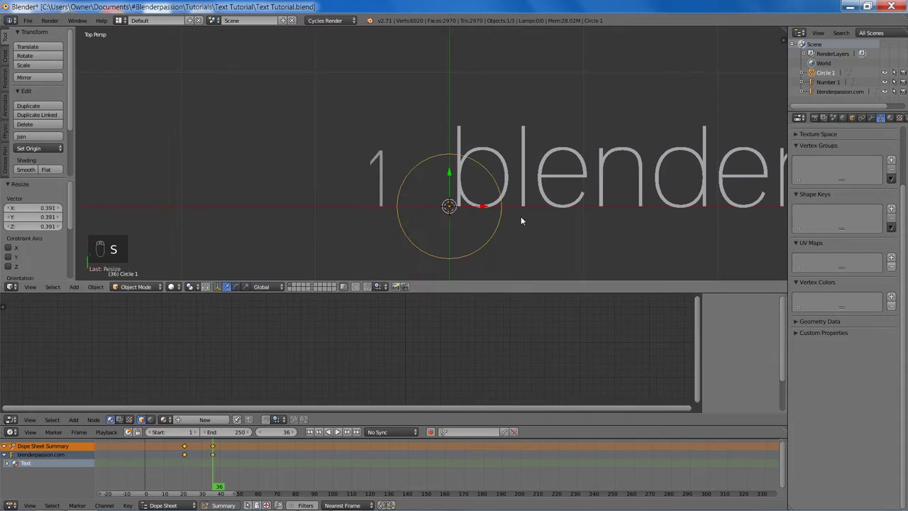
key(g)
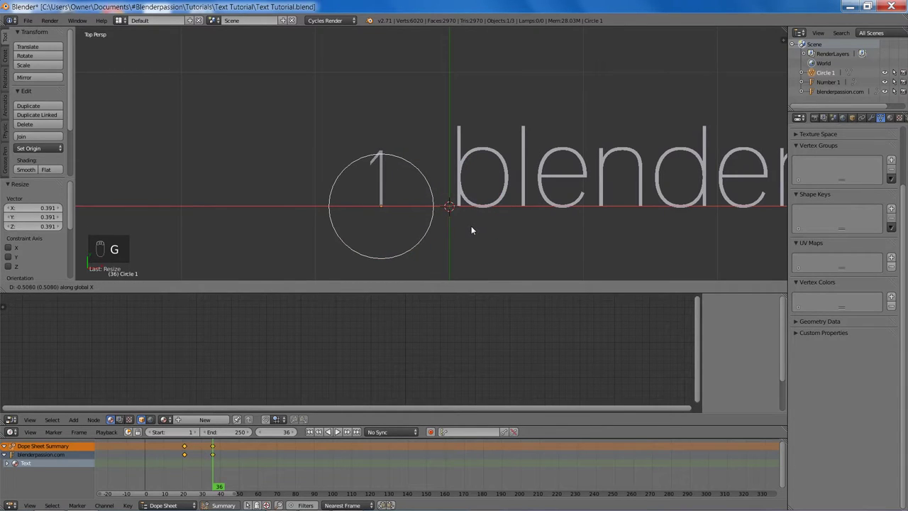
key(g)
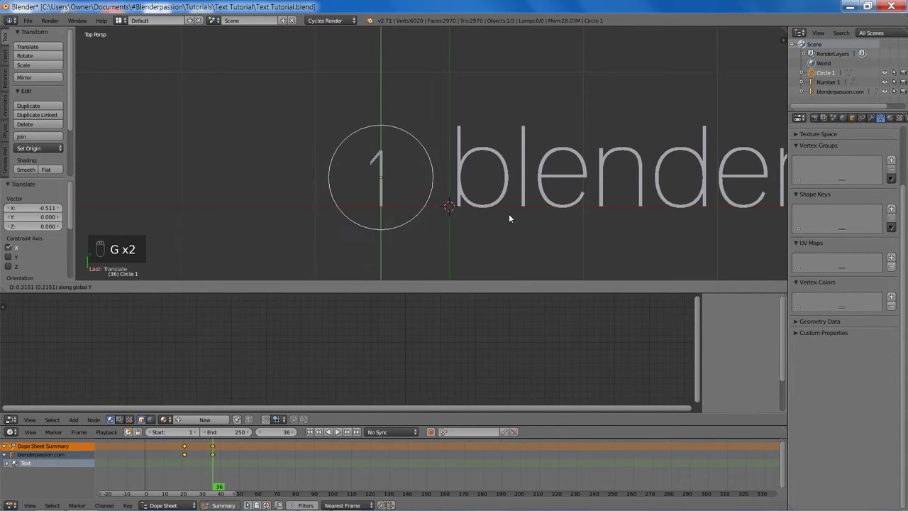
key(s)
middle_click(490, 180)
key(a)
key(ctrl+s)
drag(386, 183, 464, 188)
key(shift+s)
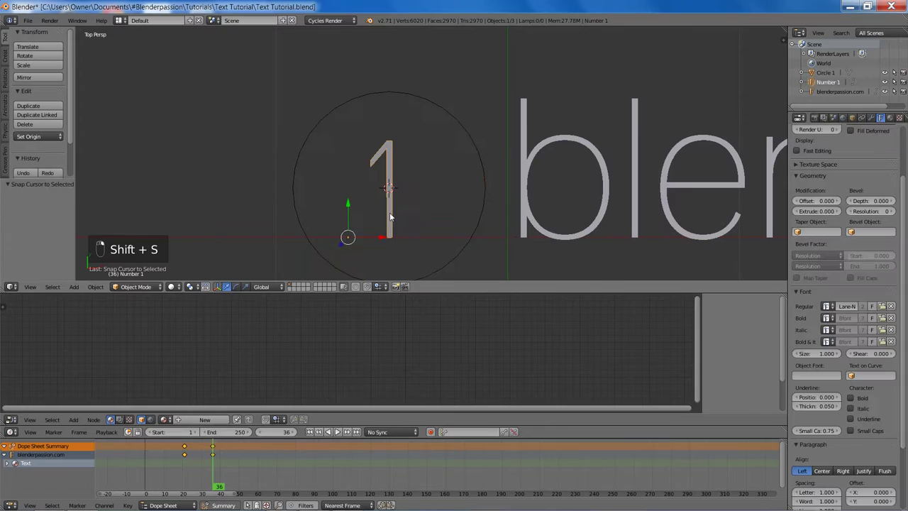
- Set Number 1's origin to its geometry, deselect everything and save
key(ctrl+shift+alt+c)
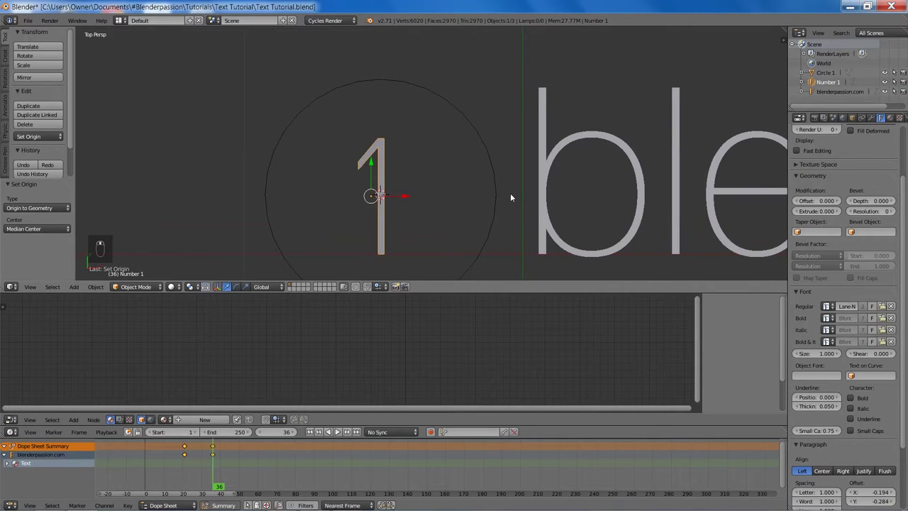
key(ctrl+shift+alt+c)
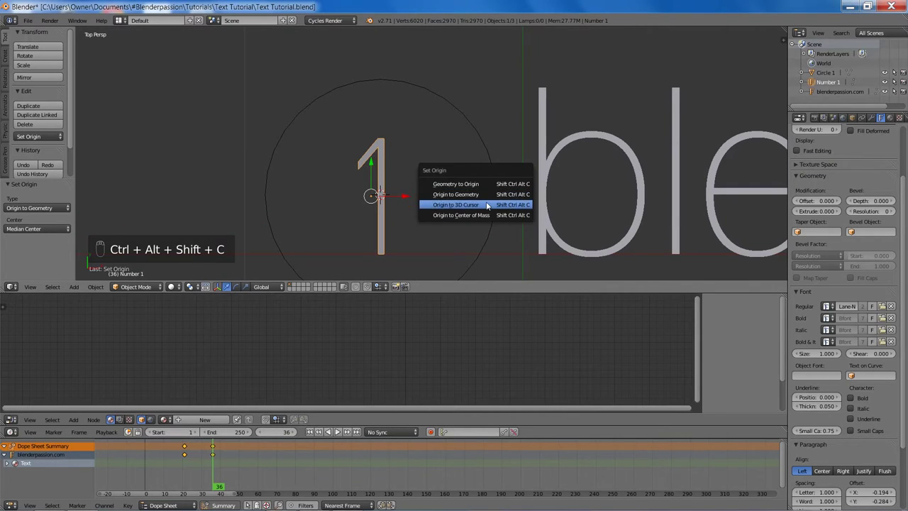
key(s)
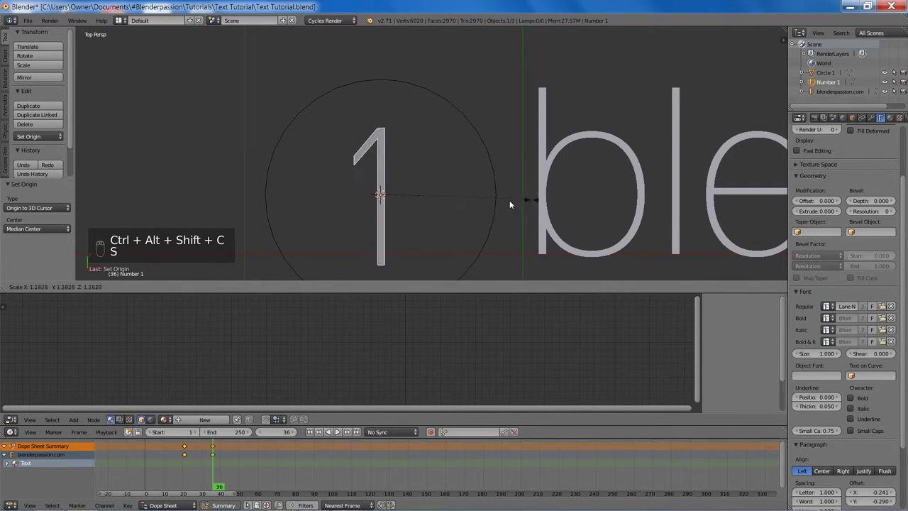
key(a)
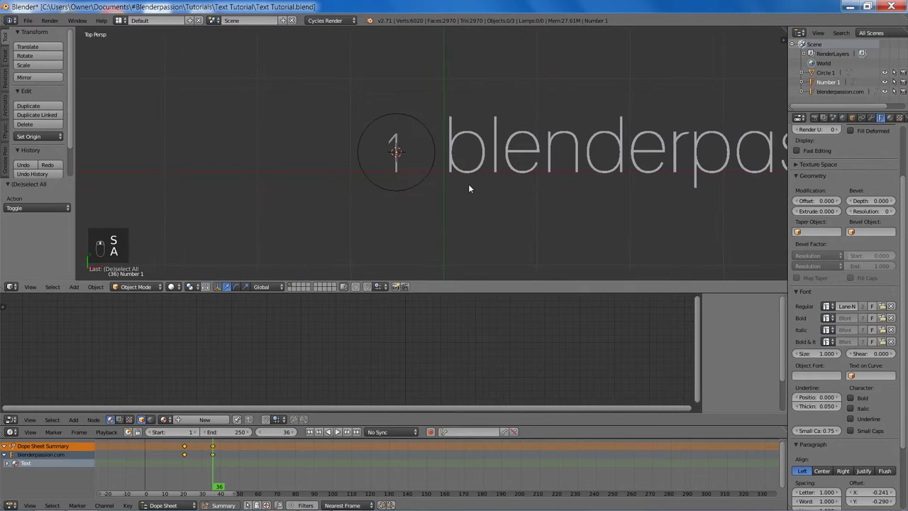
key(ctrl+s)
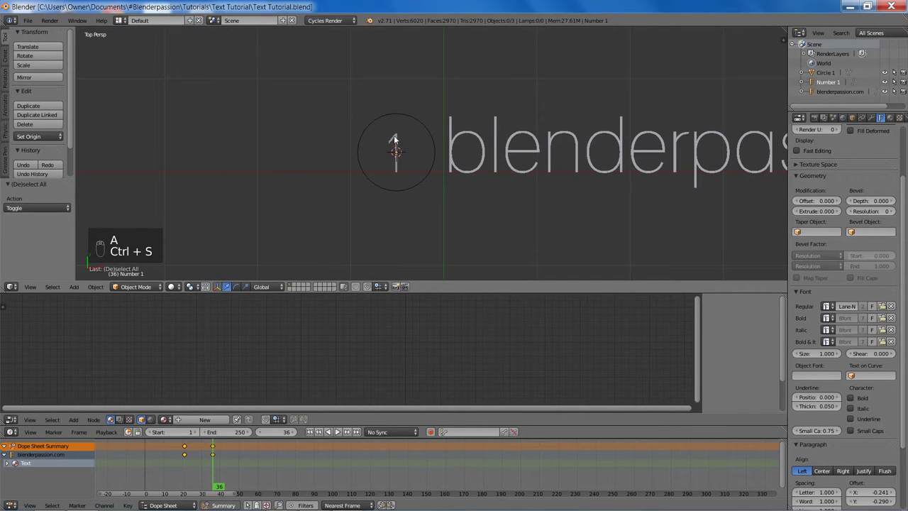
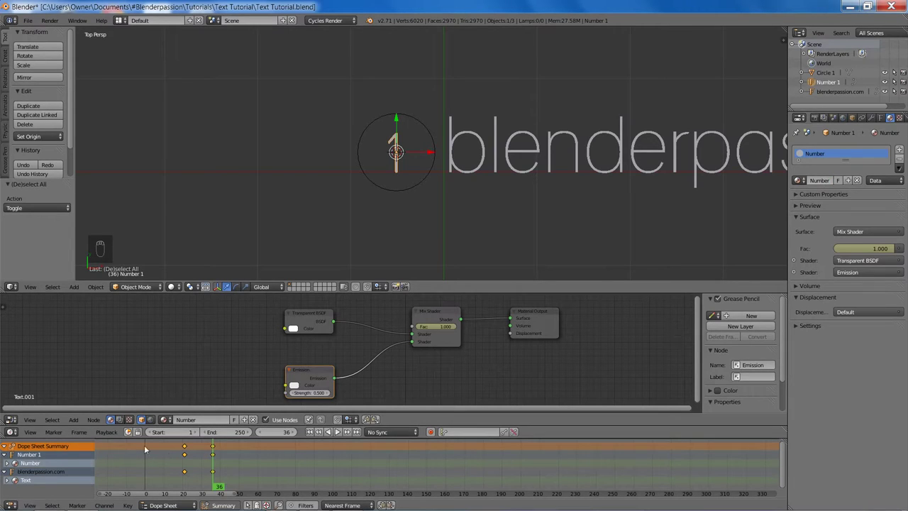
- Box-select and delete the existing keyframes in the Dope Sheet, then save
key(a)
drag(6, 459, 177, 456)
key(a)
key(a)
key(b)
key(x)
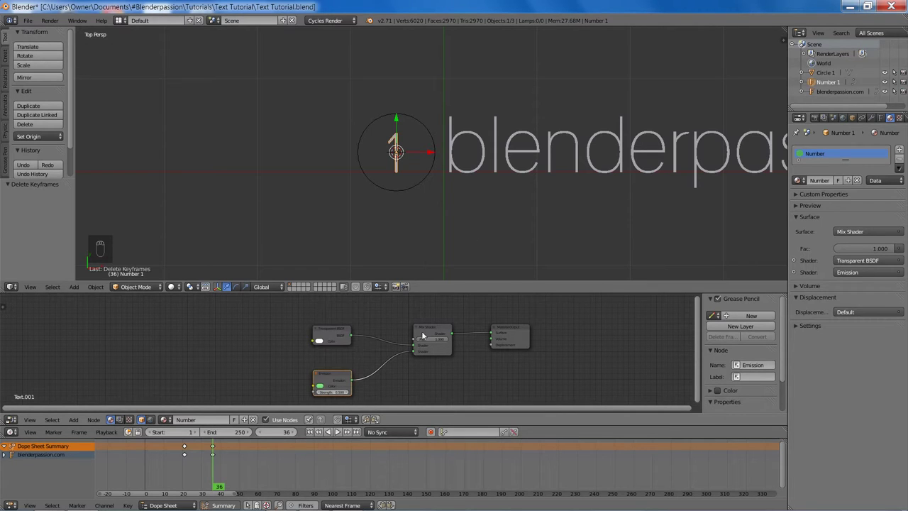
key(ctrl+s)
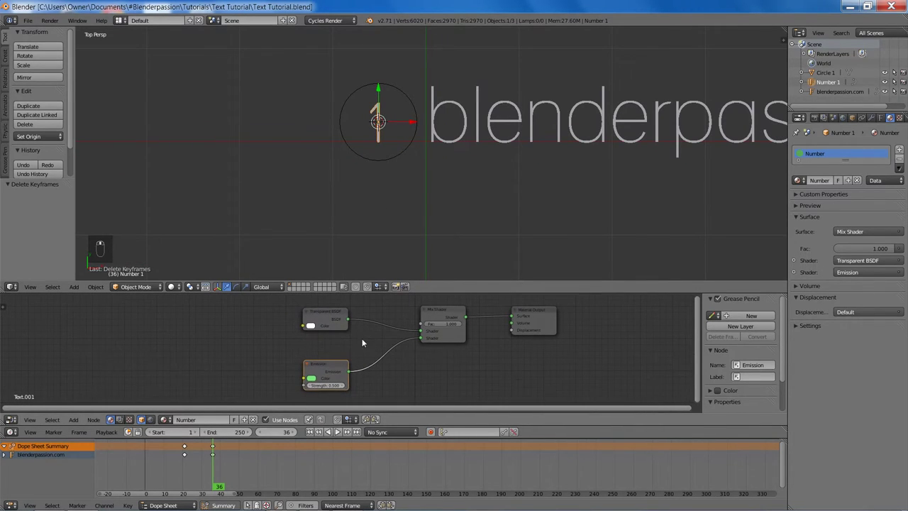
- Make the Number material's Emission green and keyframe Mix Fac 0 at frame 9
key(n)
key(n)
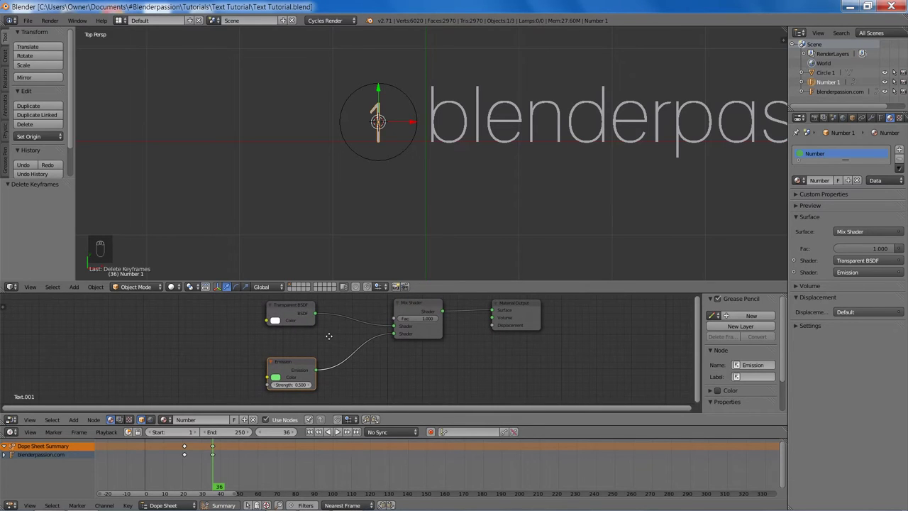
key(Left)
key(Left)
key(Left)
key(Right)
key(Right)
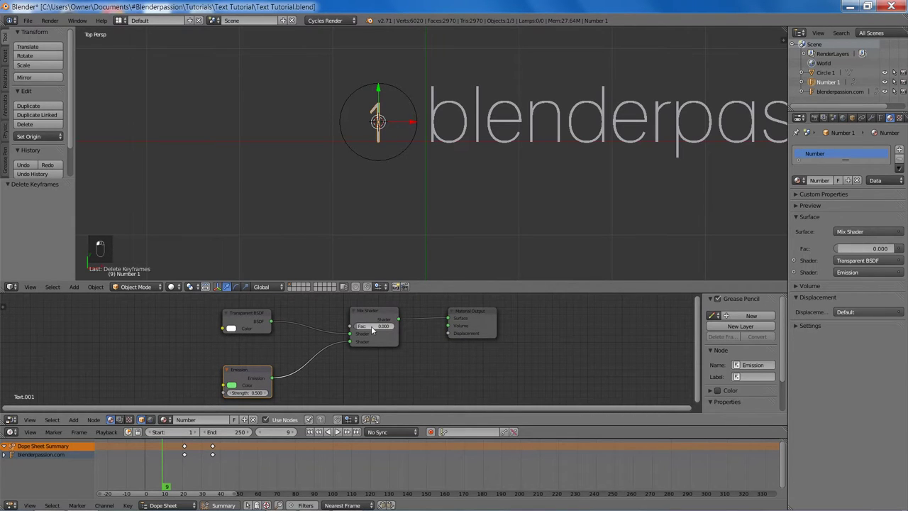
key(i)
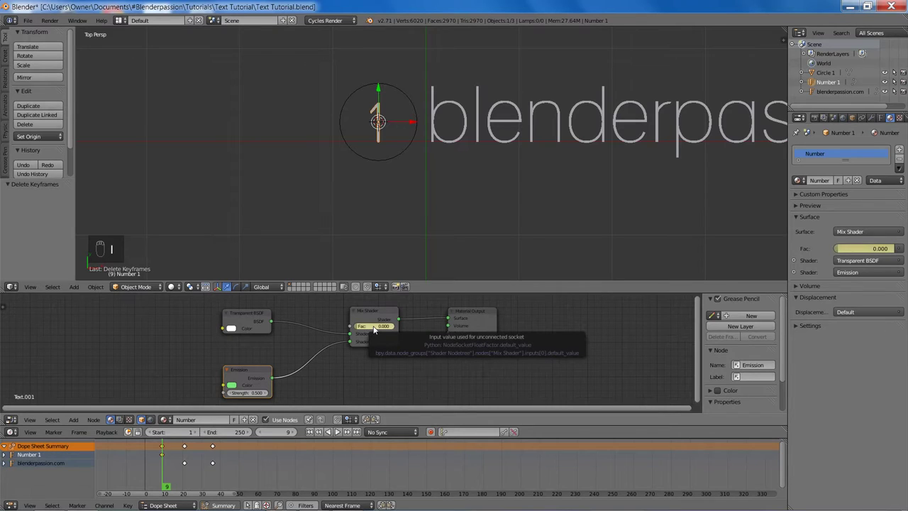
- Advance to frame 14 and keyframe Mix Fac at 1.0
key(Right)
key(Right)
key(Right)
key(Right)
key(Right)
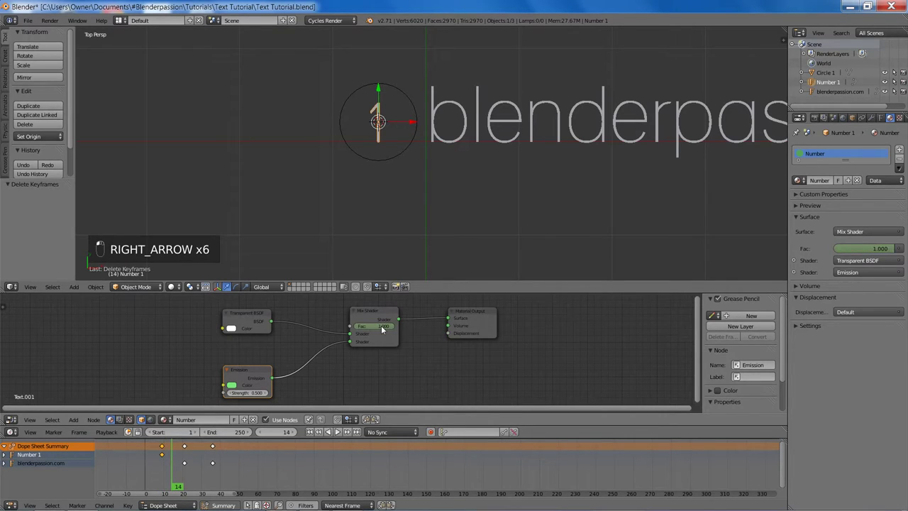
key(i)
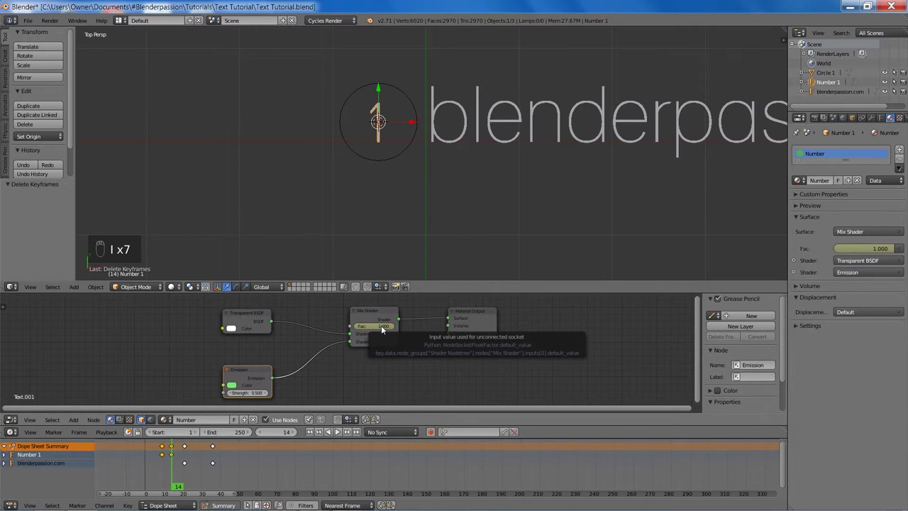
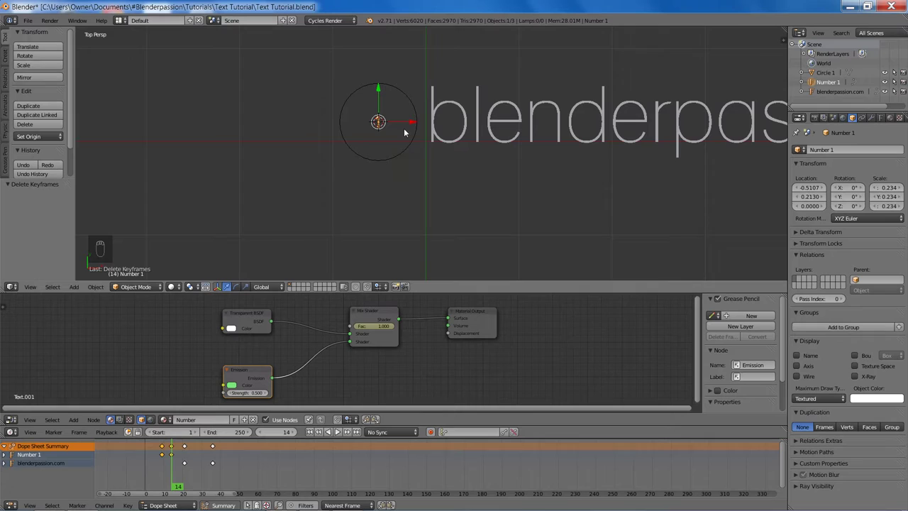
- Keyframe Number 1's scale 0.234 at frame 14 and advance toward frame 22
key(i)
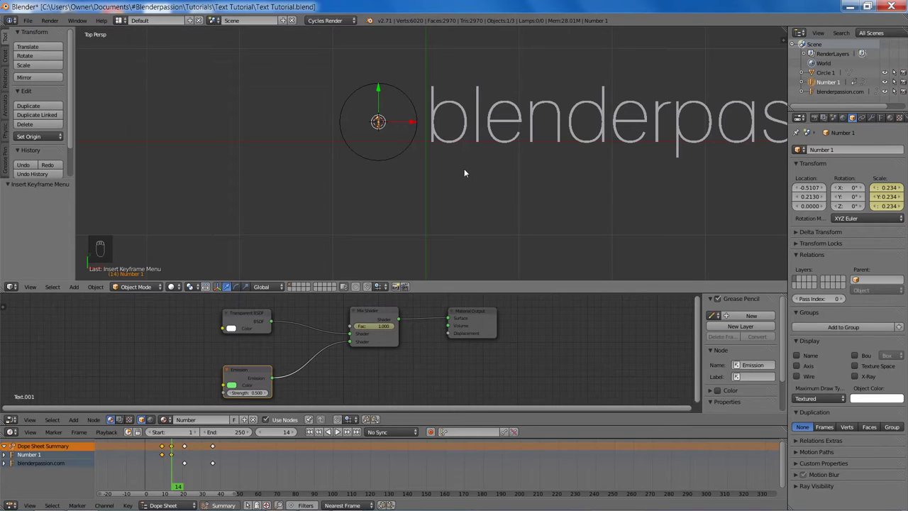
key(Right)
key(Right)
key(Right)
key(Right)
key(Right)
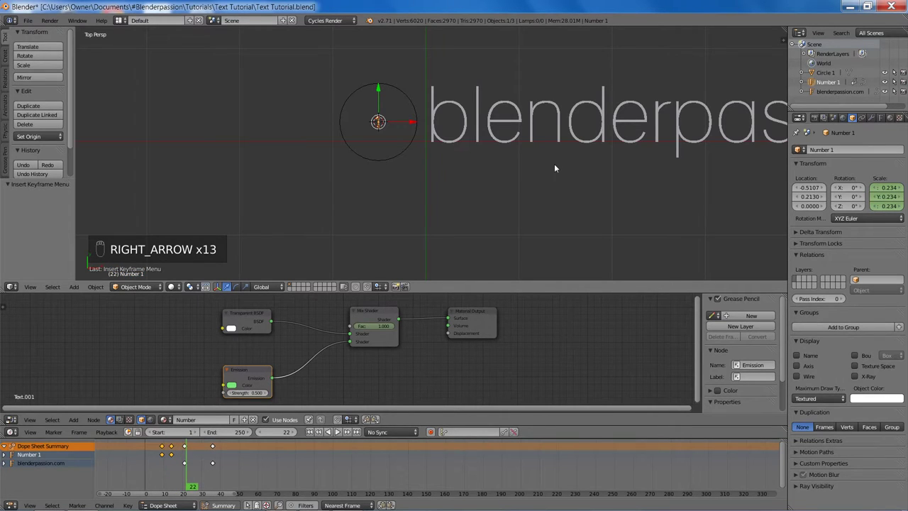
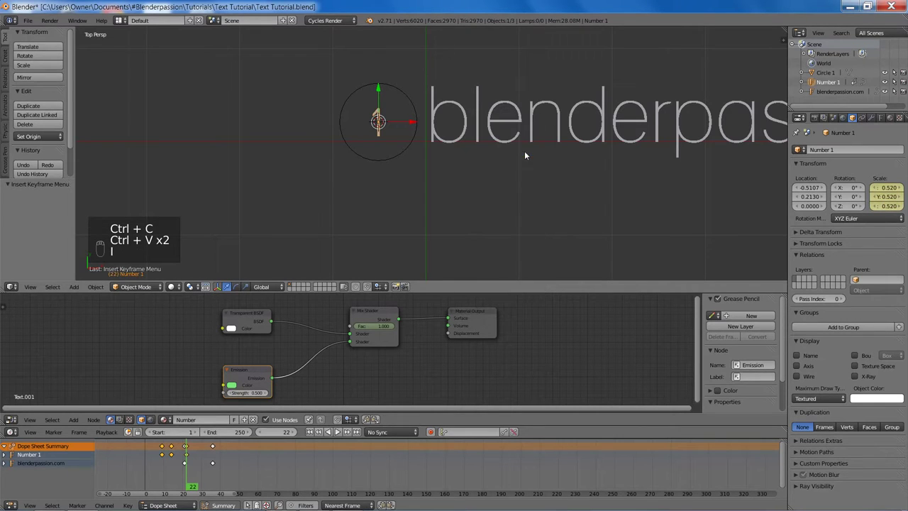
- Raise Number 1's scale to 0.520 at frame 22 and begin rescaling the website text
drag(505, 154, 253, 403)
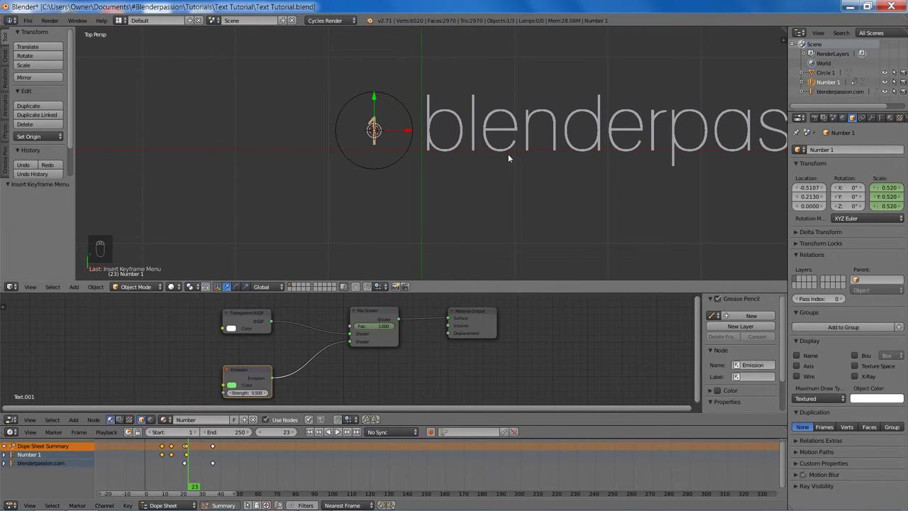
drag(495, 133, 598, 203)
key(s)
drag(533, 187, 529, 186)
drag(523, 181, 553, 194)
- Move Circle 1 slightly lower, scale it to 0.331 and save the file
key(s)
click(553, 195)
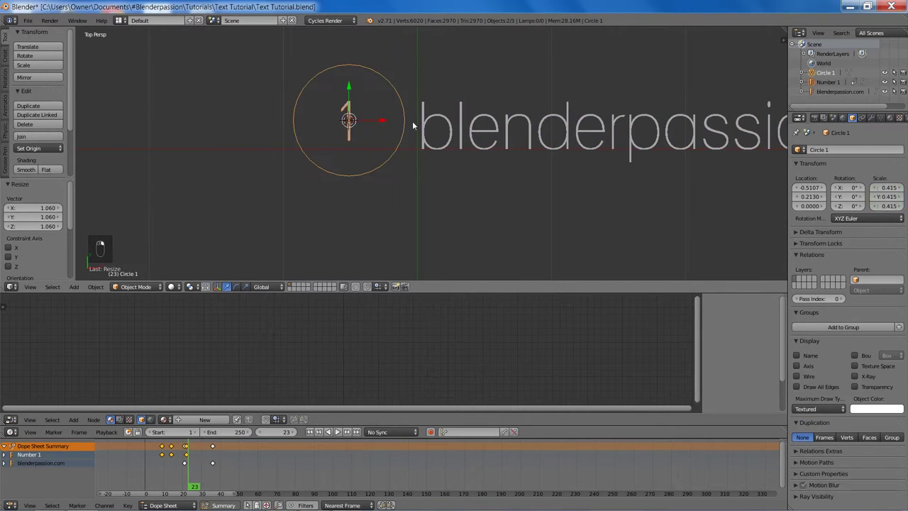
key(g)
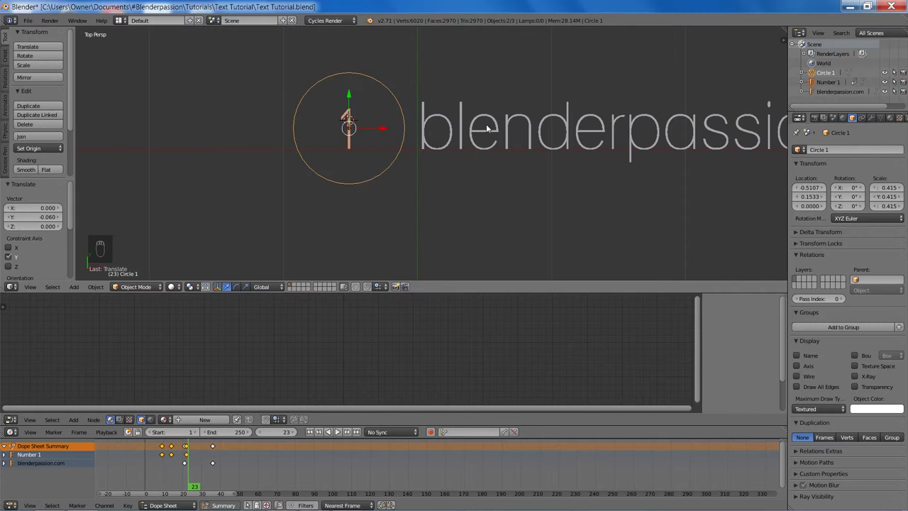
key(s)
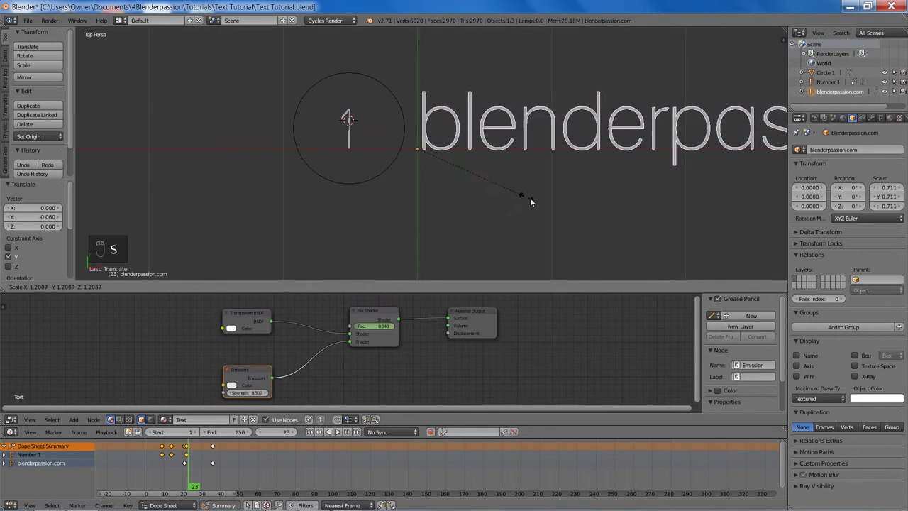
drag(387, 169, 479, 208)
key(s)
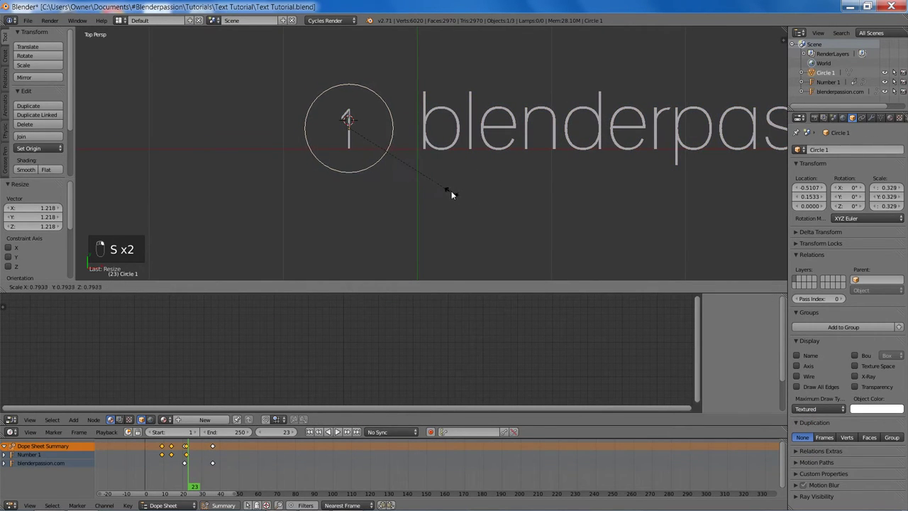
key(a)
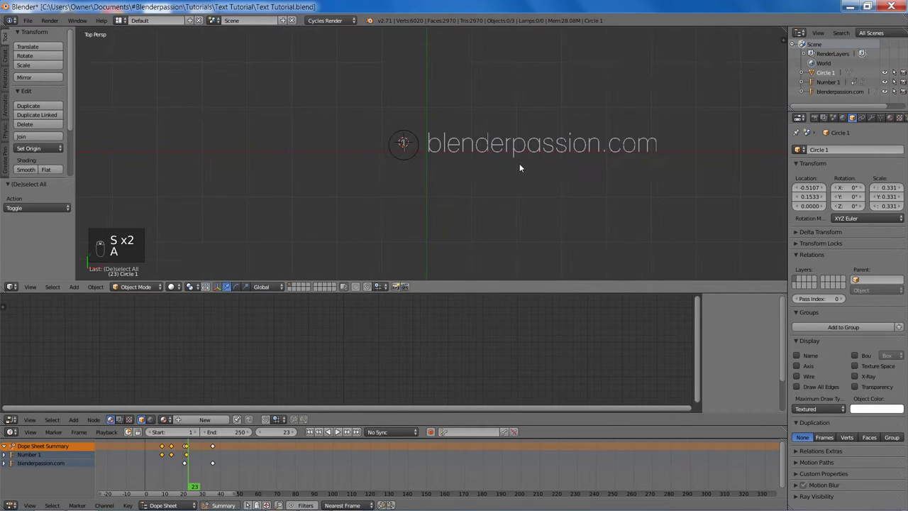
key(ctrl+s)
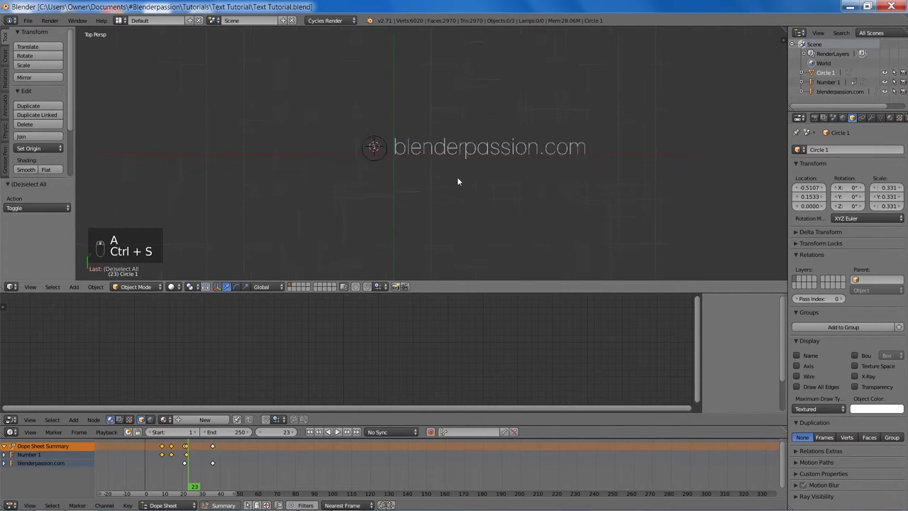
key(shift+a)
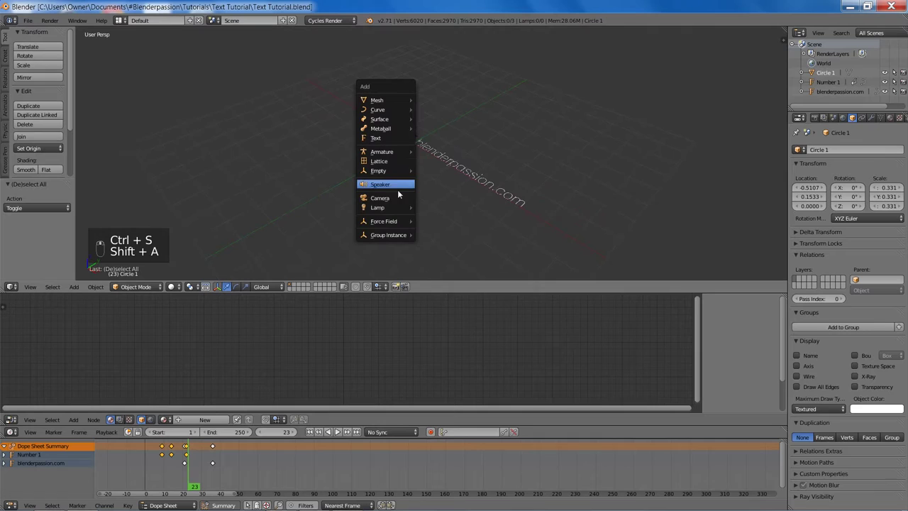
- Clear the camera's rotation and location and reposition it from the front orthographic view
key(alt+r)
key(alt+g)
key(g)
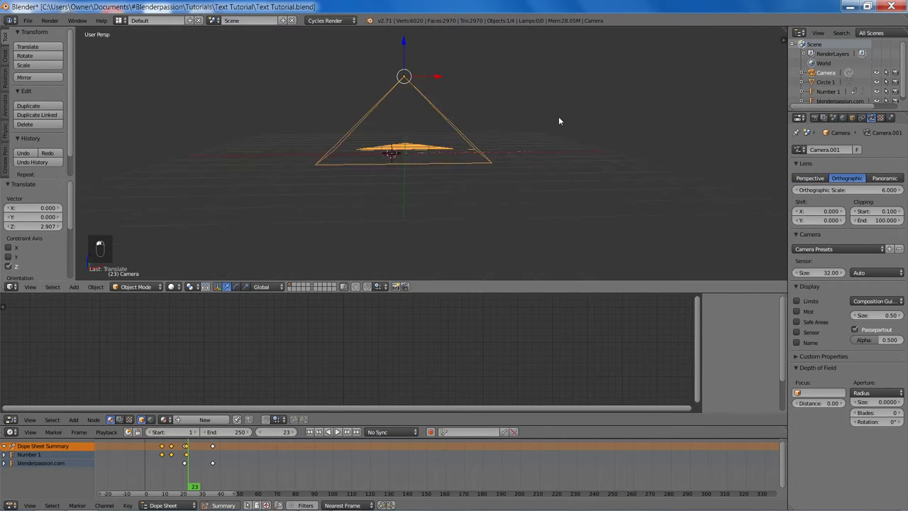
key(KP_1)
key(z)
key(g)
click(518, 192)
key(KP_5)
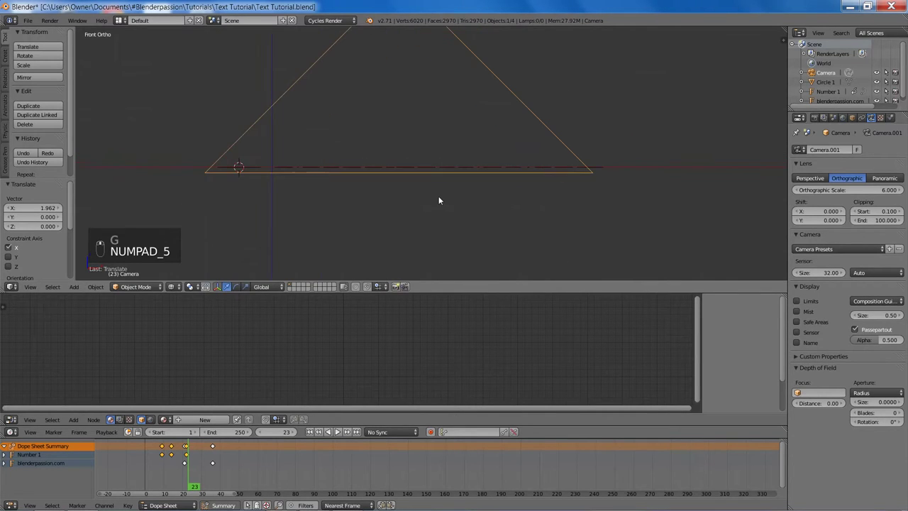
key(g)
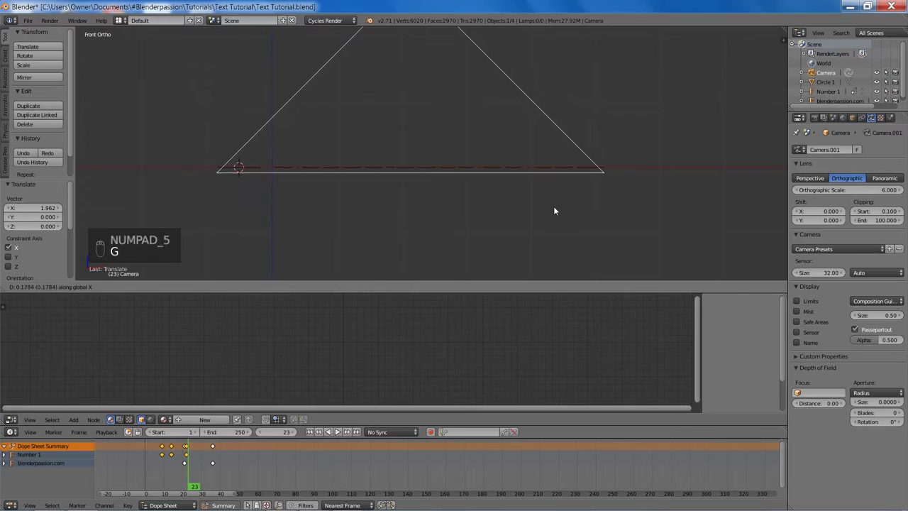
key(g)
key(z)
- Looking through the camera, raise Orthographic Scale to 12.28 and check the framing in Rendered view
key(KP_0)
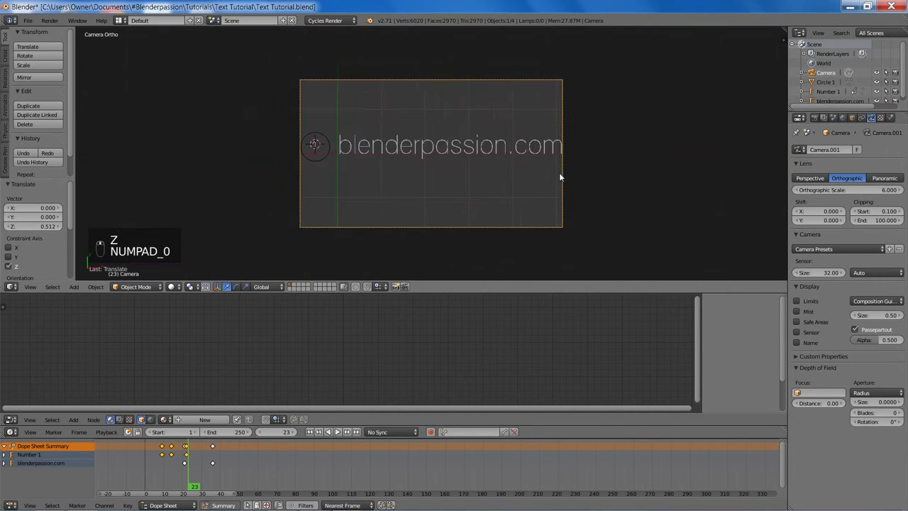
key(z)
key(z)
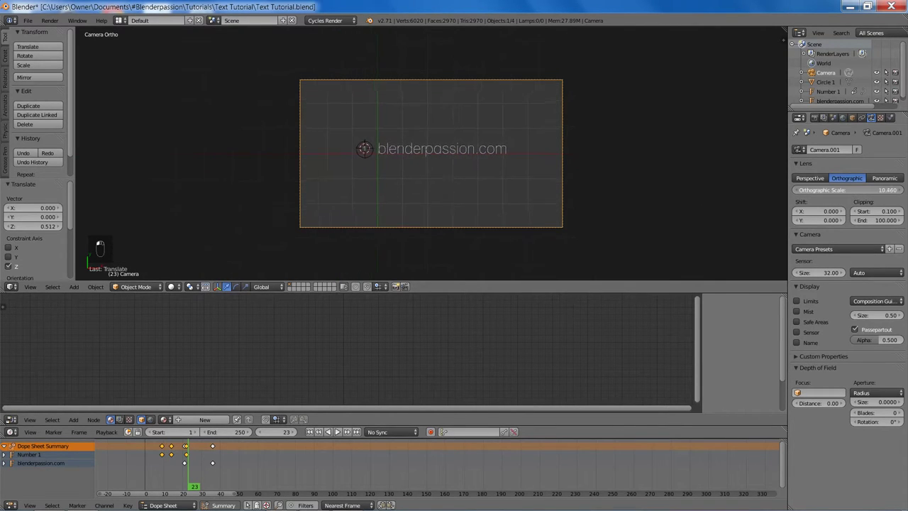
drag(528, 181, 389, 156)
key(g)
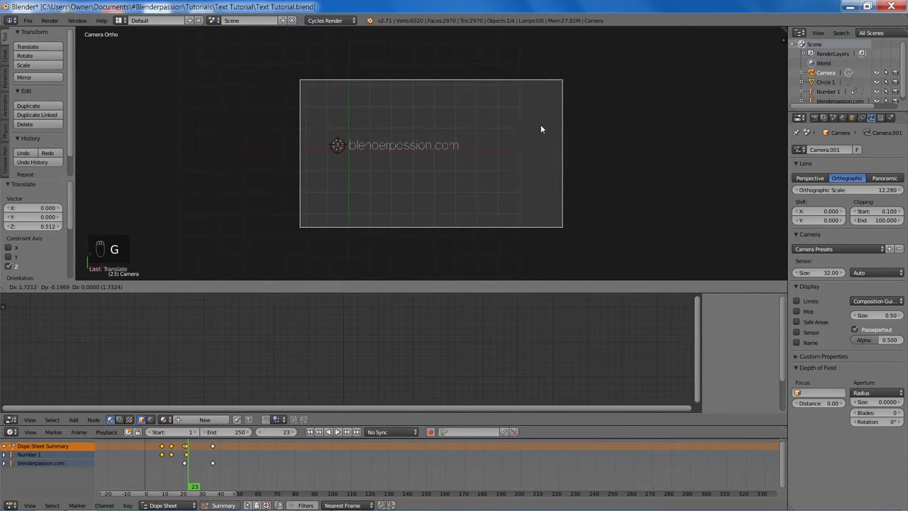
key(a)
key(shift+z)
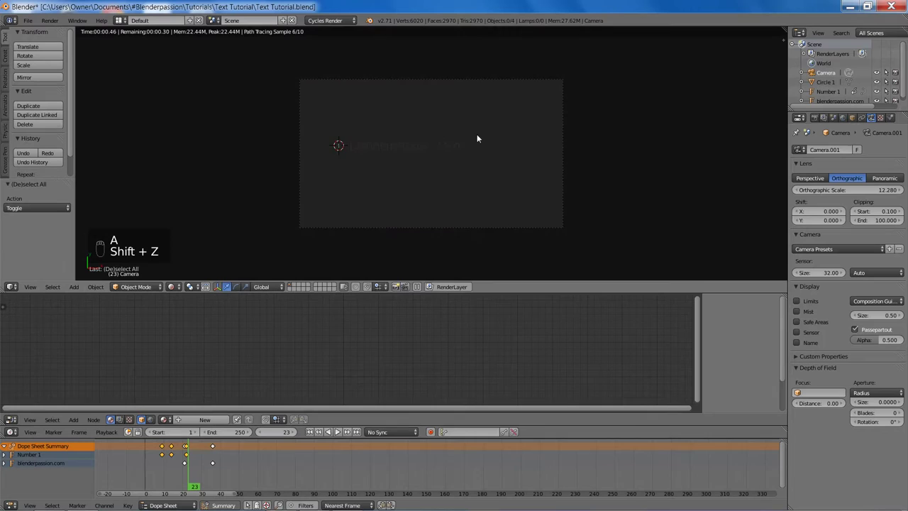
middle_click(479, 138)
key(z)
key(z)
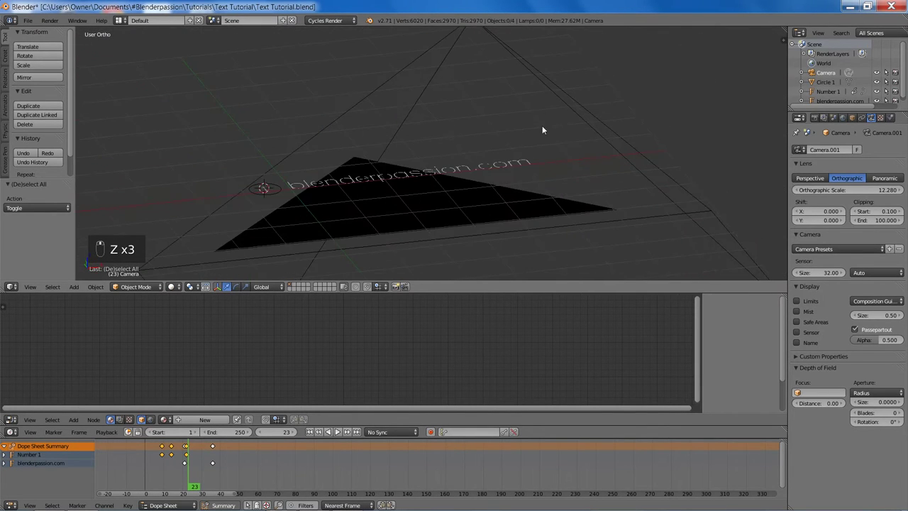
- Move the added mesh off the visible layer and save the file
drag(546, 93, 622, 109)
key(m)
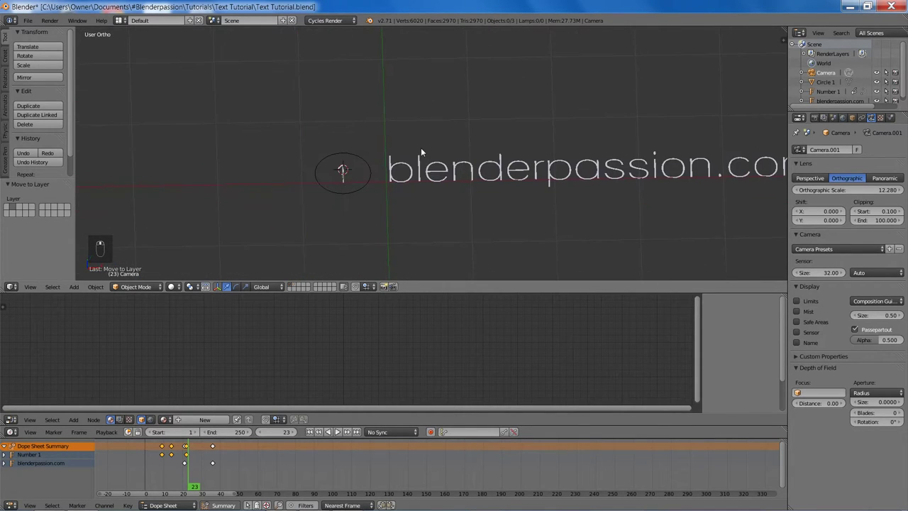
key(ctrl+s)
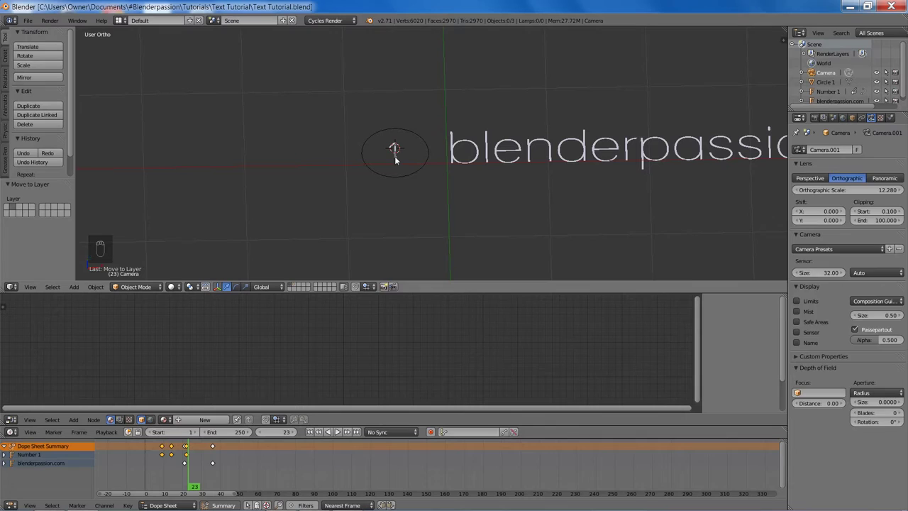
- View the blenderpassion.com text straight from above with Numpad 7
drag(396, 159, 428, 184)
key(KP_7)
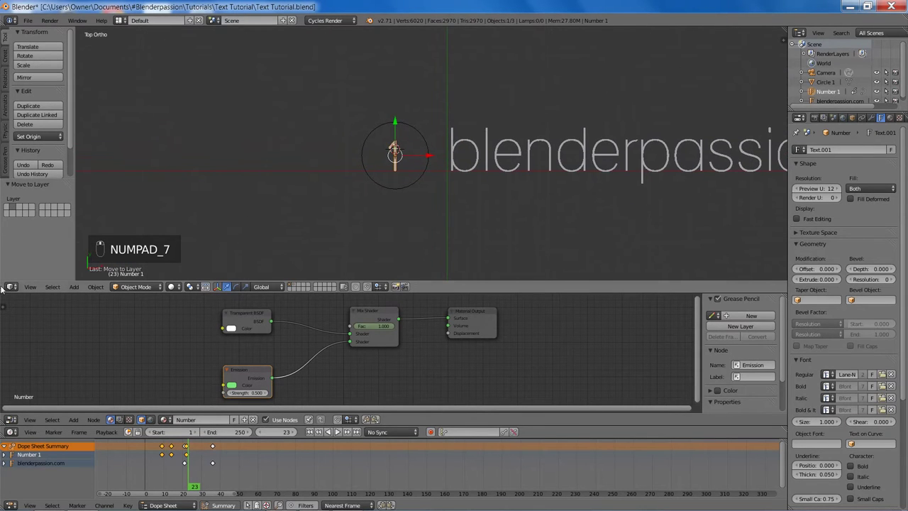
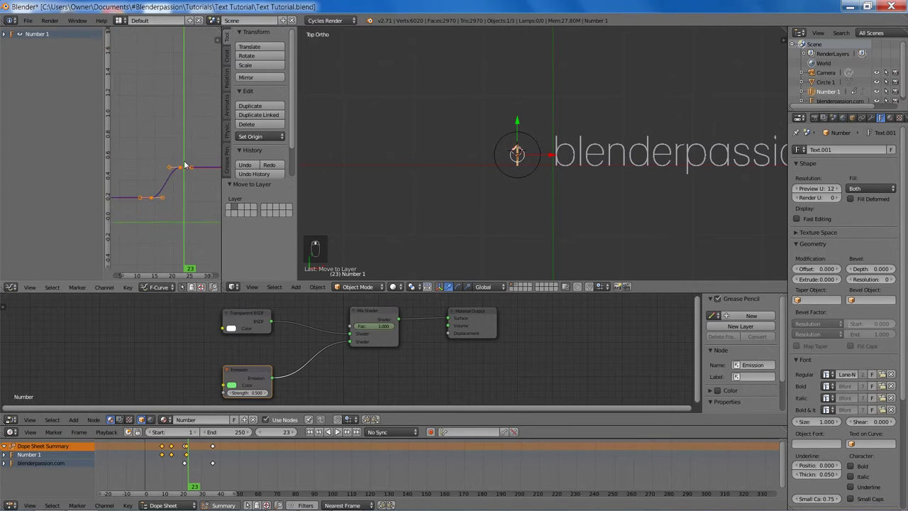
- Play the animation back from the first frame to check the number's fade
key(a)
key(a)
key(t)
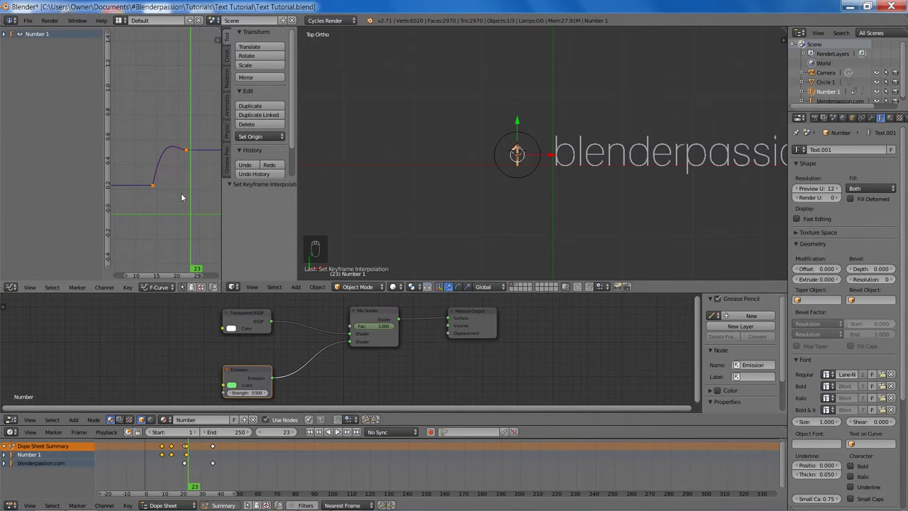
key(shift+Left)
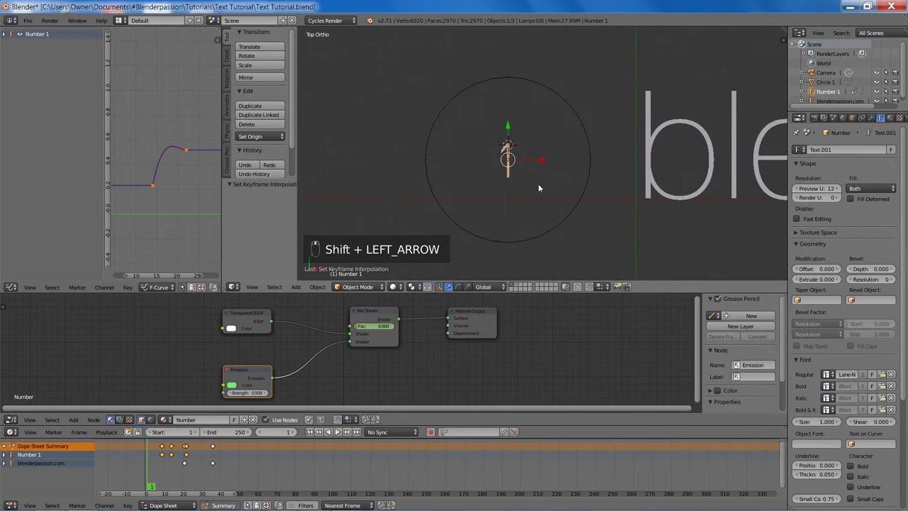
key(alt+a)
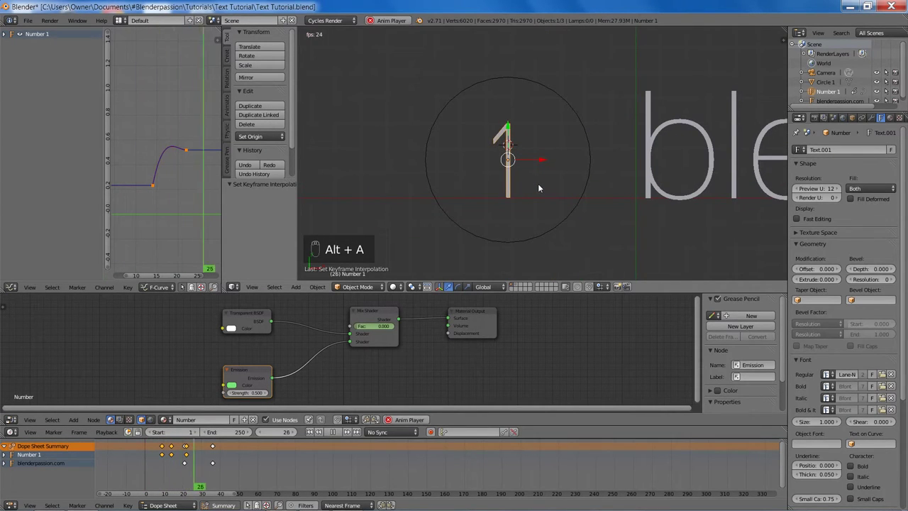
key(alt+a)
drag(174, 201, 170, 202)
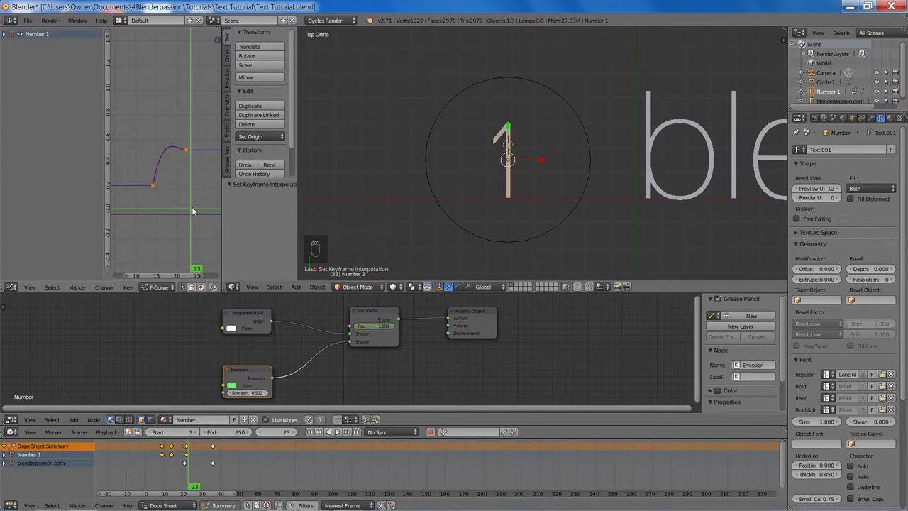
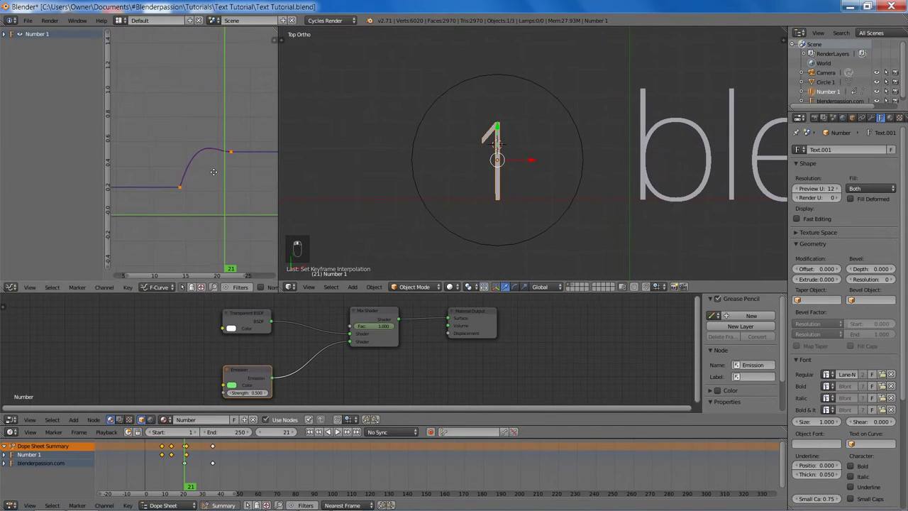
- Insert scale keyframes for Number 1 around frame 22 and keyframe the Mix Shader Fac
key(a)
key(a)
key(t)
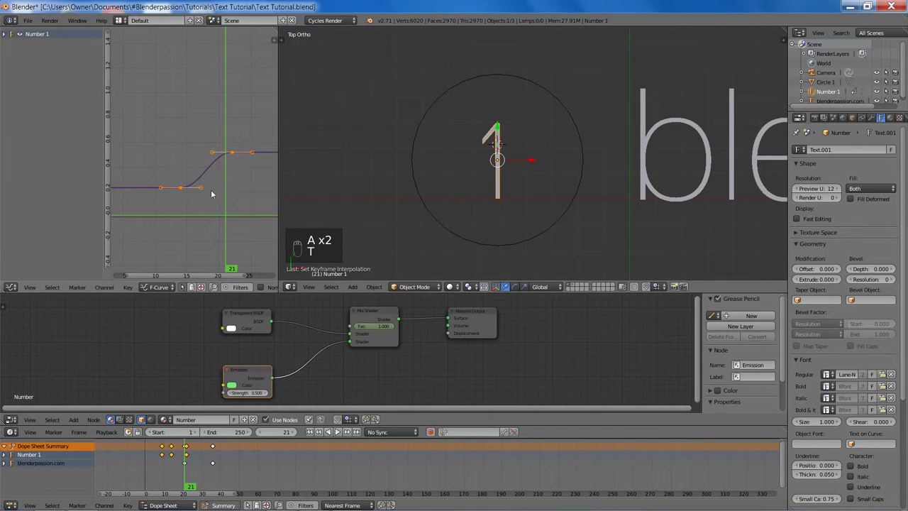
drag(195, 198, 178, 185)
key(a)
key(b)
click(193, 207)
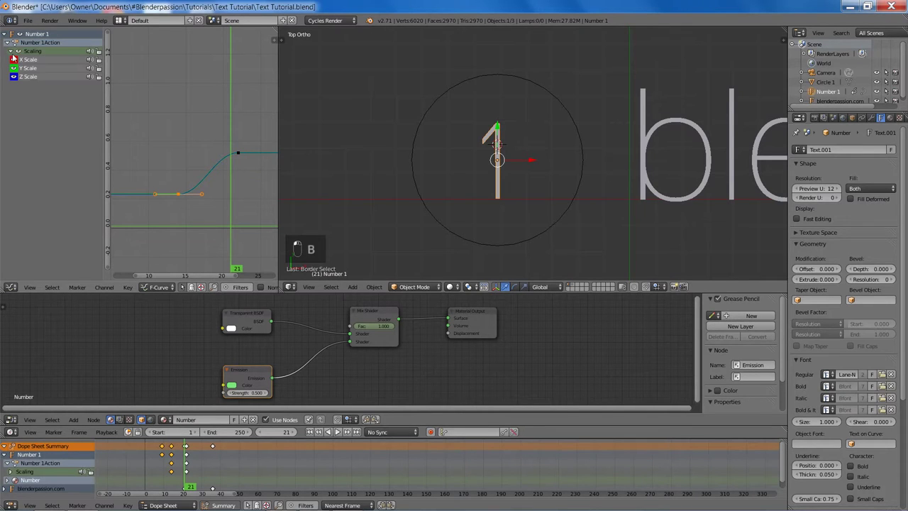
key(r)
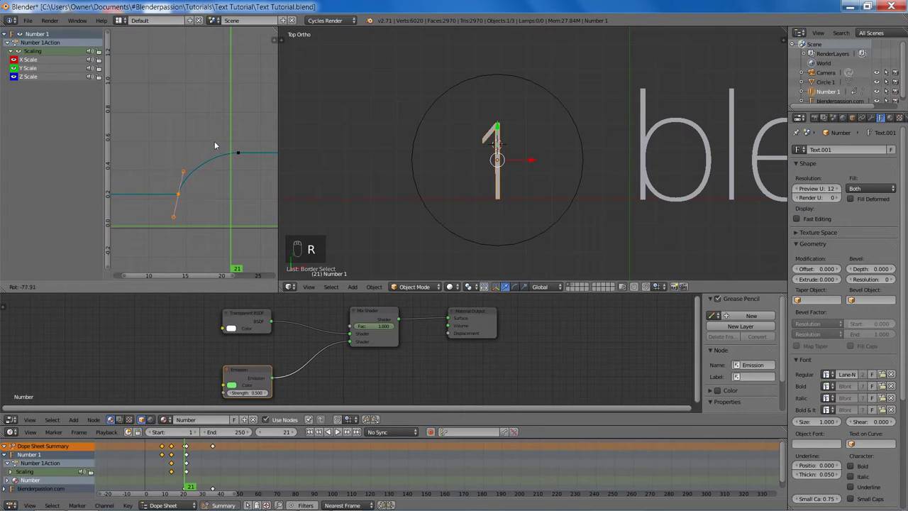
key(a)
key(b)
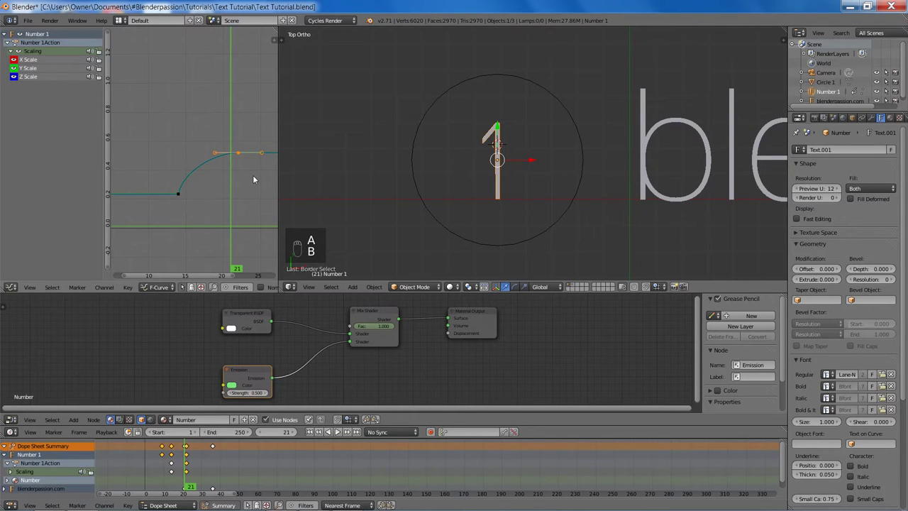
key(r)
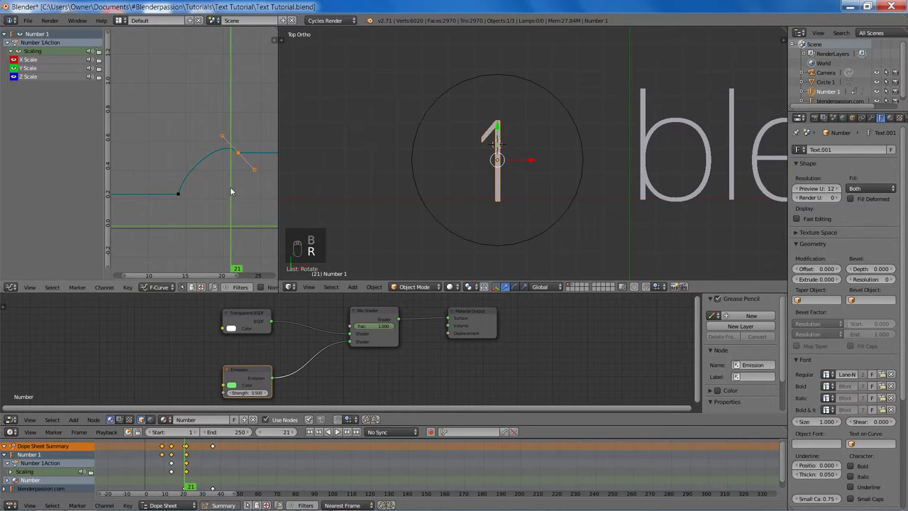
key(s)
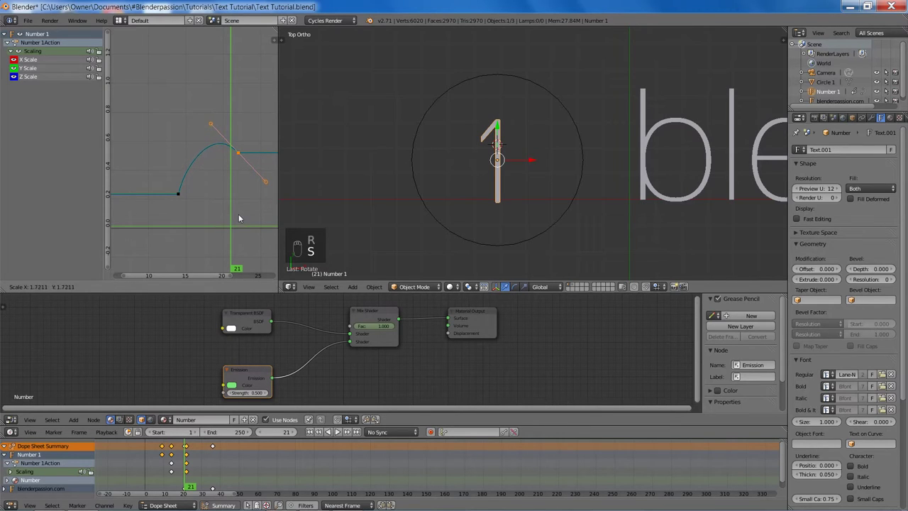
key(a)
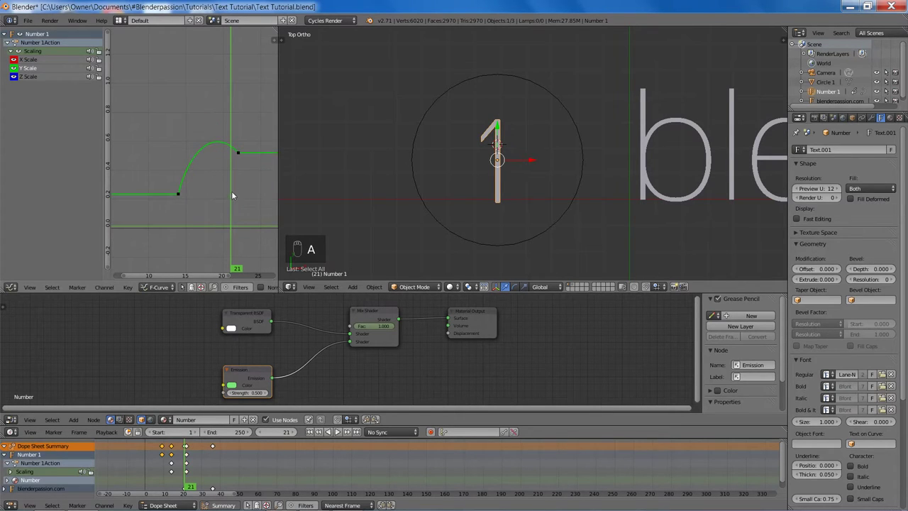
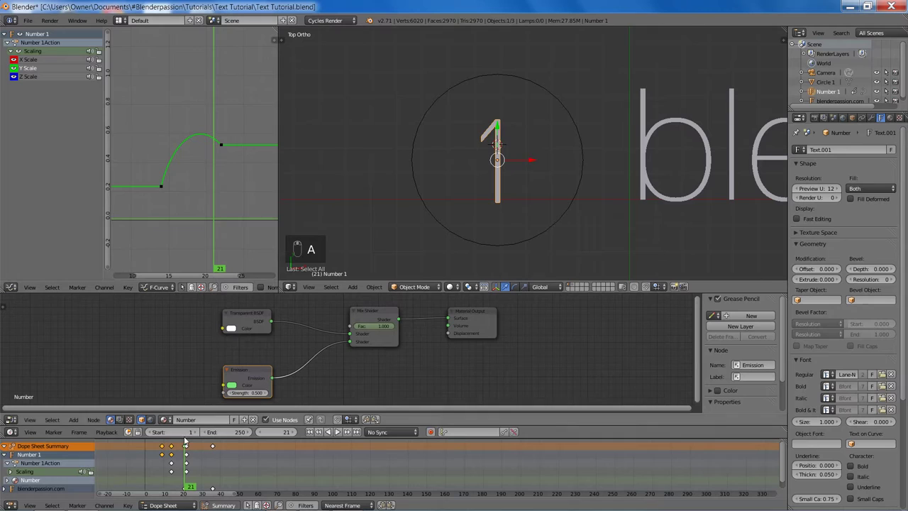
- Replay the animation to verify the number's scale-in and save the file
drag(181, 191, 155, 201)
key(alt+a)
key(alt+a)
key(alt+a)
key(alt+a)
drag(218, 187, 380, 166)
key(ctrl+s)
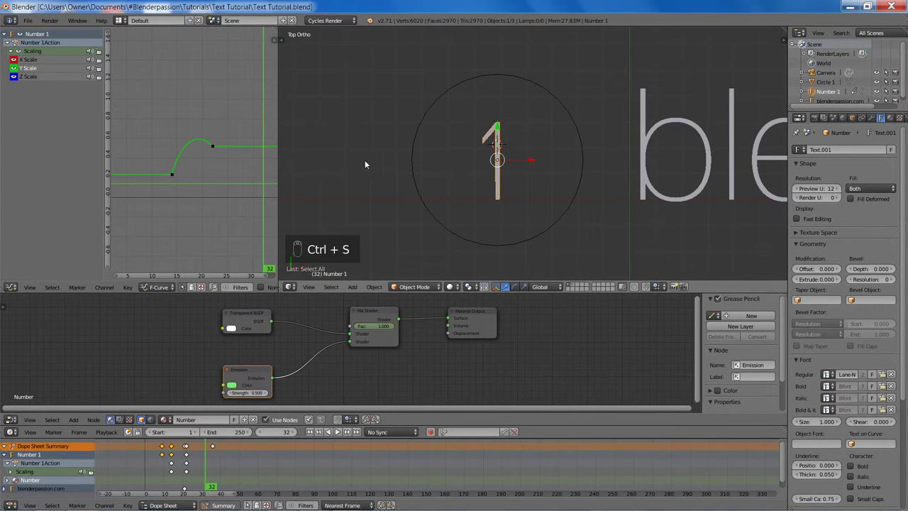
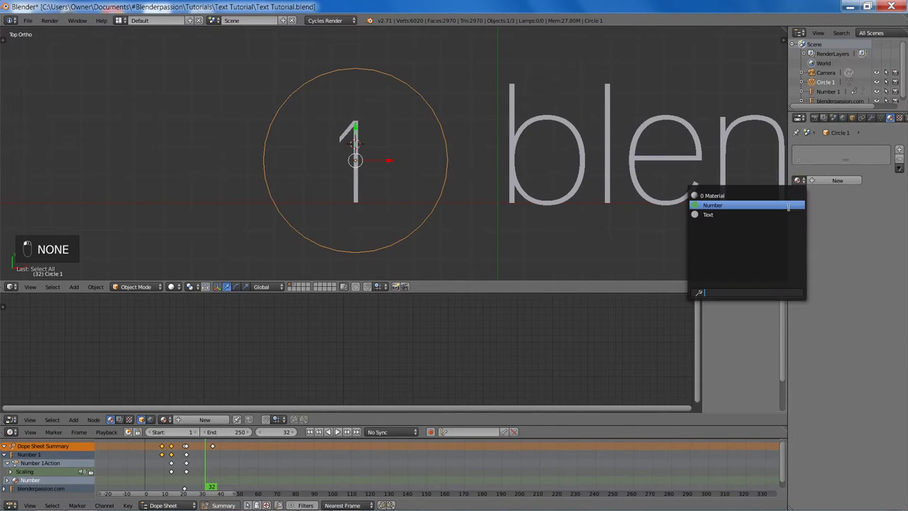
- Give Circle 1 a single-user copy of the Number material named Circle
middle_click(827, 189)
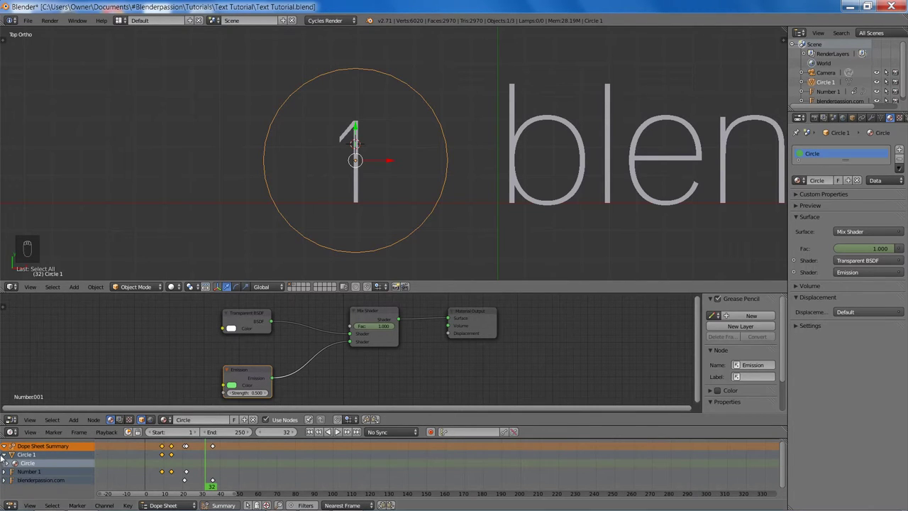
key(a)
key(b)
key(x)
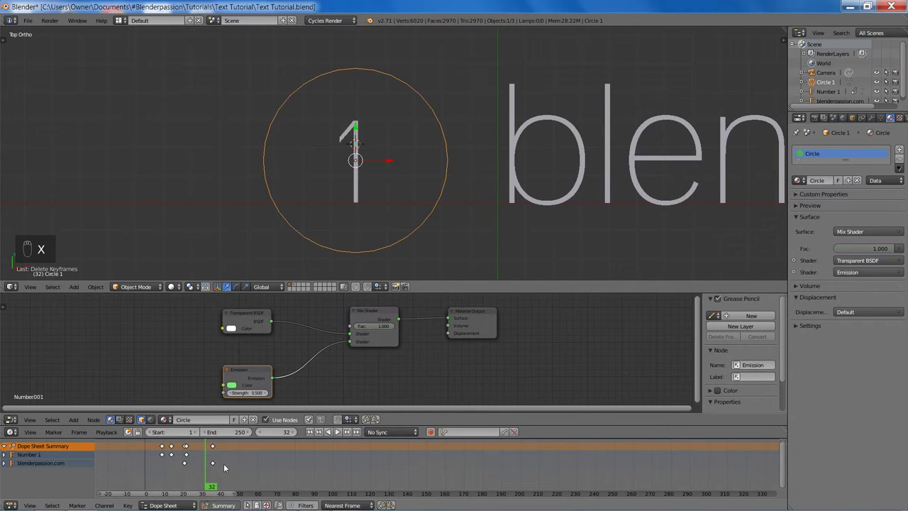
drag(438, 158, 842, 119)
- Set Circle 1's scale to 0.274 on all three axes and save
drag(855, 118, 893, 191)
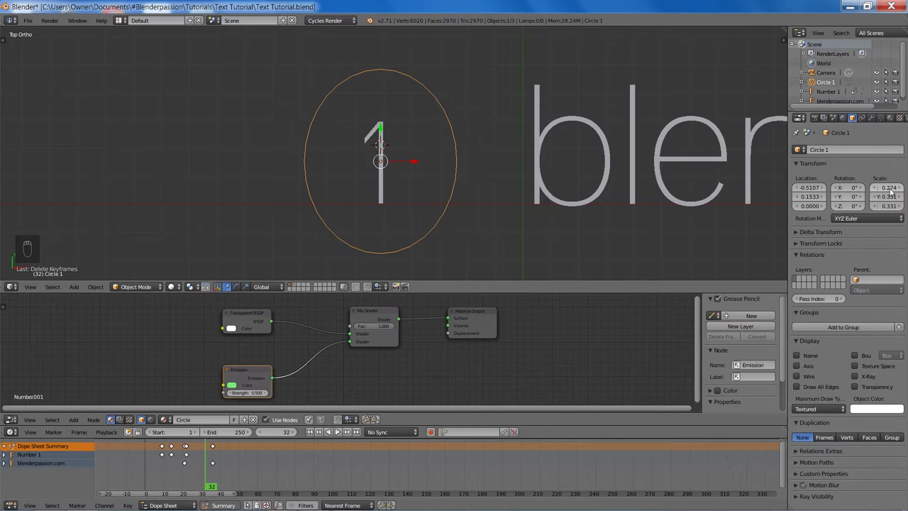
key(ctrl+c)
key(ctrl+v)
key(ctrl+v)
key(ctrl+s)
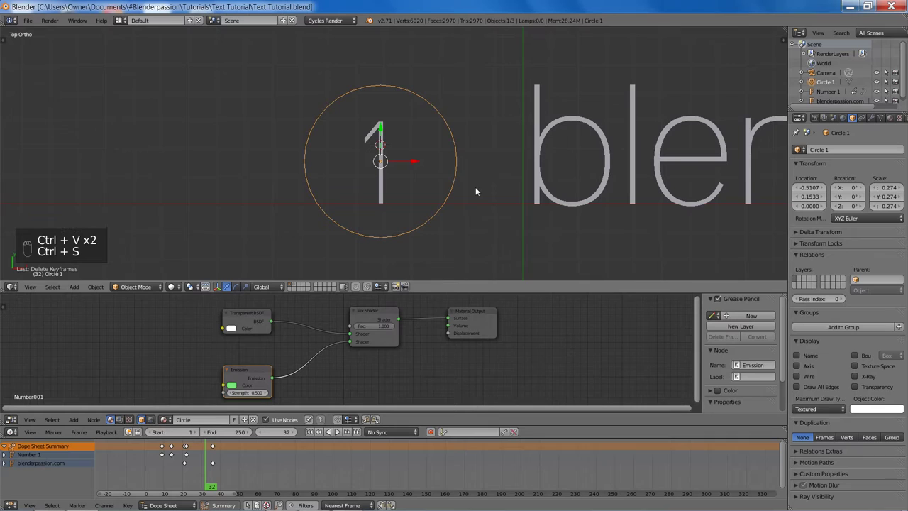
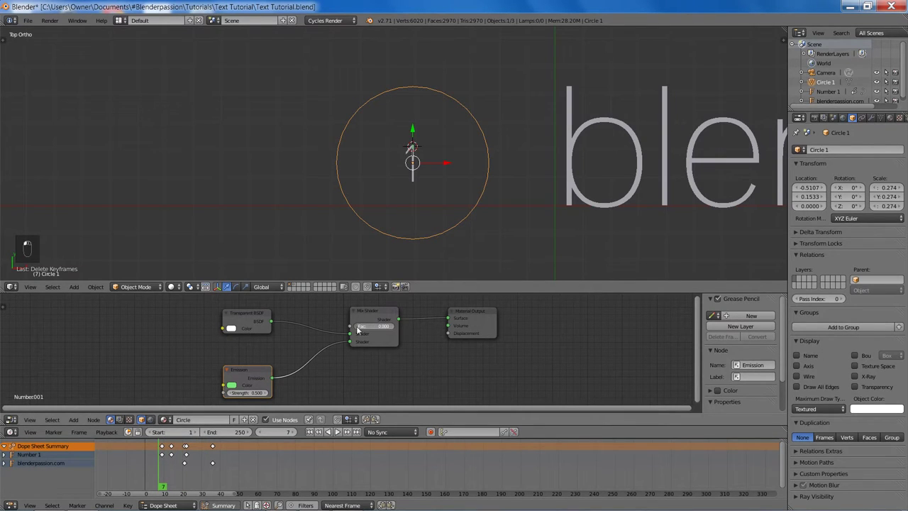
- Keyframe the Circle material's mix factor at 0 on frame 7 and 1.0 on frame 8
key(i)
drag(374, 327, 377, 327)
key(Right)
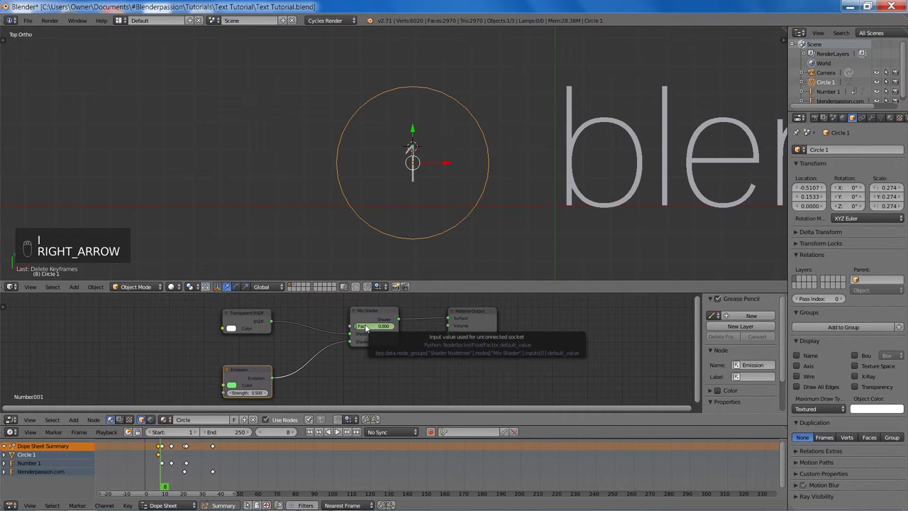
key(i)
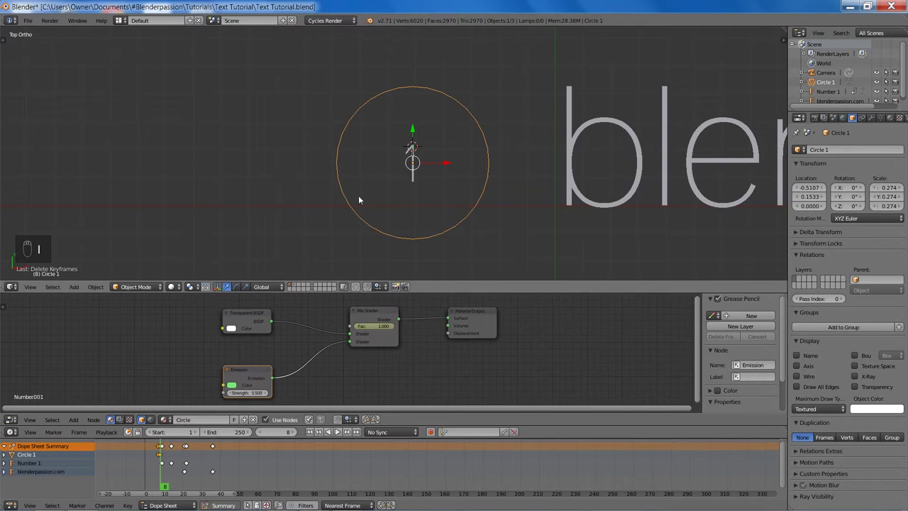
- Extrude and scale the circle's edge in Edit Mode into a flat ring
key(ctrl+s)
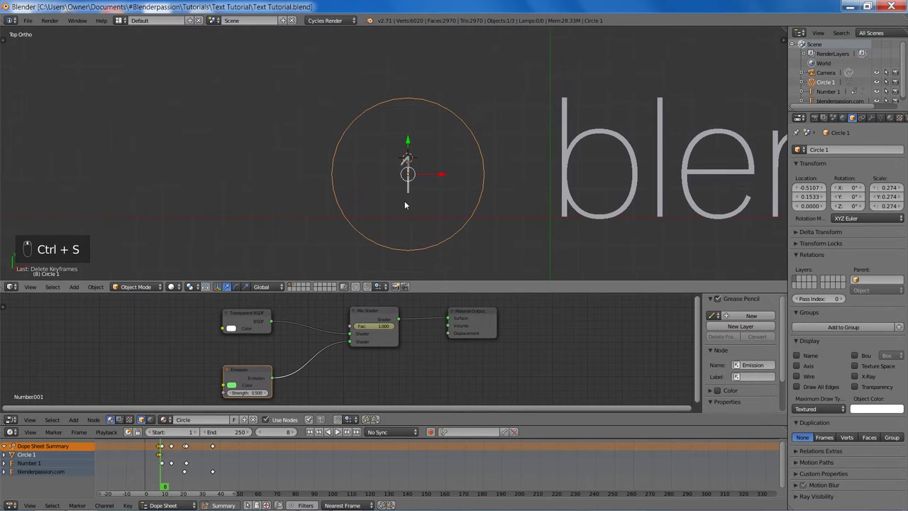
key(Tab)
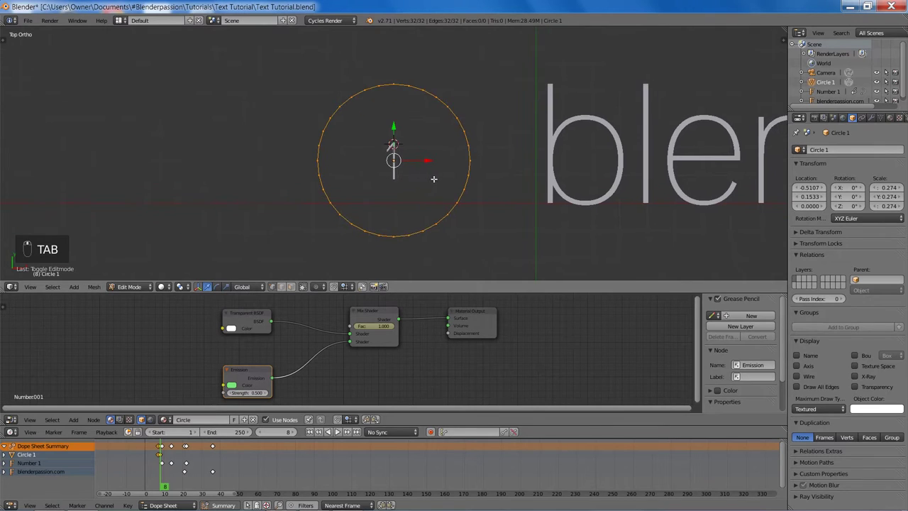
key(e)
key(s)
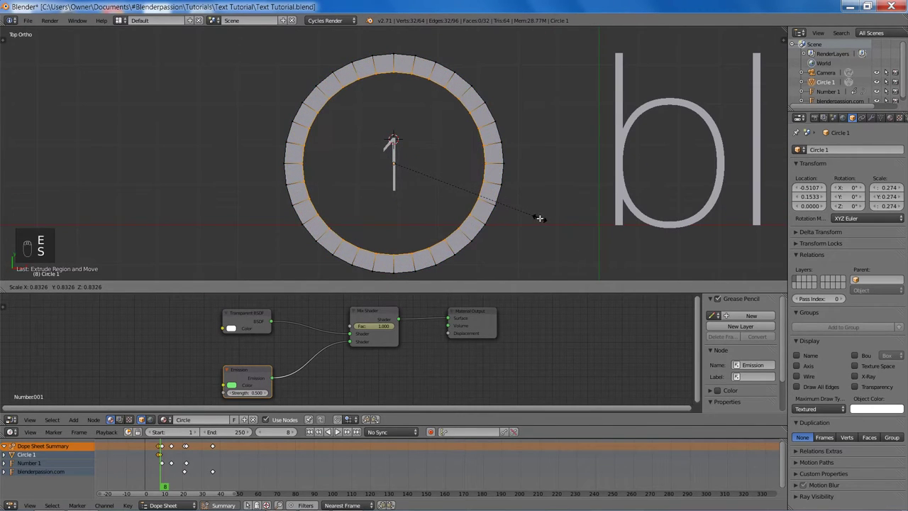
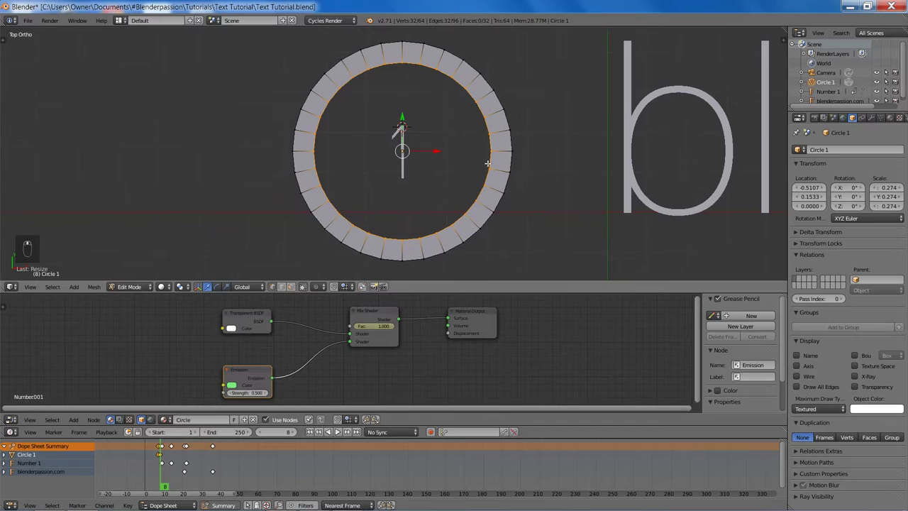
key(Tab)
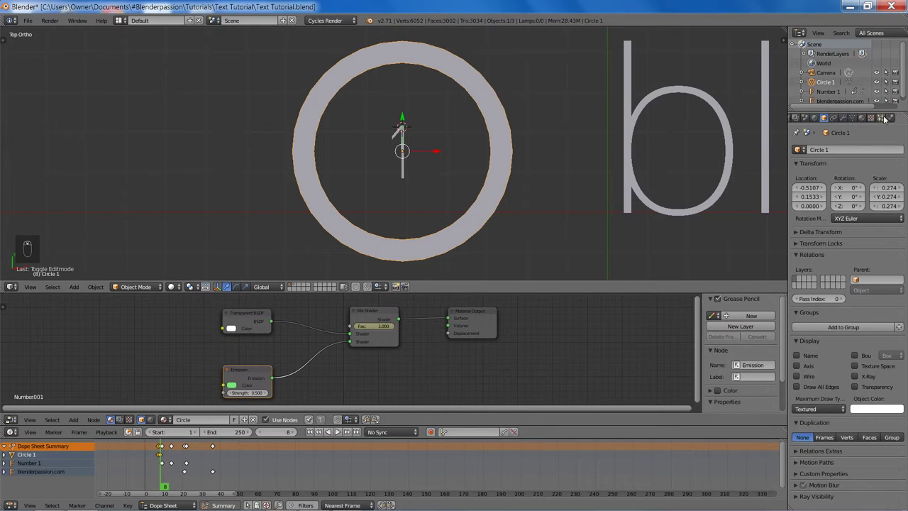
- Save the file and bring up the snap options over Circle 1
middle_click(853, 120)
drag(855, 120, 524, 130)
middle_click(524, 130)
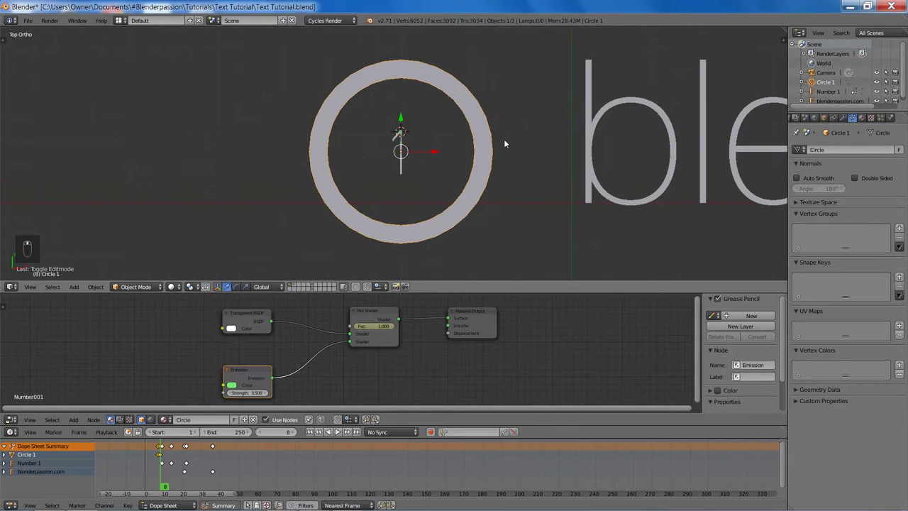
key(ctrl+s)
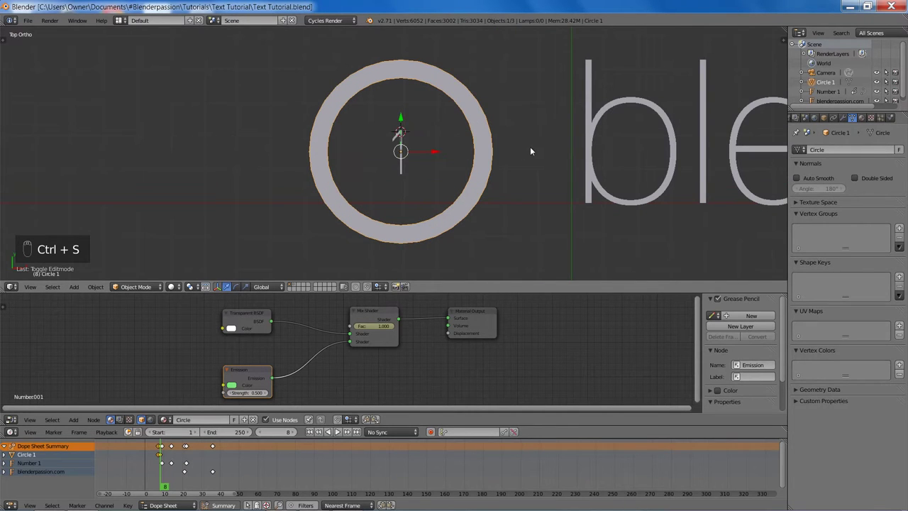
drag(545, 177, 579, 184)
key(shift+s)
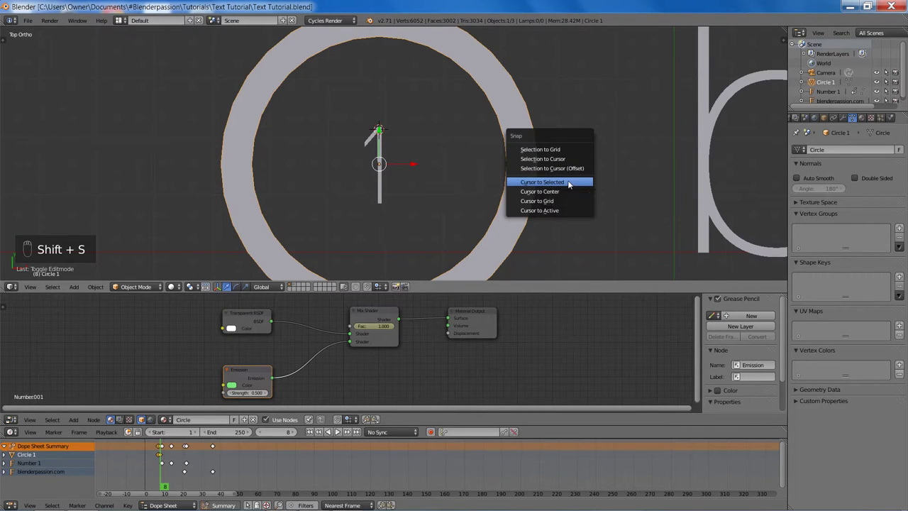
- Delete Circle 1 and add a new 64-vertex circle with fill Nothing at the cursor
key(x)
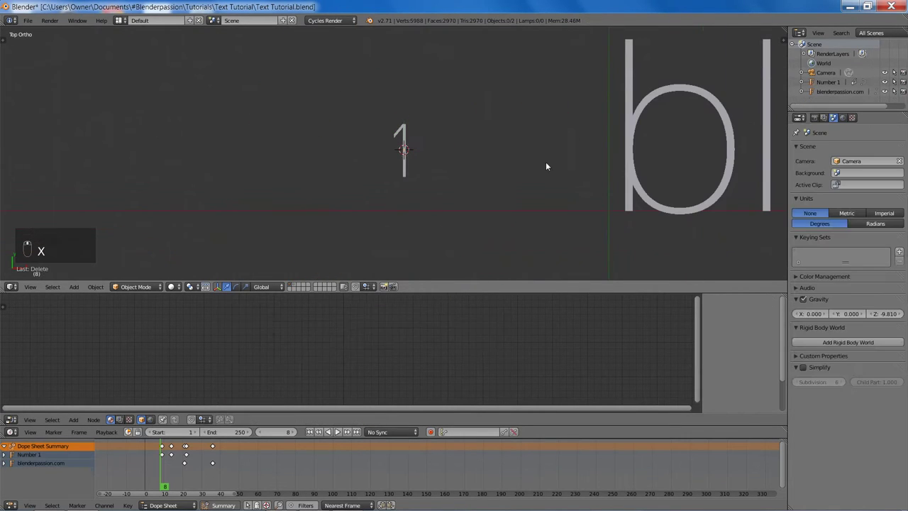
key(shift+a)
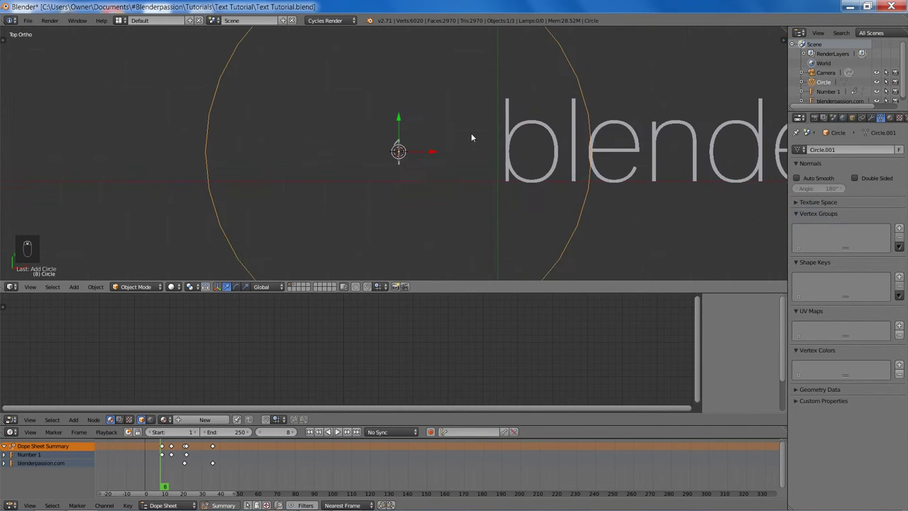
key(F6)
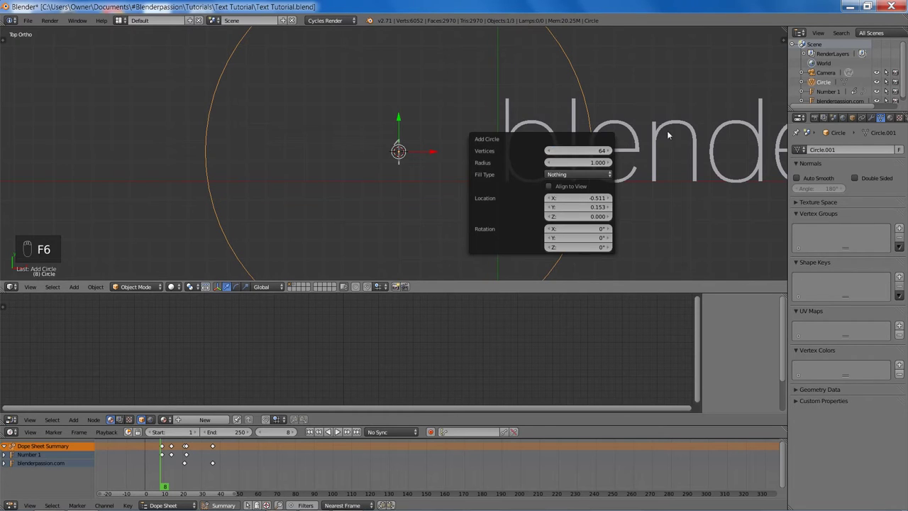
key(s)
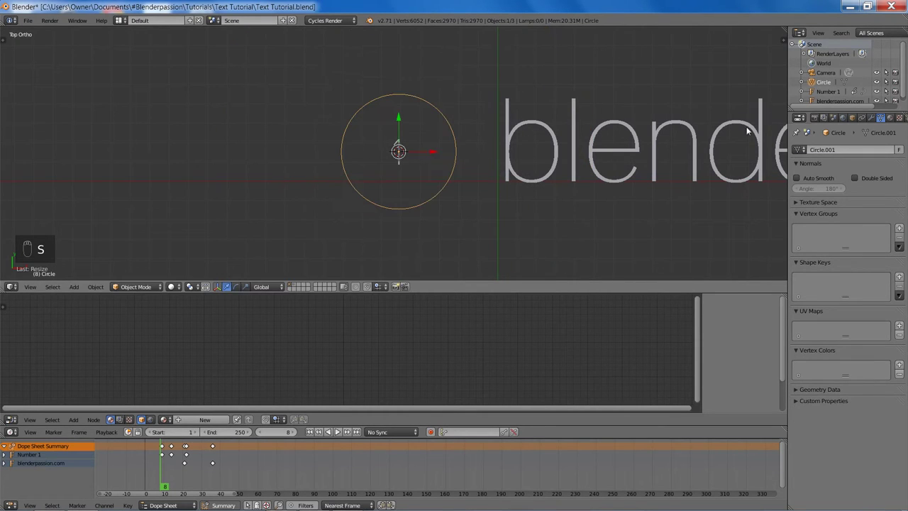
- Scale the new circle to 0.274 on all axes and enter Edit Mode on it
drag(854, 117, 885, 190)
key(ctrl+v)
key(ctrl+v)
key(ctrl+v)
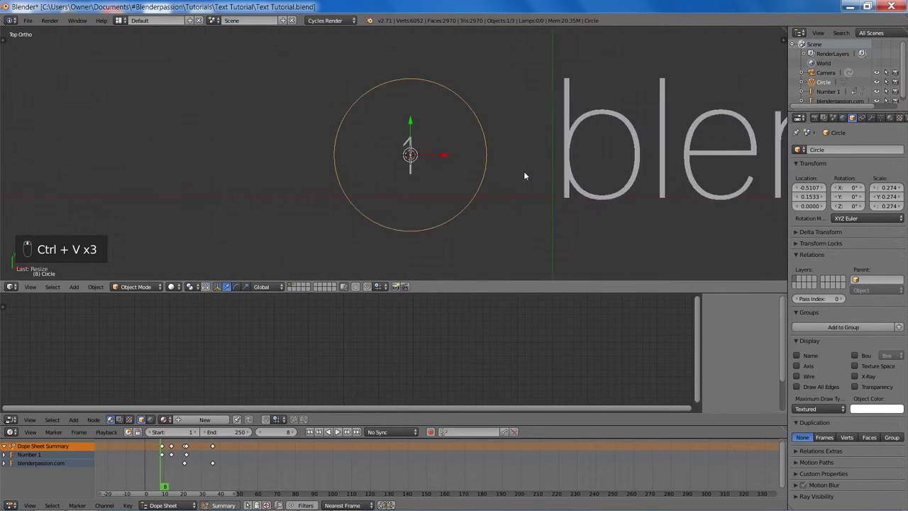
key(ctrl+s)
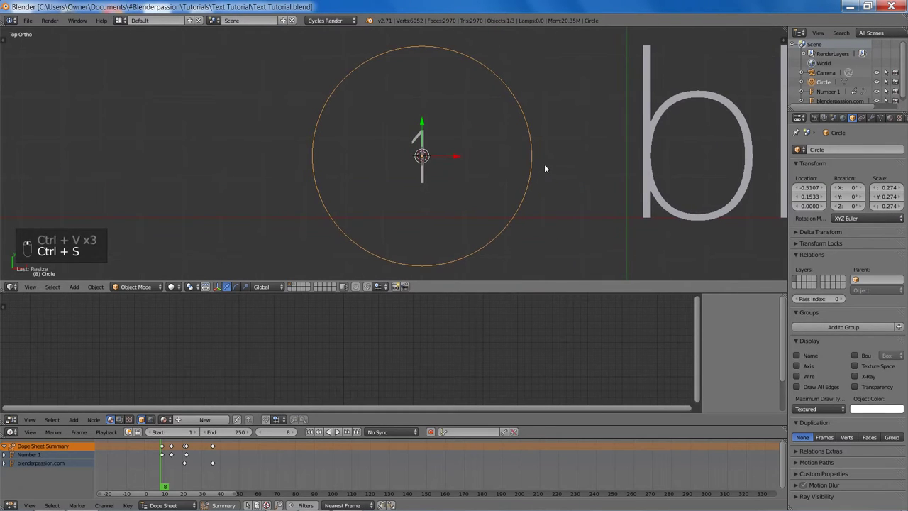
key(Tab)
- Extrude and widen the new circle's edge into a ring
key(e)
key(s)
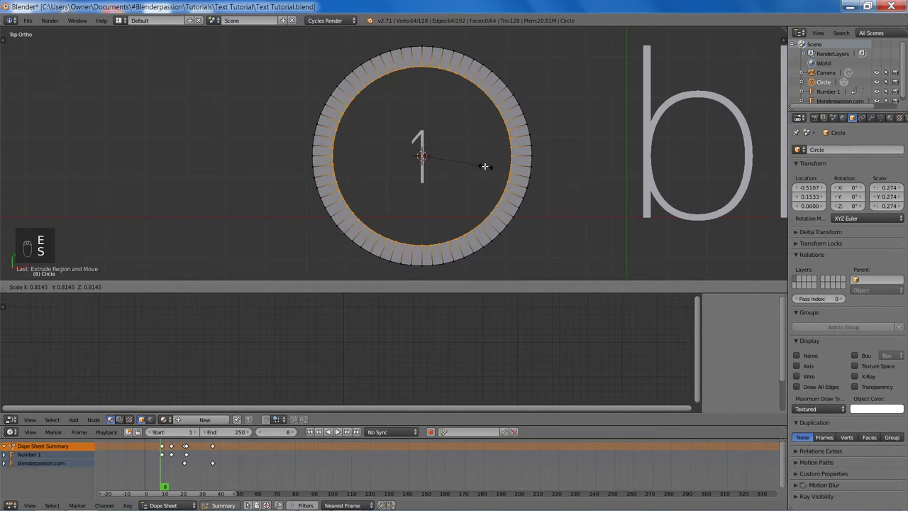
key(Tab)
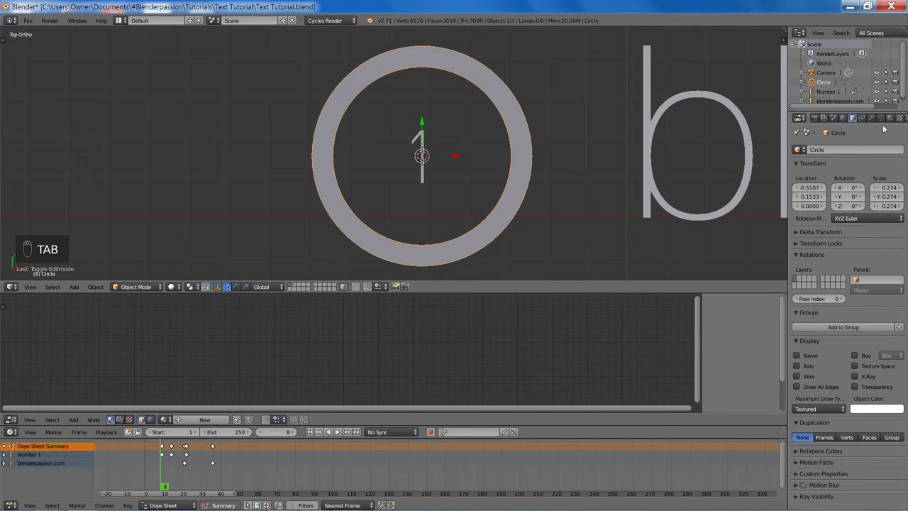
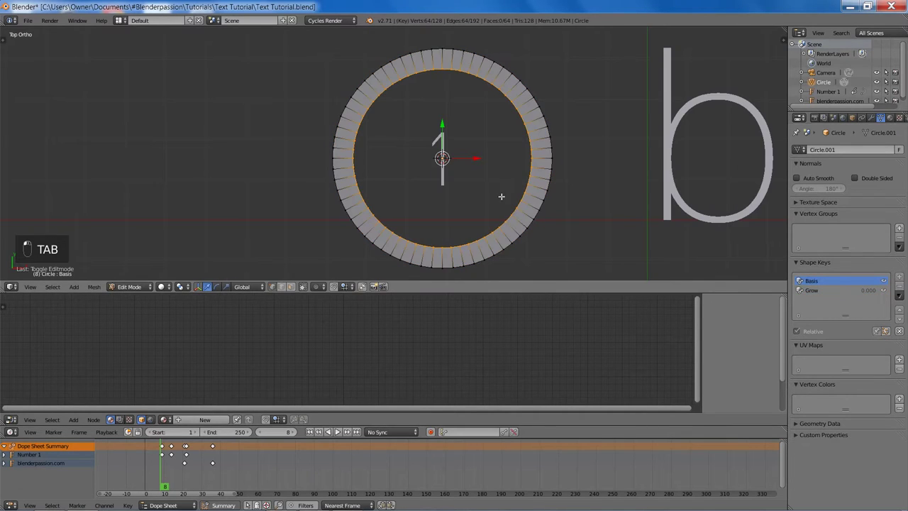
- Add Basis and Grow shape keys, collapse the Basis ring edge inward, and save
key(shift+Tab)
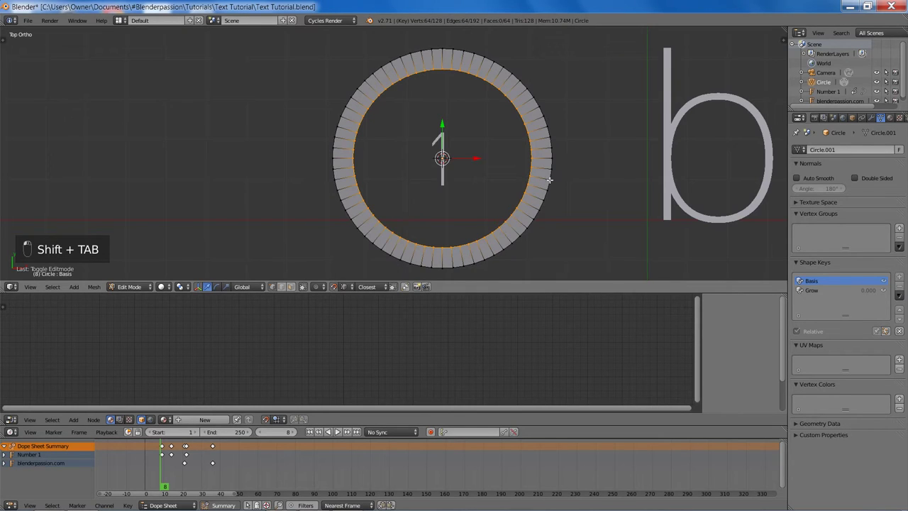
key(s)
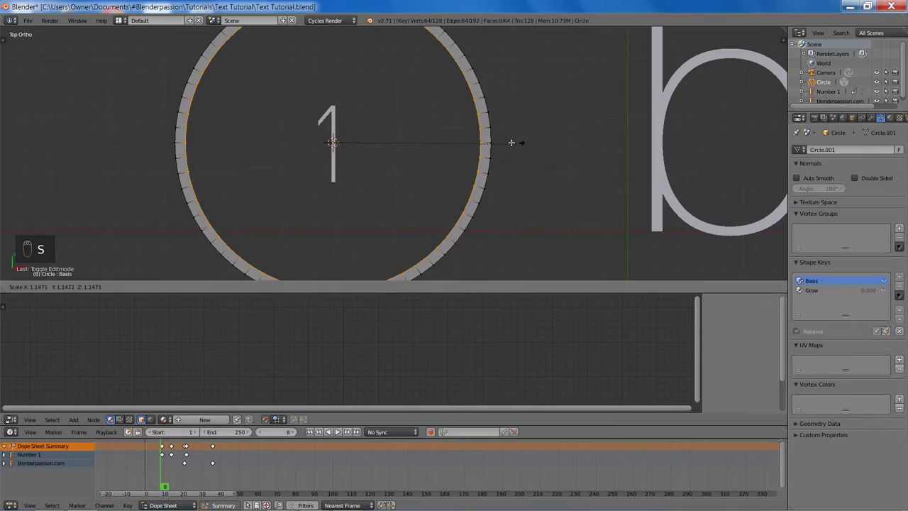
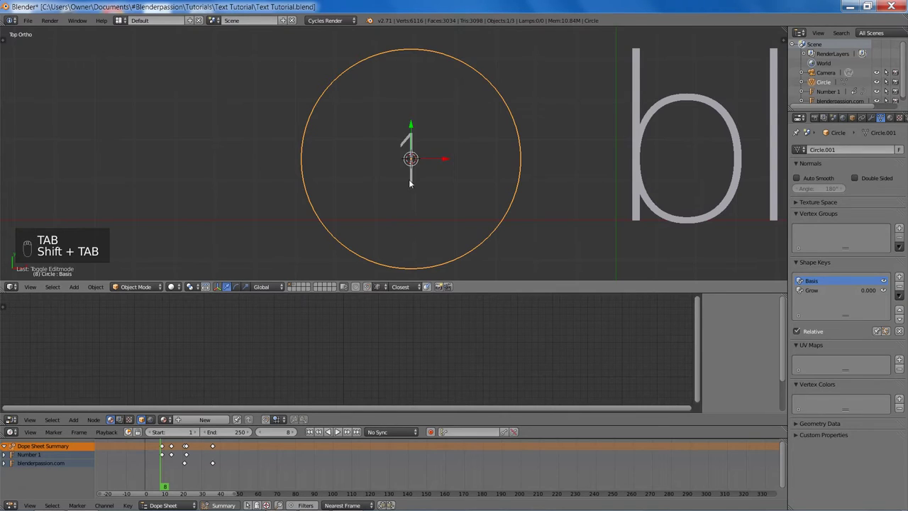
key(ctrl+s)
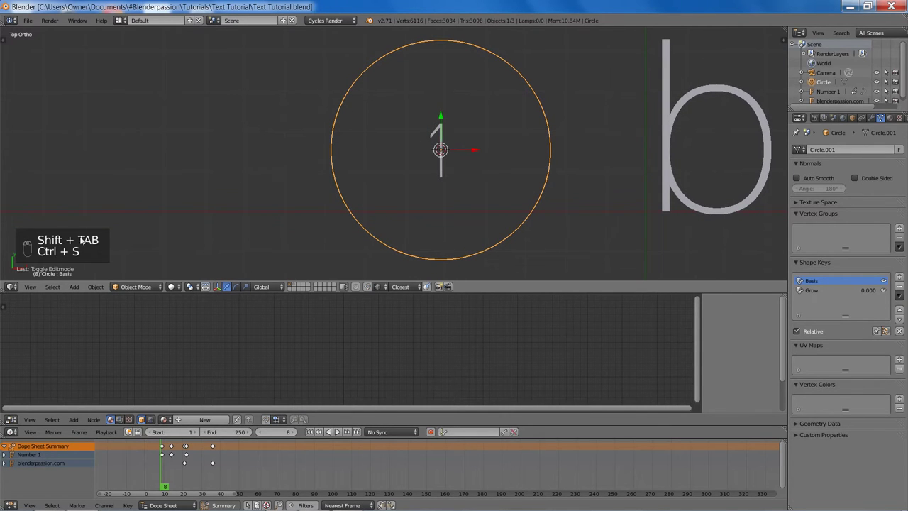
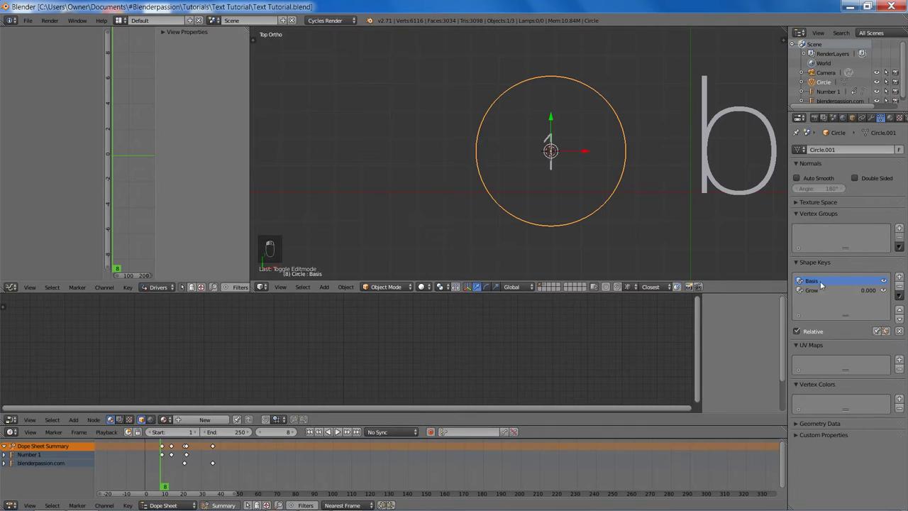
- Add a driver on the Grow value reading the circle's scale and test it by scaling
drag(826, 291, 816, 361)
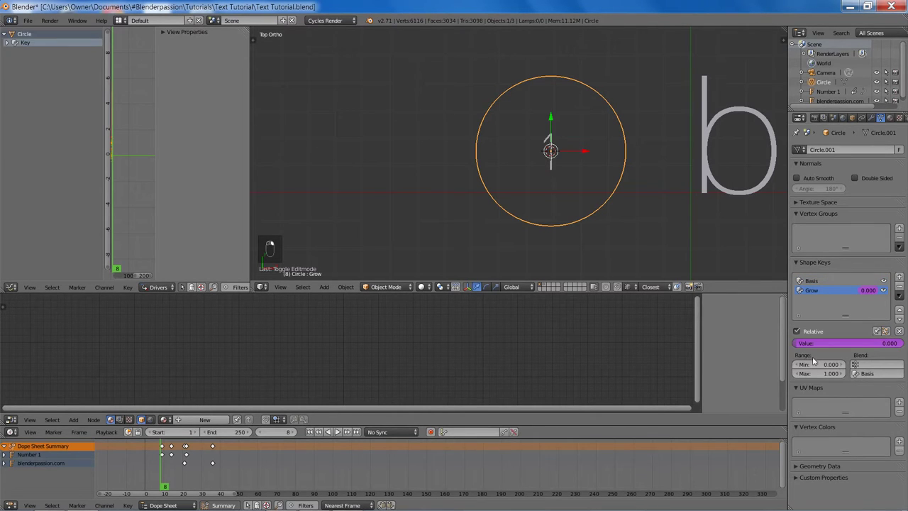
drag(256, 188, 11, 46)
drag(11, 46, 32, 57)
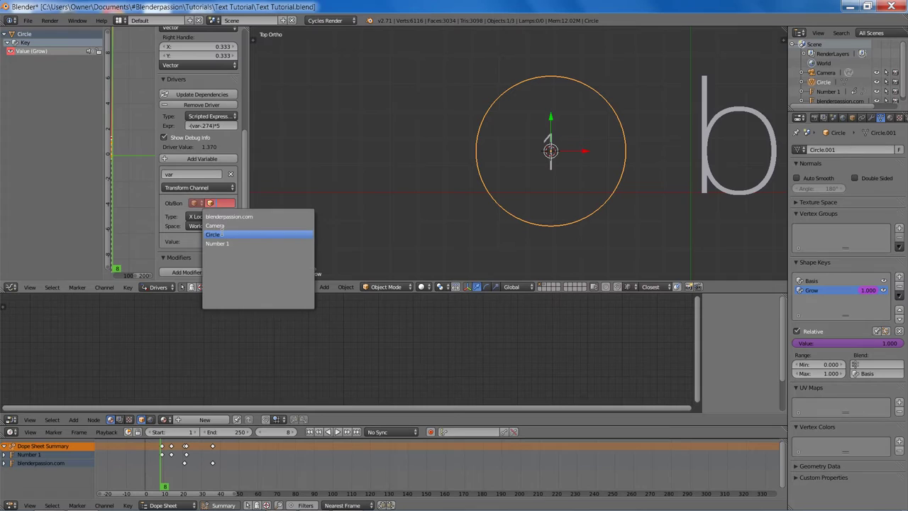
drag(205, 217, 212, 175)
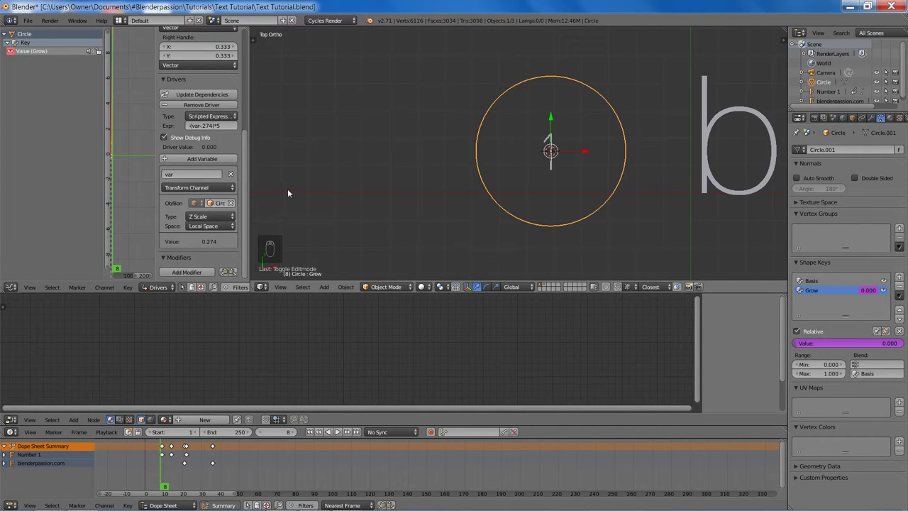
key(s)
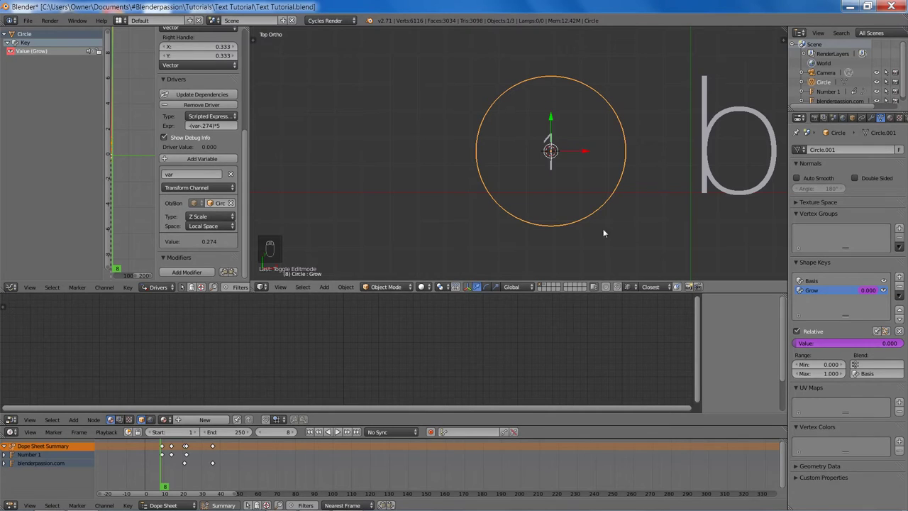
click(542, 187)
key(Tab)
key(s)
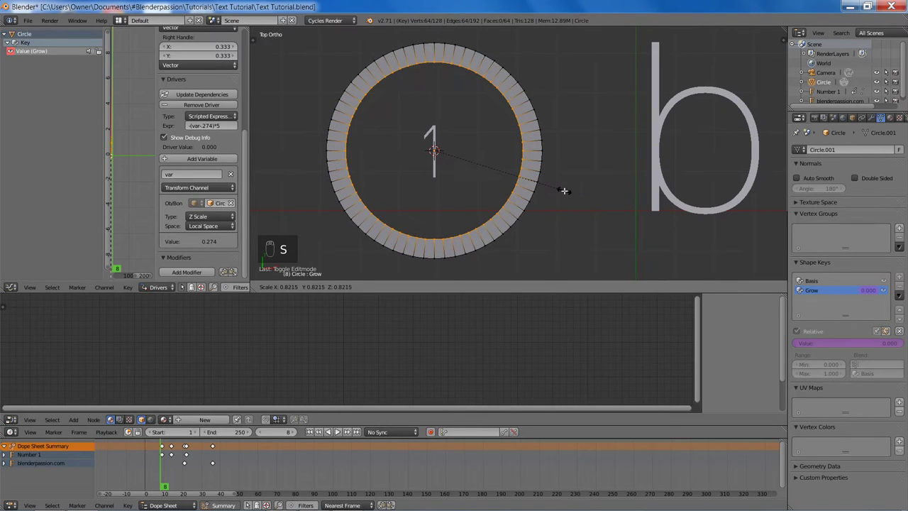
key(Tab)
key(s)
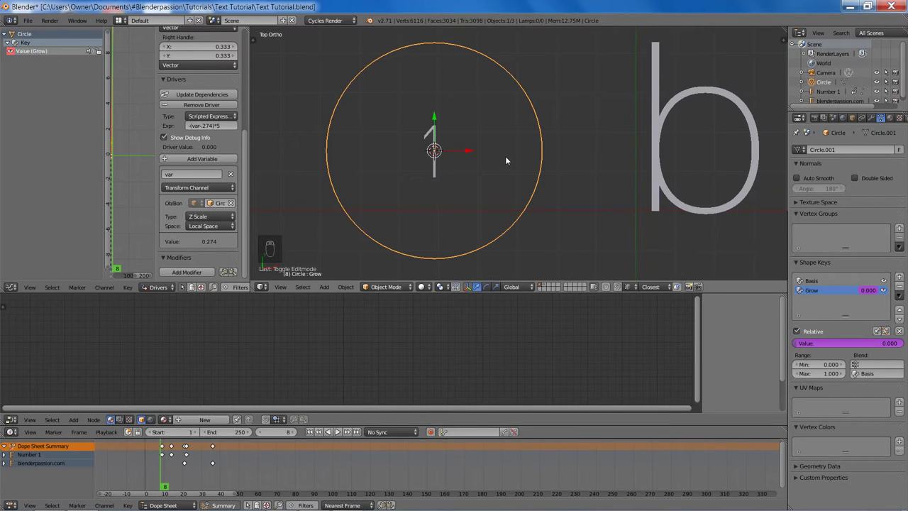
- Keyframe the circle's scale, step forward seven frames, set scale 0 on all axes and keyframe it
key(i)
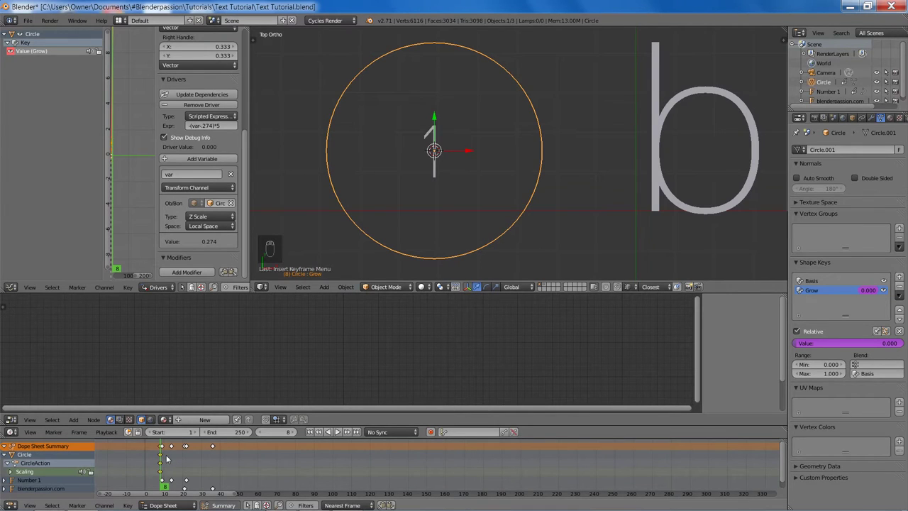
key(Right)
key(Right)
key(Right)
key(Right)
key(Right)
key(Right)
key(Right)
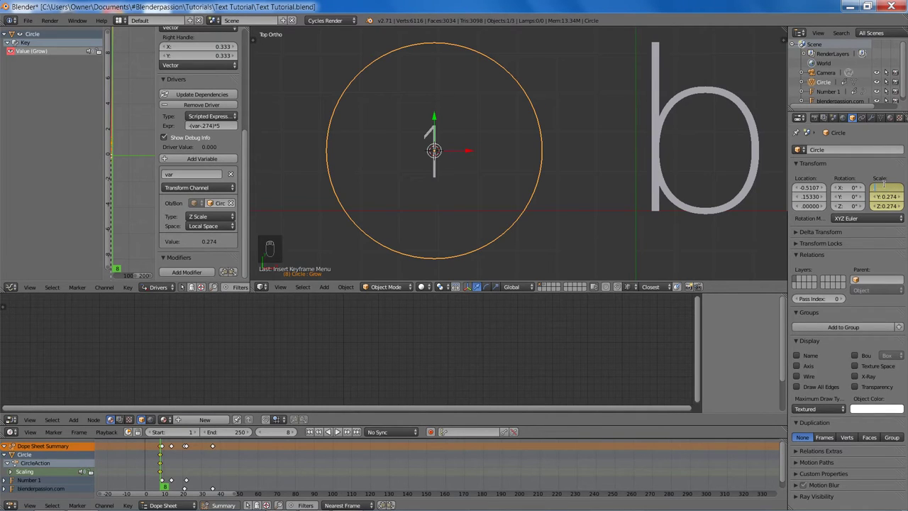
key(0)
key(ctrl+c)
key(ctrl+v)
key(ctrl+v)
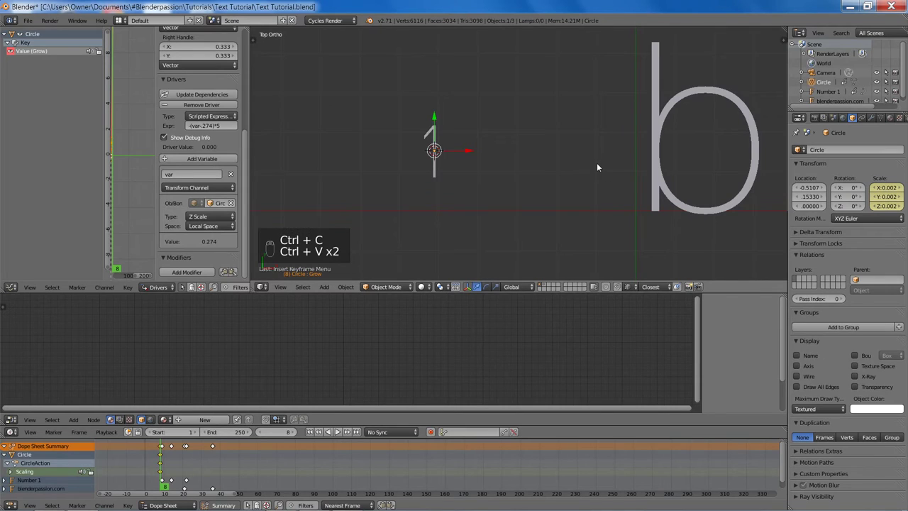
key(i)
- At frame 22 set the circle's scale to 0.274 on all three axes and save
drag(181, 455, 188, 453)
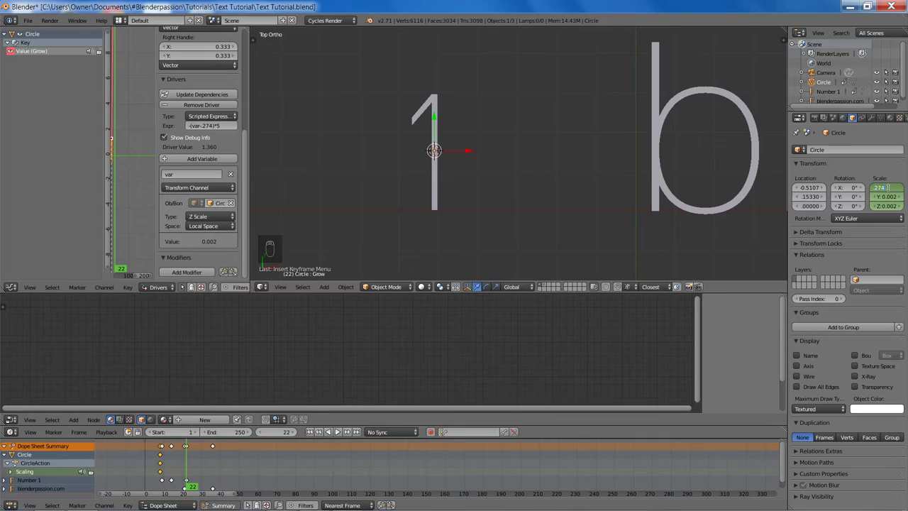
key(ctrl+c)
key(ctrl+v)
key(ctrl+v)
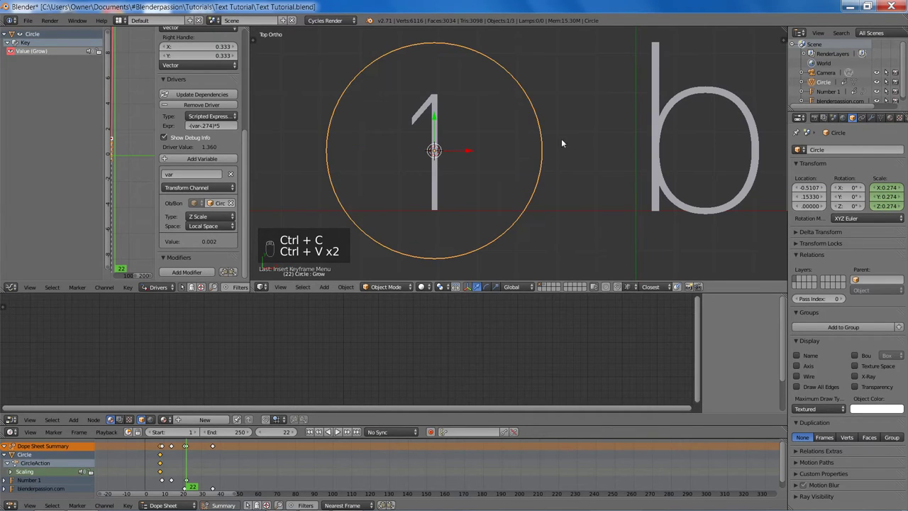
key(ctrl+s)
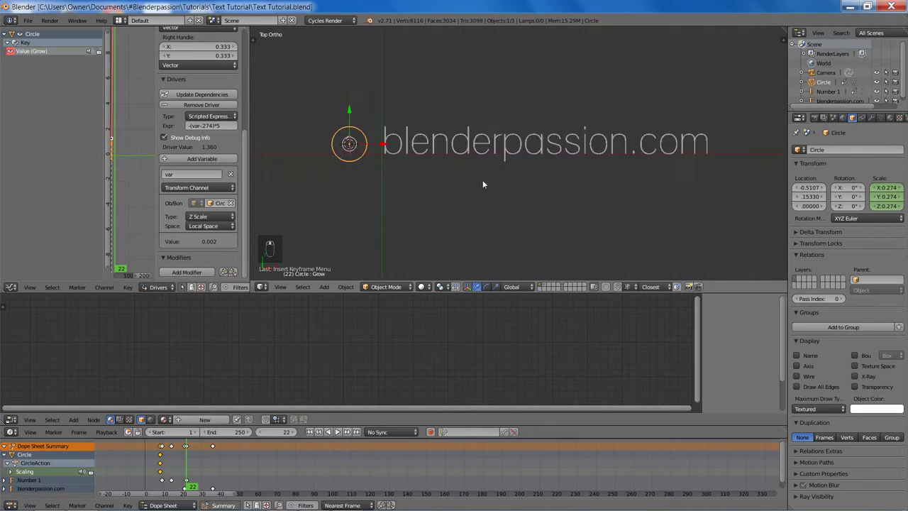
- Set Device to GPU Compute and step through frames in Rendered shading to preview the ring's growth
drag(819, 118, 692, 172)
key(shift+z)
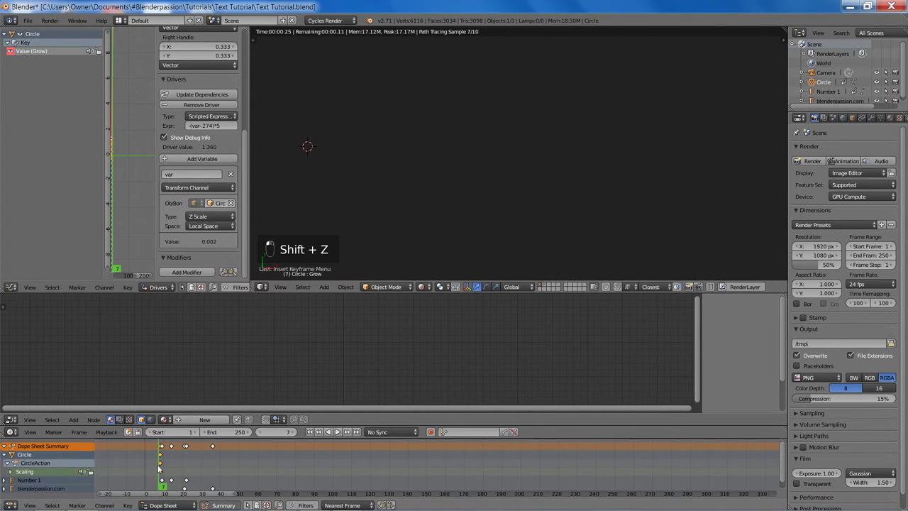
key(Right)
key(Right)
key(Right)
key(Right)
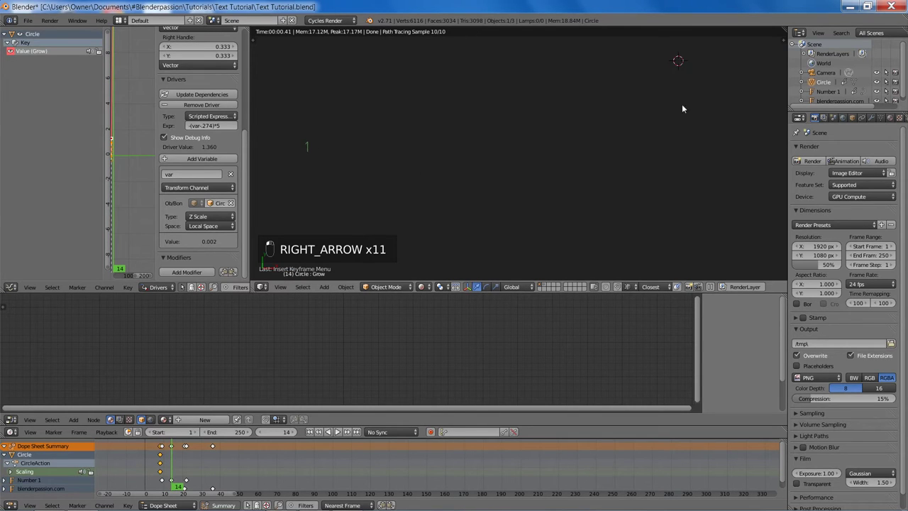
key(Right)
key(Right)
key(Right)
key(Right)
key(Right)
key(Right)
key(Right)
key(Right)
key(Right)
key(Right)
key(Right)
- Step through the timeline to review the circle's growth and return to frame 22
key(Right)
key(Right)
key(Right)
key(Right)
key(Right)
key(Right)
key(Right)
key(Right)
key(z)
key(z)
key(z)
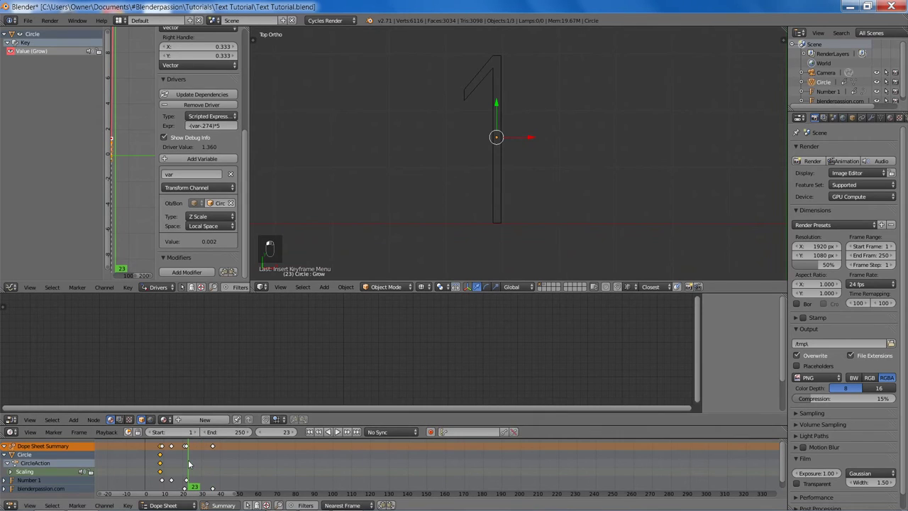
key(Left)
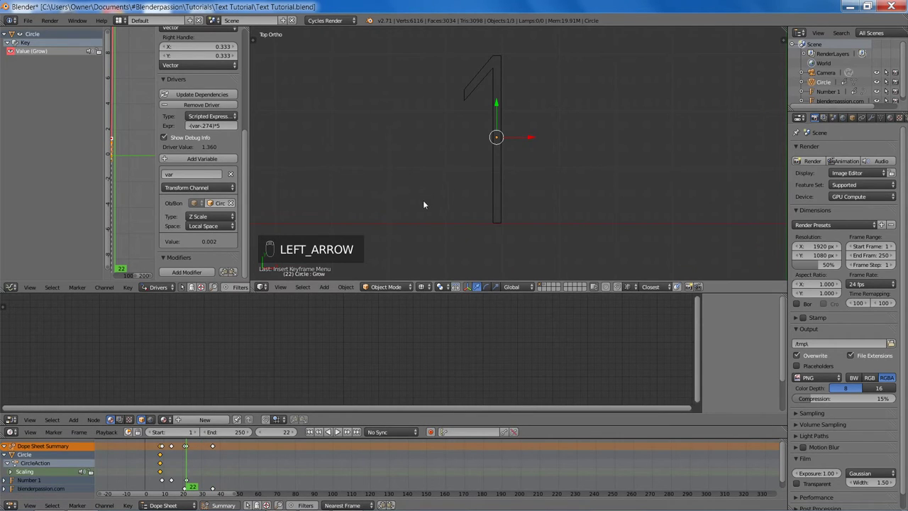
- Set the circle's scale to 0.274 on all three axes and key it at frame 22
key(s)
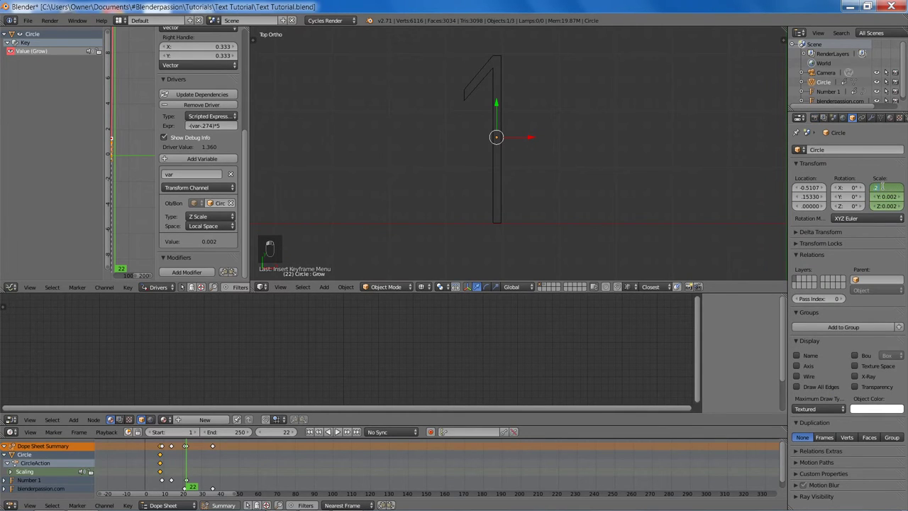
key(ctrl+c)
key(ctrl+v)
key(ctrl+v)
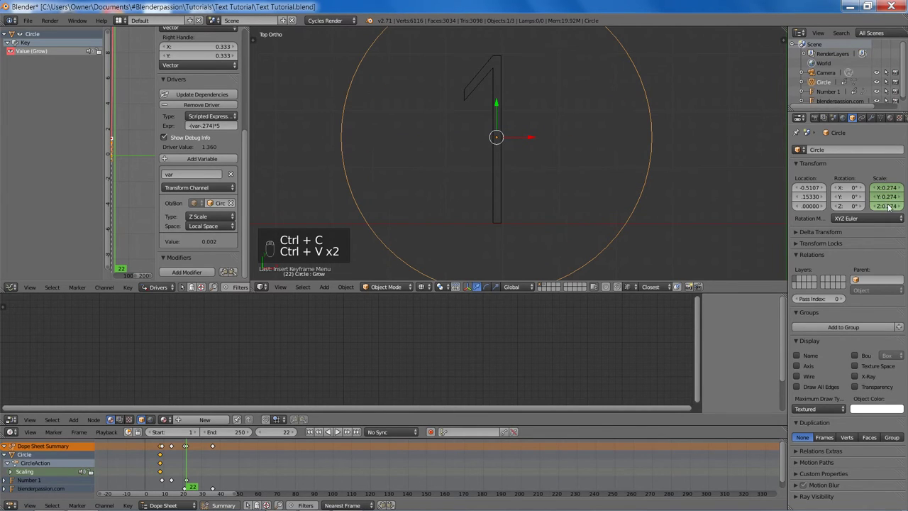
key(i)
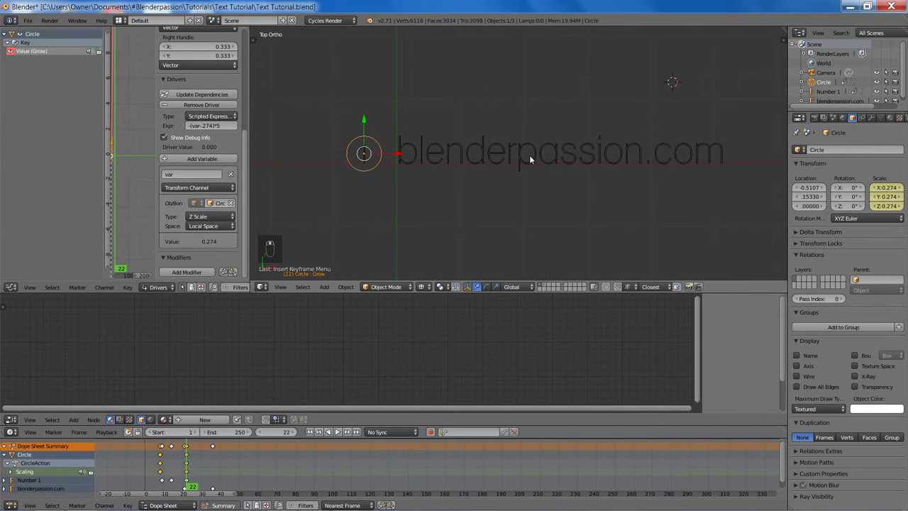
- Scrub through the frames to check the circle grows from near zero to full size
key(z)
key(shift+Left)
key(Right)
key(Right)
key(Right)
key(Right)
key(Right)
key(Right)
key(Right)
key(Right)
key(Right)
key(Right)
key(Right)
key(Right)
key(Right)
key(Right)
key(Right)
key(Right)
key(Right)
key(Right)
key(Right)
key(Right)
key(z)
key(z)
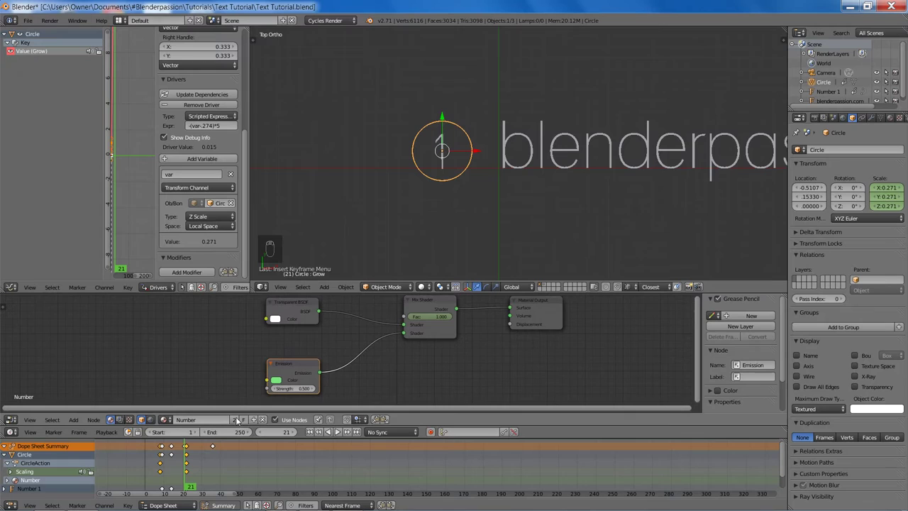
- Make the glowing mix-shader material a single-user copy for the Circle and move to frame 8
drag(236, 421, 7, 460)
drag(8, 459, 156, 478)
key(a)
key(b)
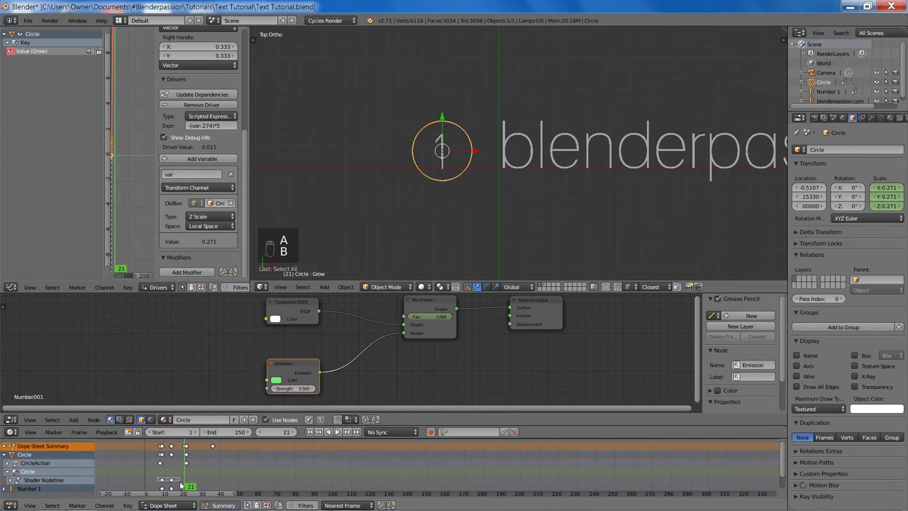
key(x)
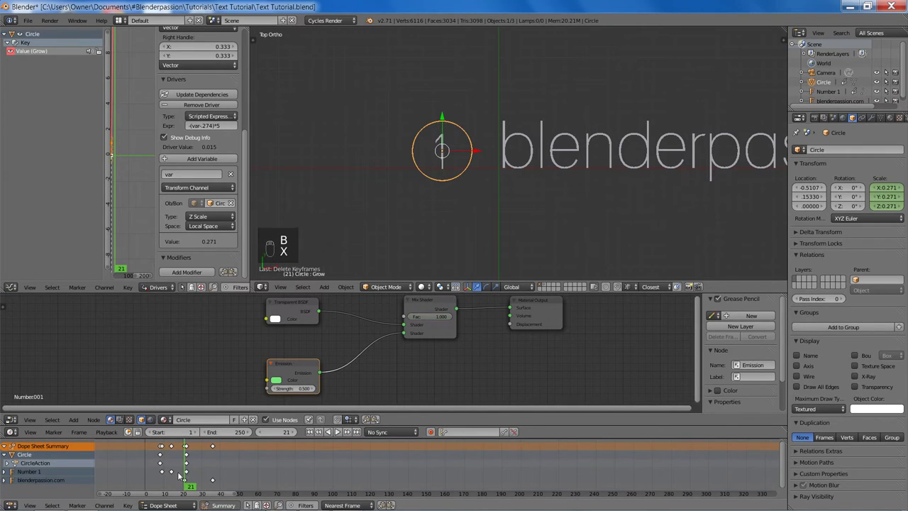
click(179, 467)
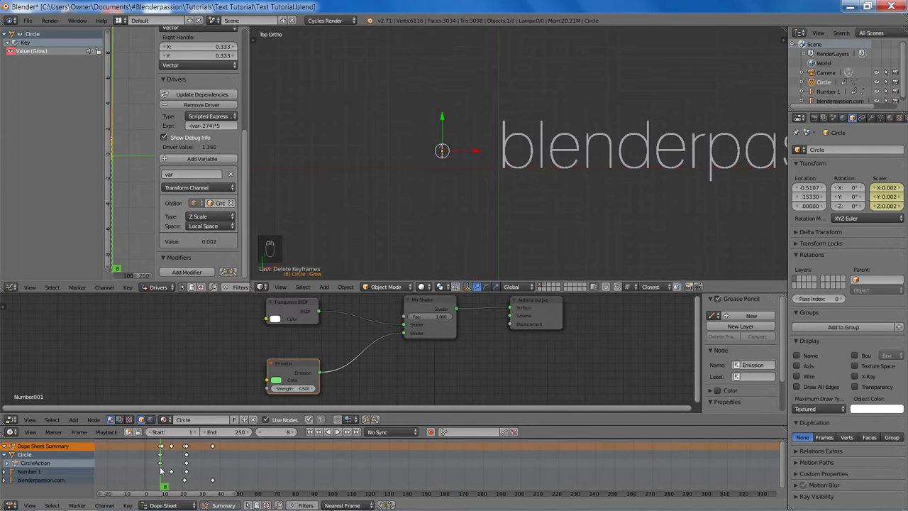
- Key the Mix Shader Fac at 0 on frame 7 and 1 on frame 8, then save the file
key(Left)
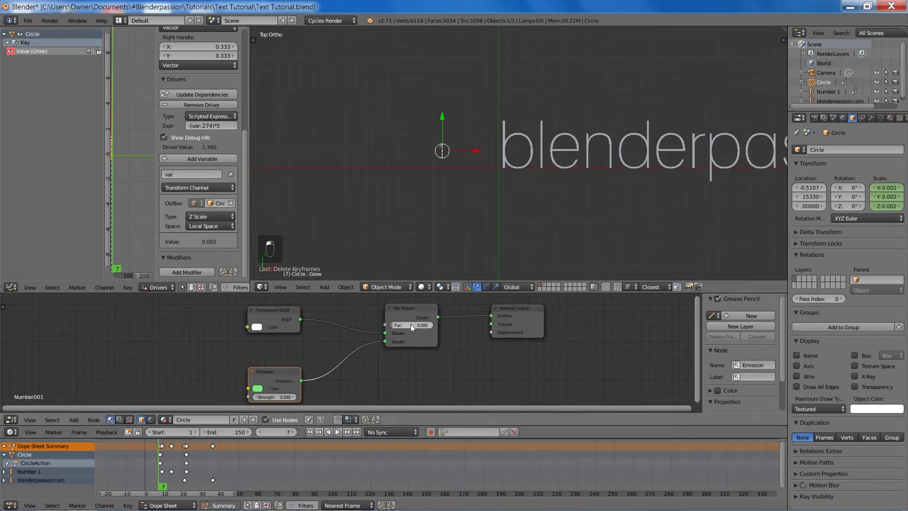
key(i)
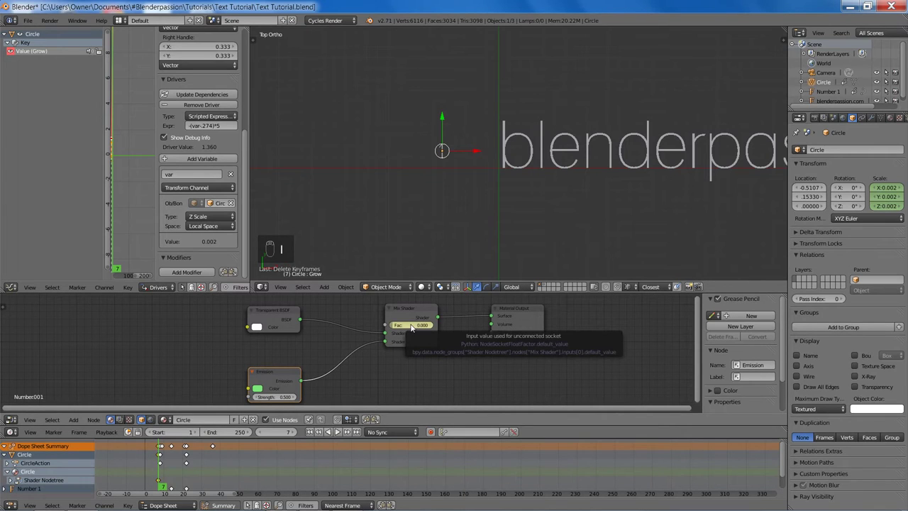
key(Right)
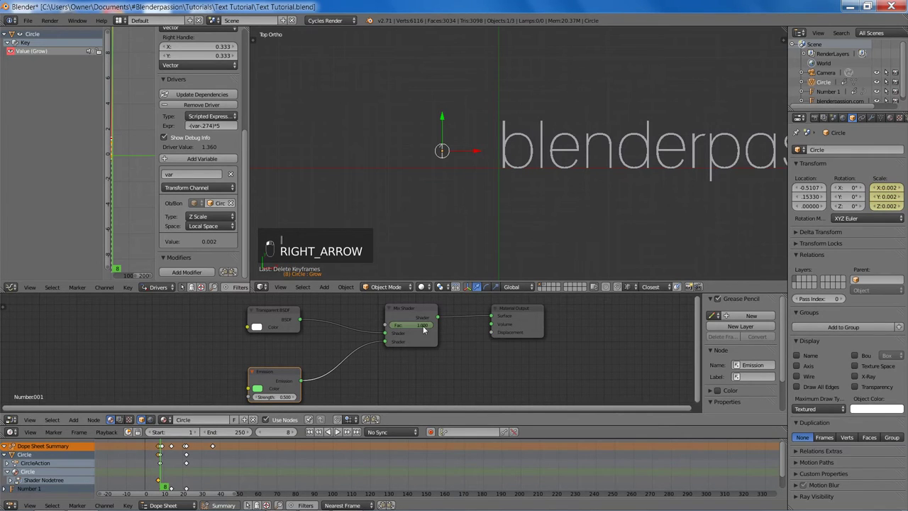
key(i)
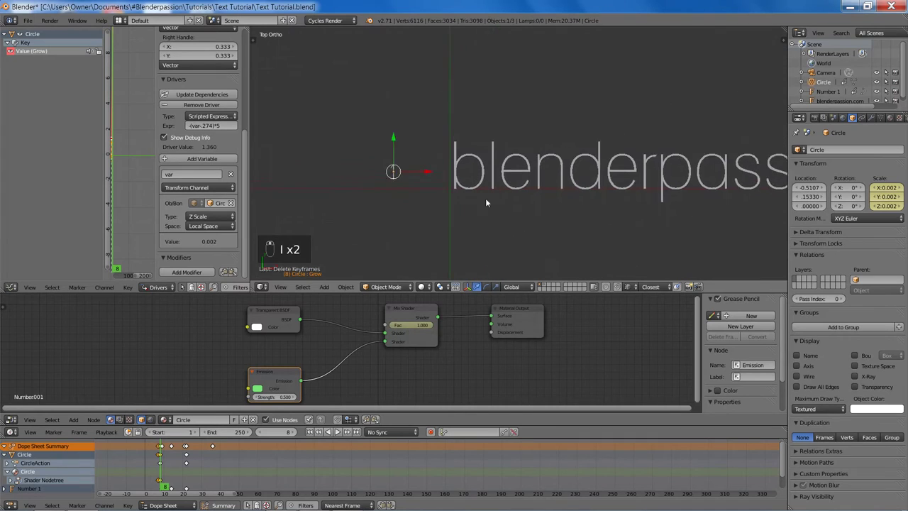
key(ctrl+s)
key(shift+Left)
key(shift+z)
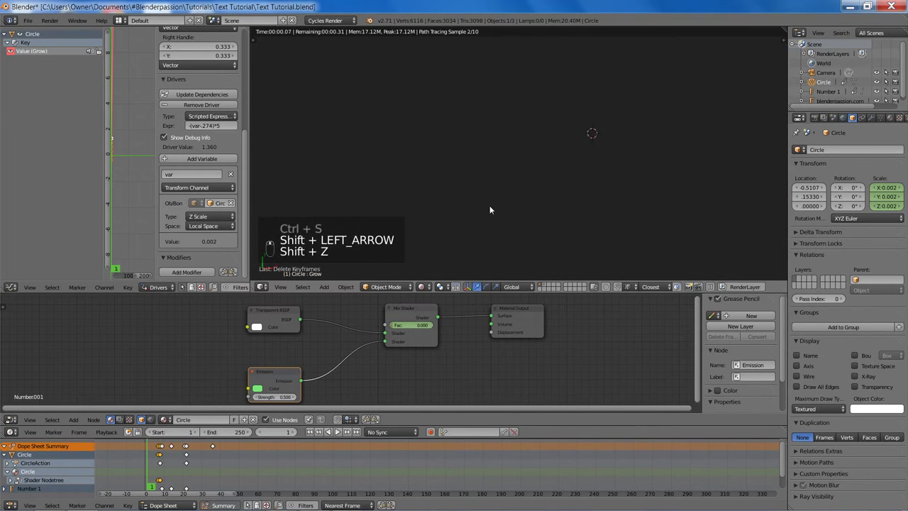
key(Right)
key(Right)
key(Right)
key(Right)
key(Right)
key(Right)
key(Right)
key(Right)
key(Right)
key(Right)
key(Right)
key(Right)
key(Right)
key(Right)
key(Right)
key(Right)
key(Right)
key(Right)
key(Right)
key(Right)
key(Right)
key(Right)
key(Right)
key(Right)
key(Right)
key(Right)
key(Right)
key(Right)
key(Right)
key(Right)
key(Right)
key(Right)
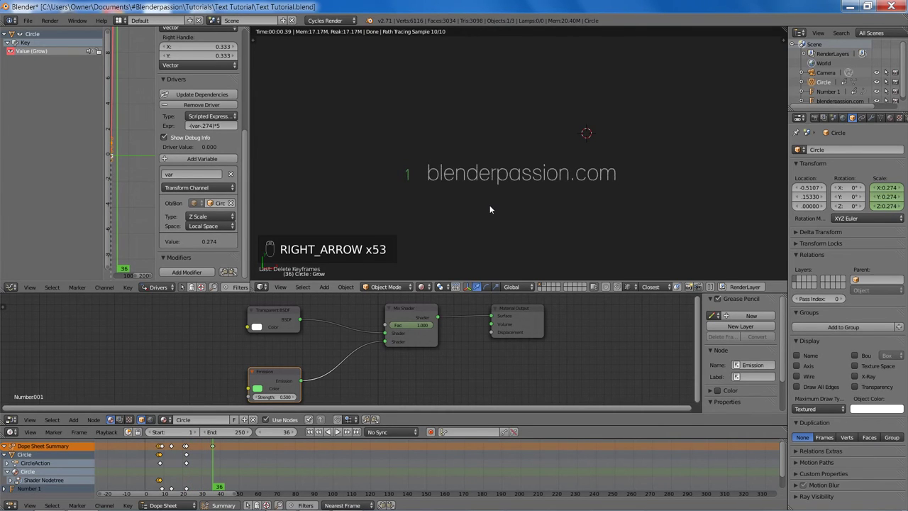
key(ctrl+s)
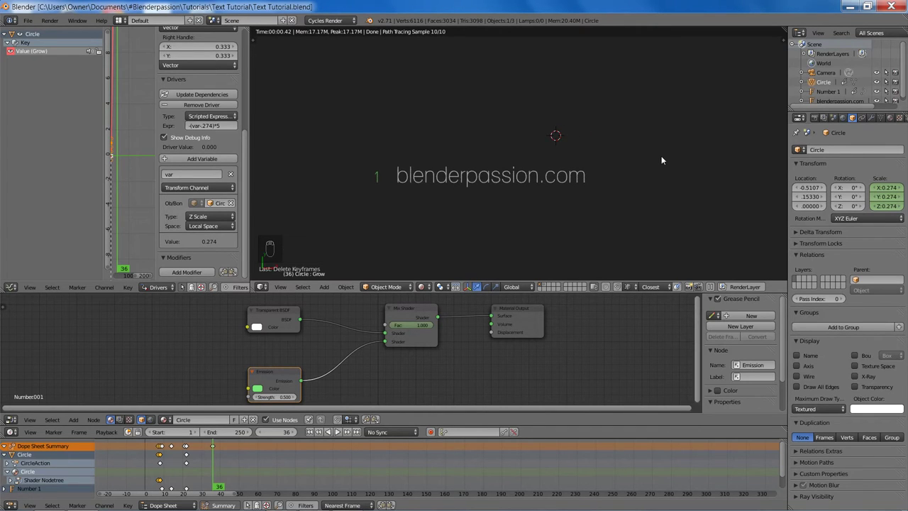
key(z)
key(z)
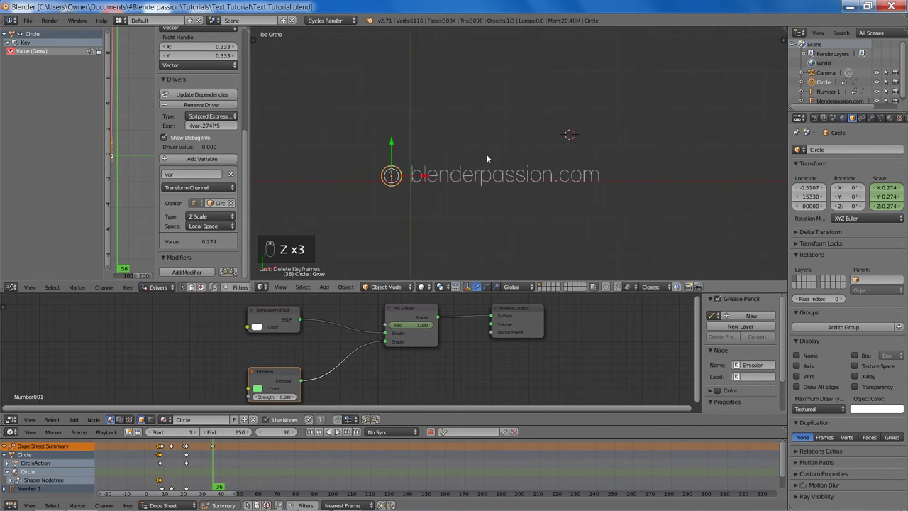
key(shift+s)
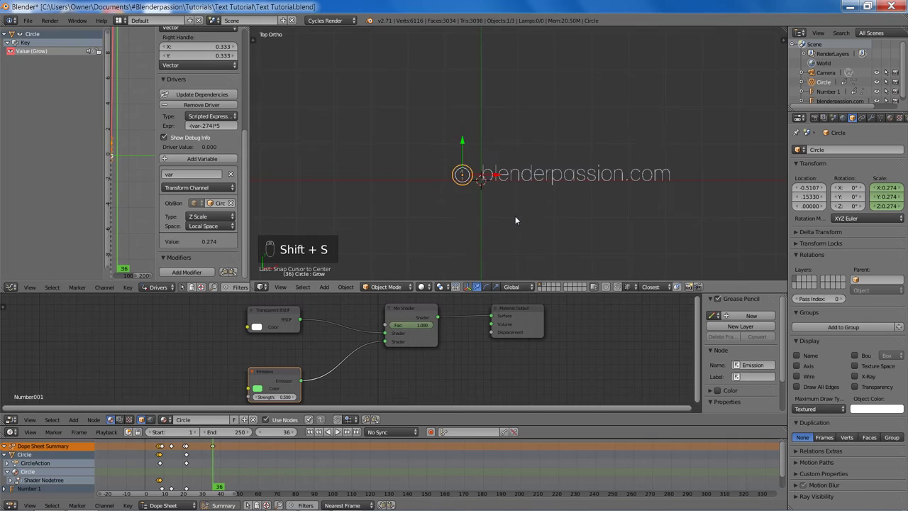
- Add a new text object to the scene above the website text
key(shift+a)
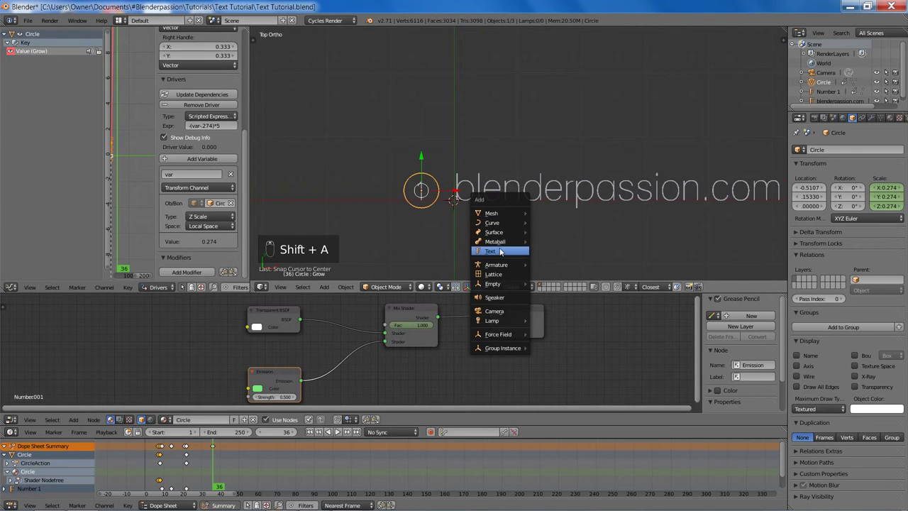
key(g)
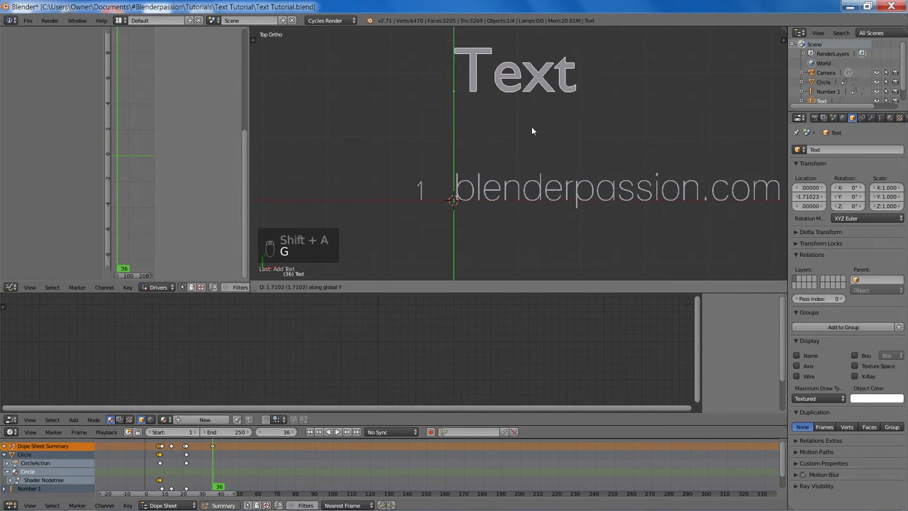
drag(883, 122, 865, 351)
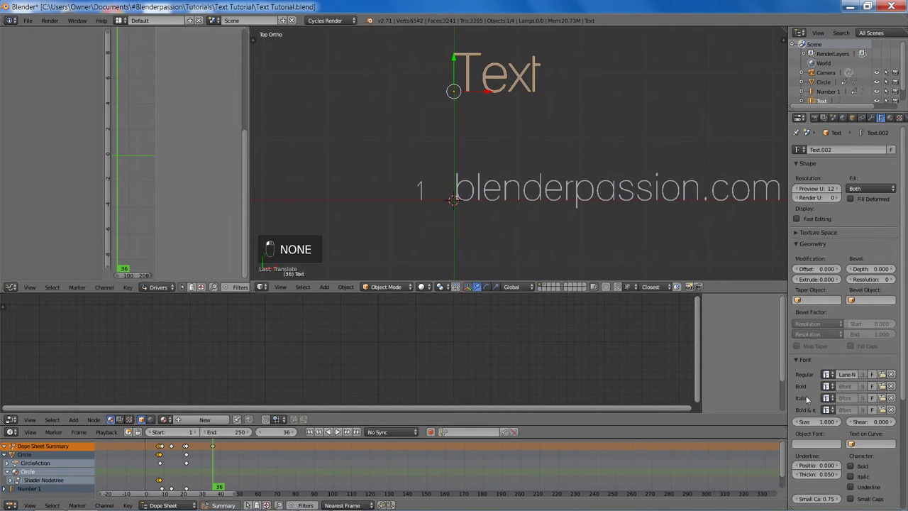
key(Tab)
- Replace the placeholder letters with 'Text Animation Tutorial' and frame the title in view
key(ctrl+a)
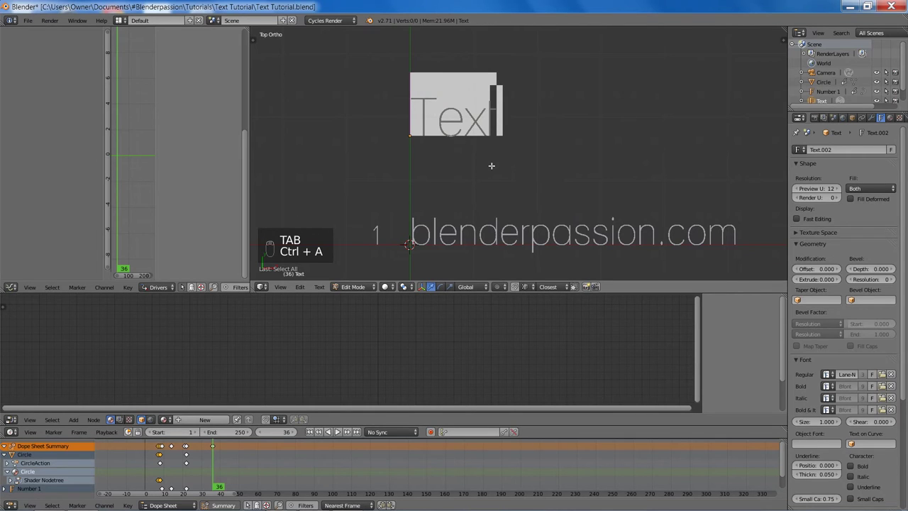
key(t)
key(e)
key(x)
key(t)
key(space)
key(a)
key(n)
key(i)
key(m)
key(a)
key(t)
key(i)
key(o)
key(n)
key(space)
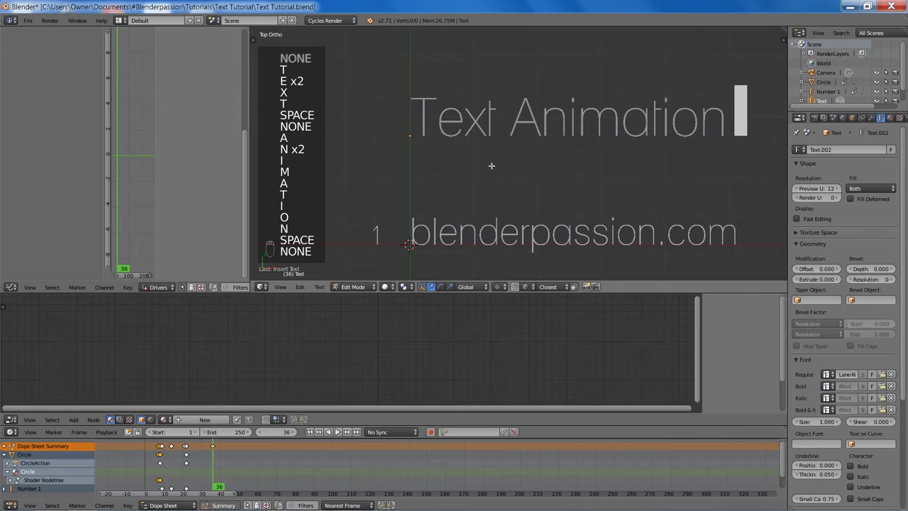
key(t)
key(u)
key(t)
key(o)
key(r)
key(i)
key(a)
key(l)
key(Tab)
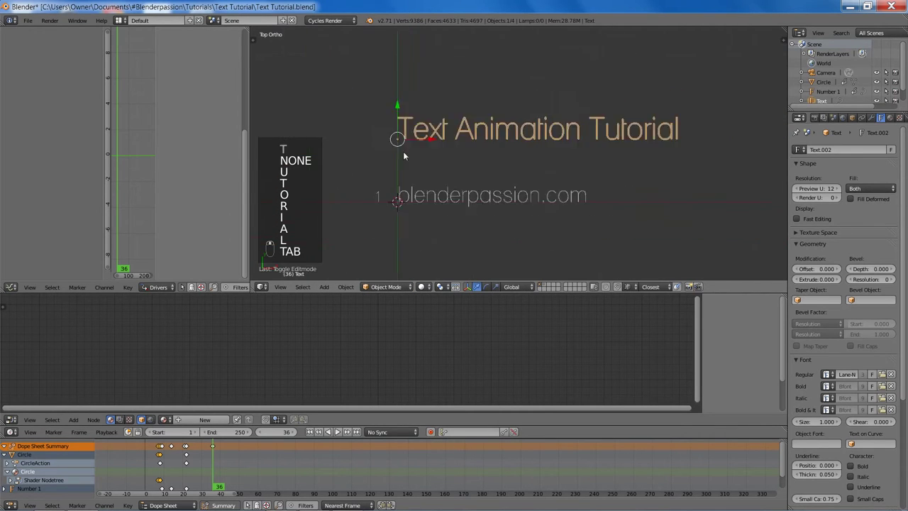
key(g)
drag(573, 171, 554, 174)
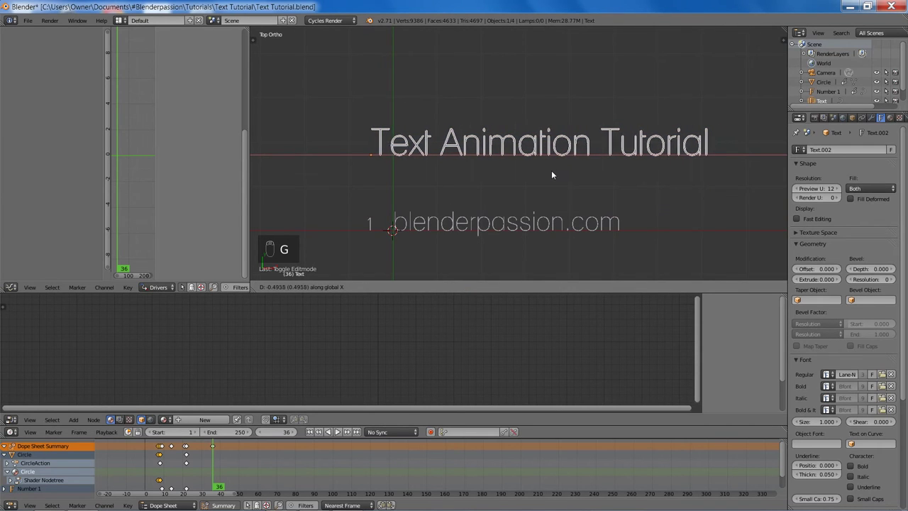
key(g)
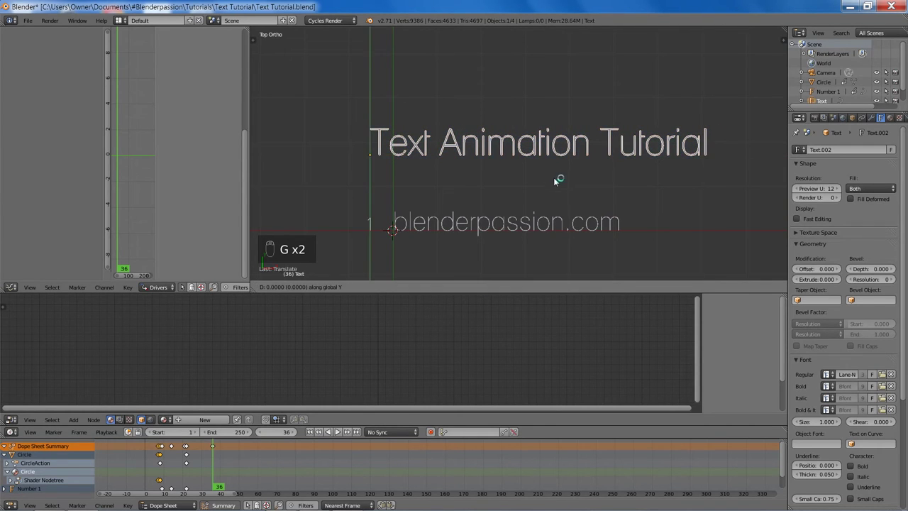
key(a)
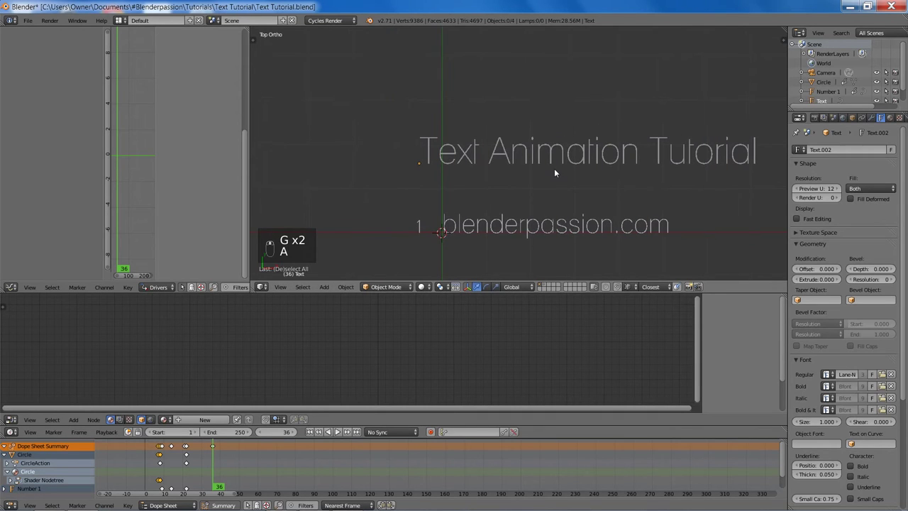
- Create the Header material, replacing Diffuse with Mix Shader, Emission and Transparent BSDF nodes
key(shift+a)
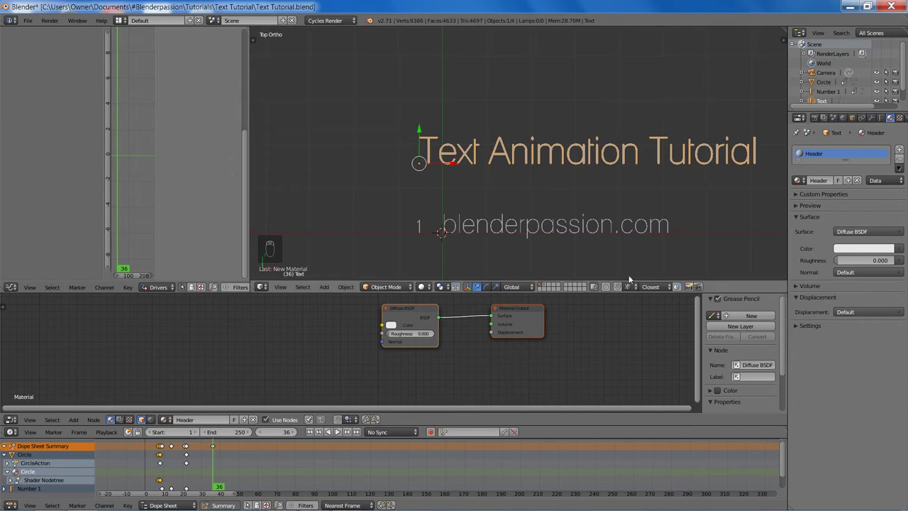
key(x)
key(shift+a)
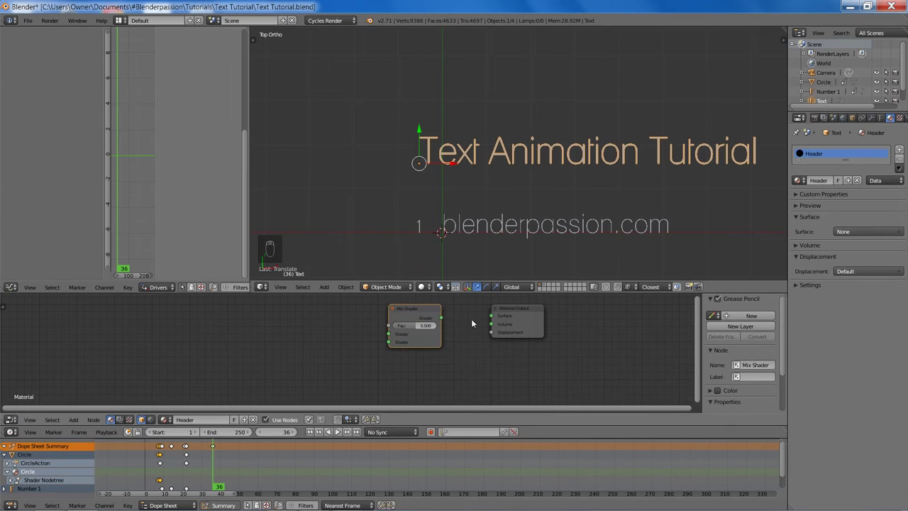
key(shift+a)
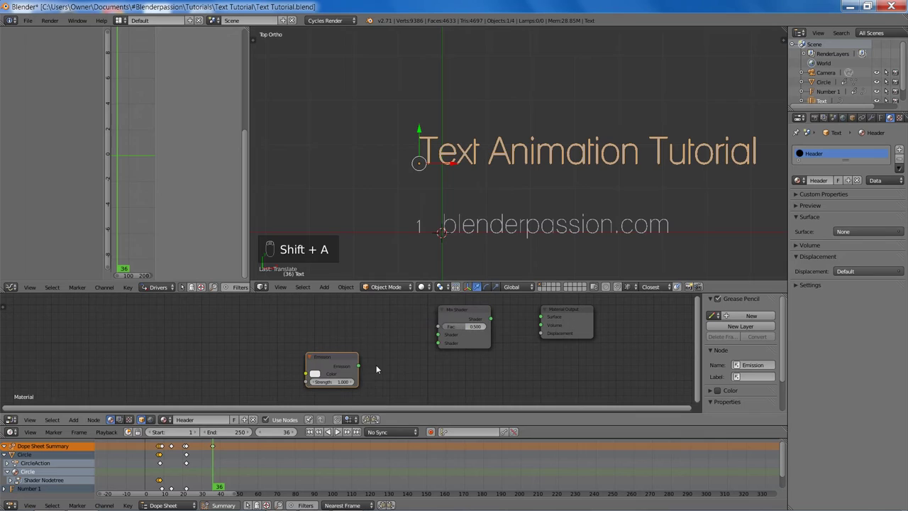
key(shift+a)
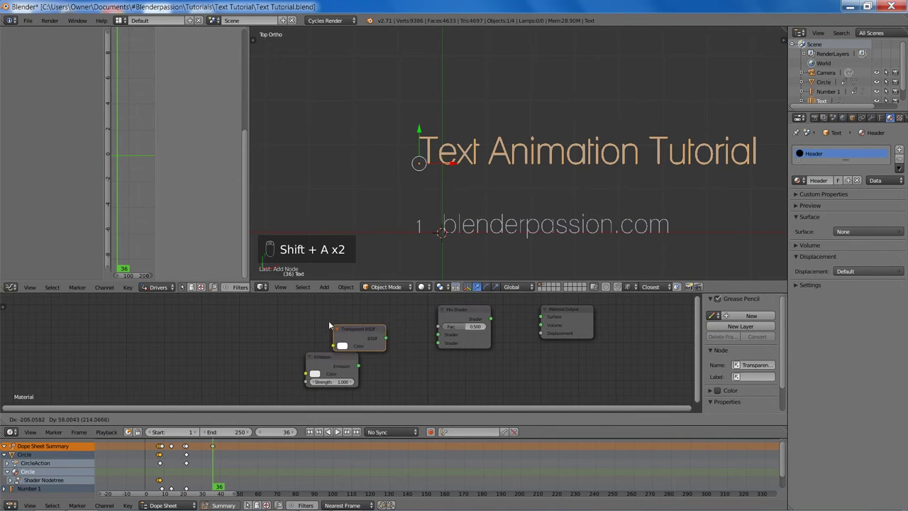
- Wire the transparent and emission (strength 0.6) mix into the Material Output and save
key(f)
key(f)
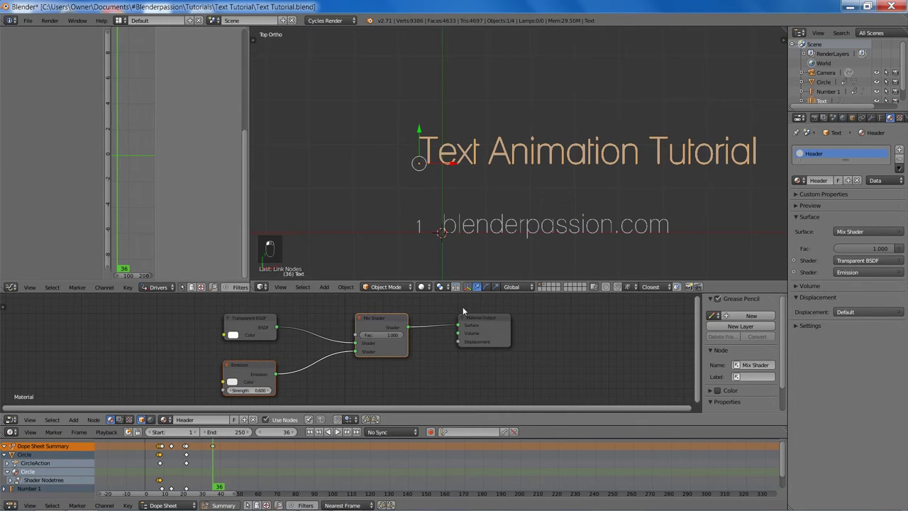
key(ctrl+s)
key(shift+a)
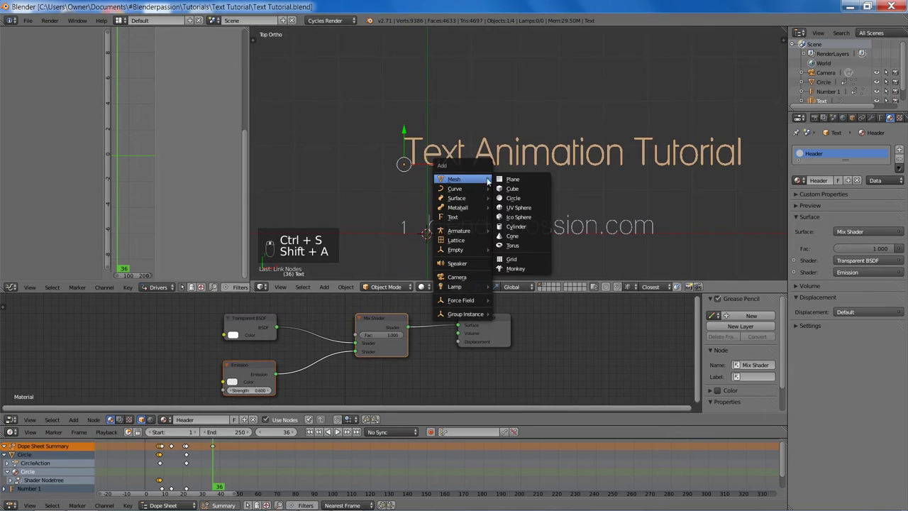
- Add a plane and stretch its vertices along X and Y to cover the title text
key(s)
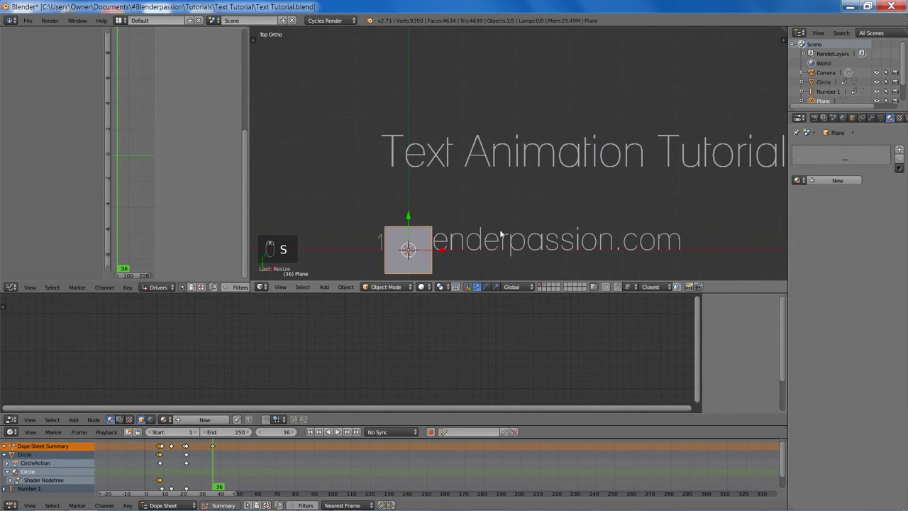
key(g)
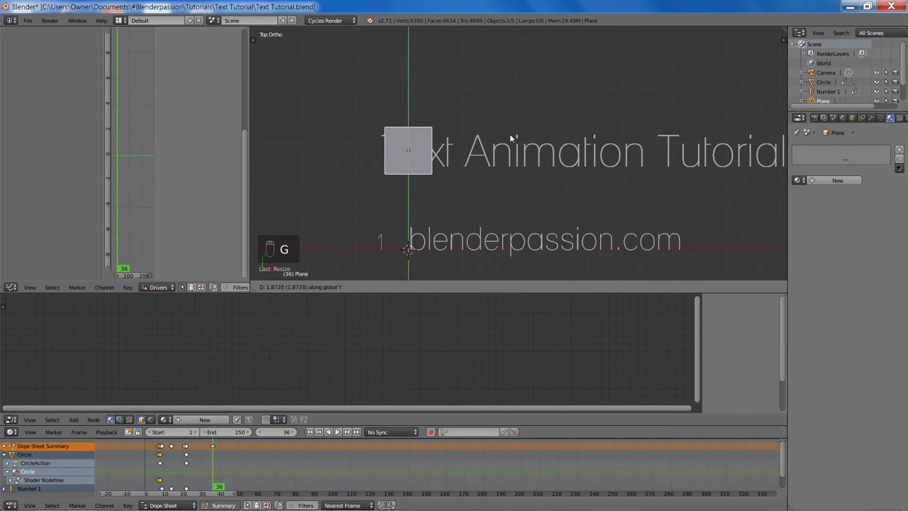
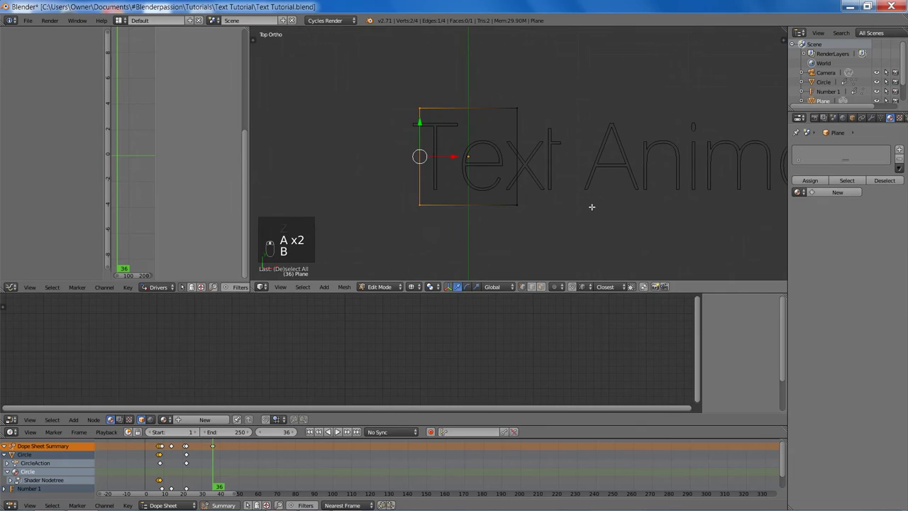
key(g)
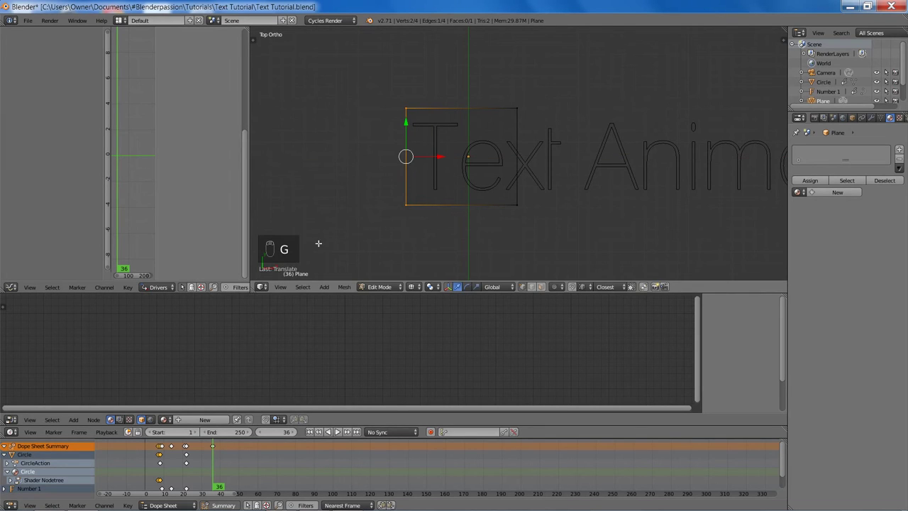
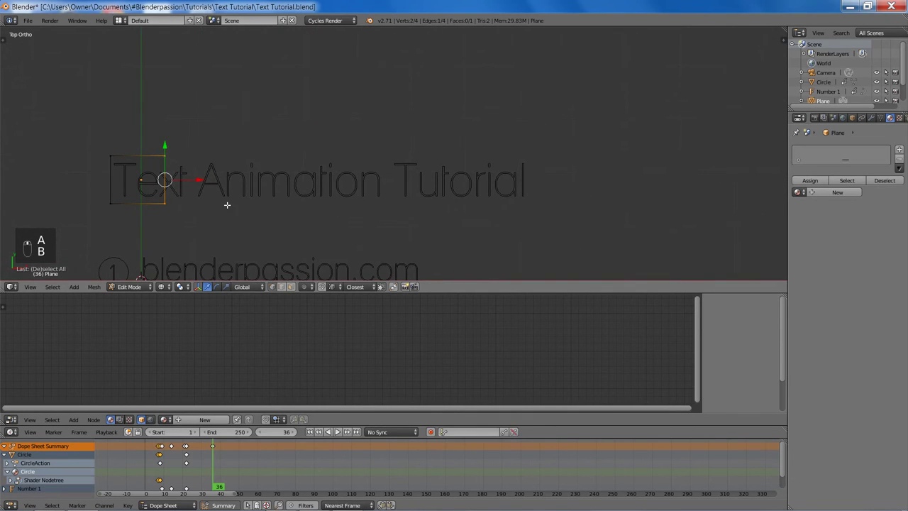
key(g)
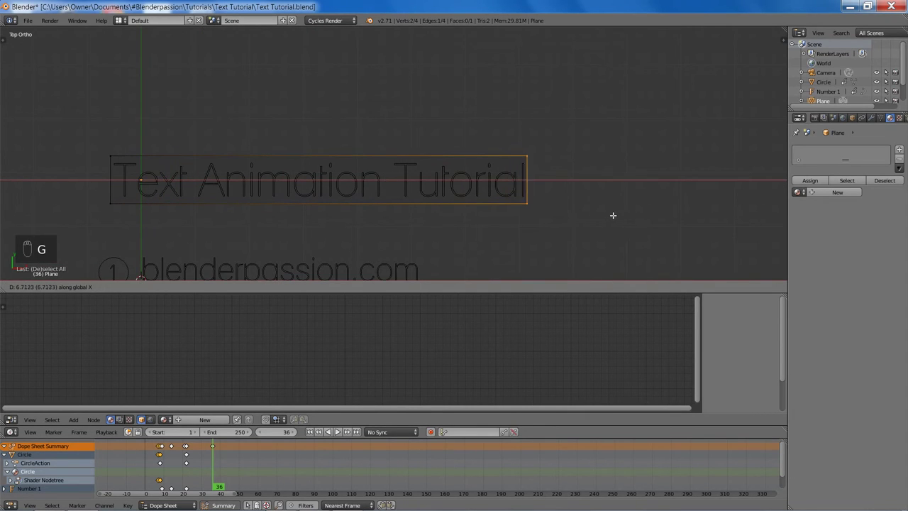
key(a)
key(Tab)
key(z)
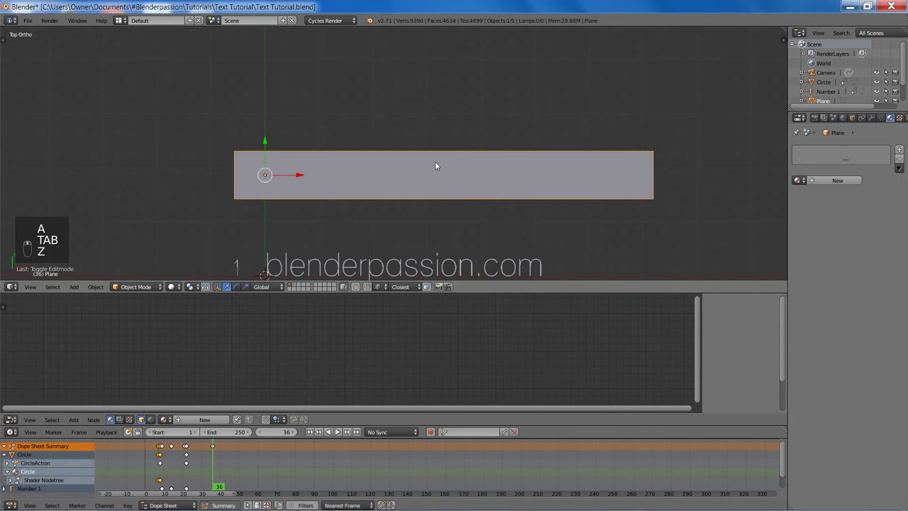
- Switch to wireframe and reposition the view to see the title through the plane
key(ctrl+alt+u)
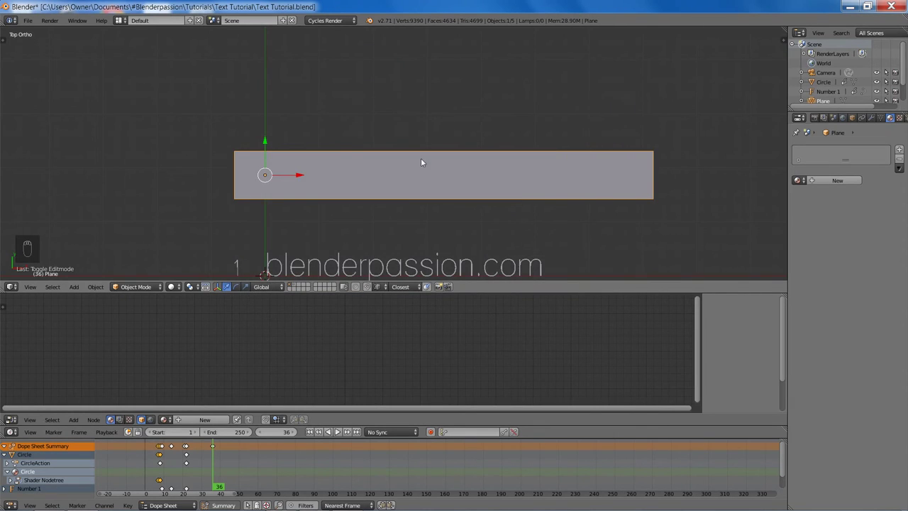
key(z)
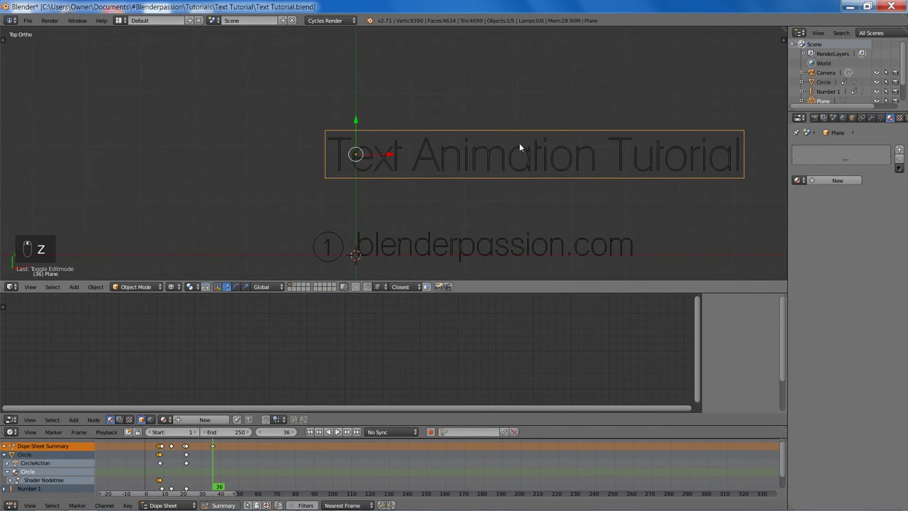
drag(635, 162, 616, 175)
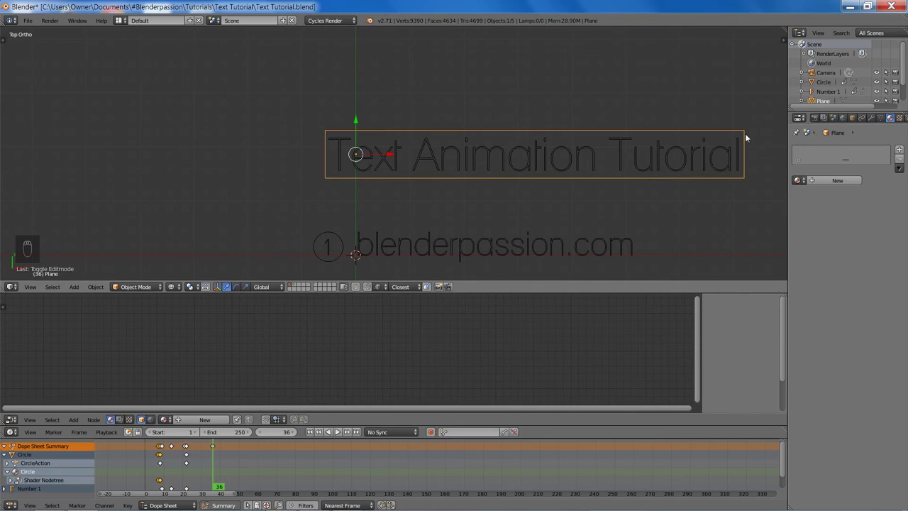
drag(518, 171, 412, 179)
middle_click(412, 178)
- Preview the scene rendered and zoom in on the title text under the plane
key(shift+z)
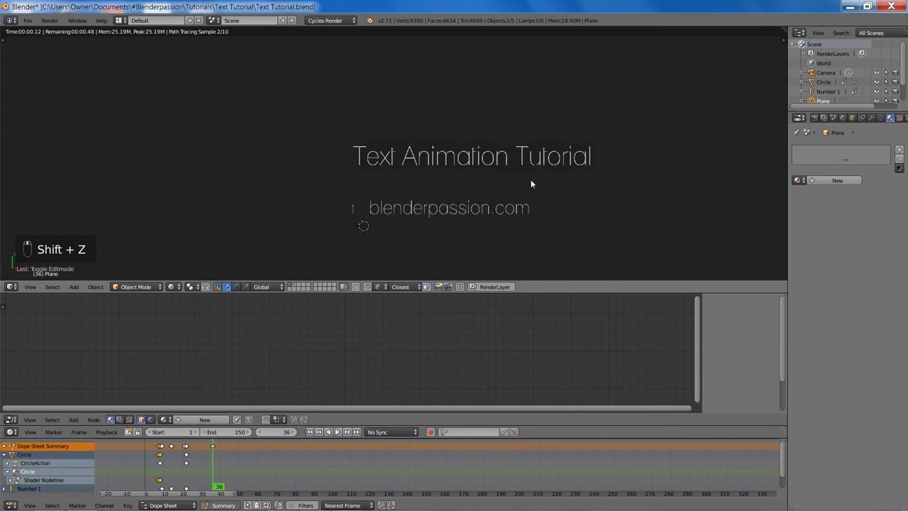
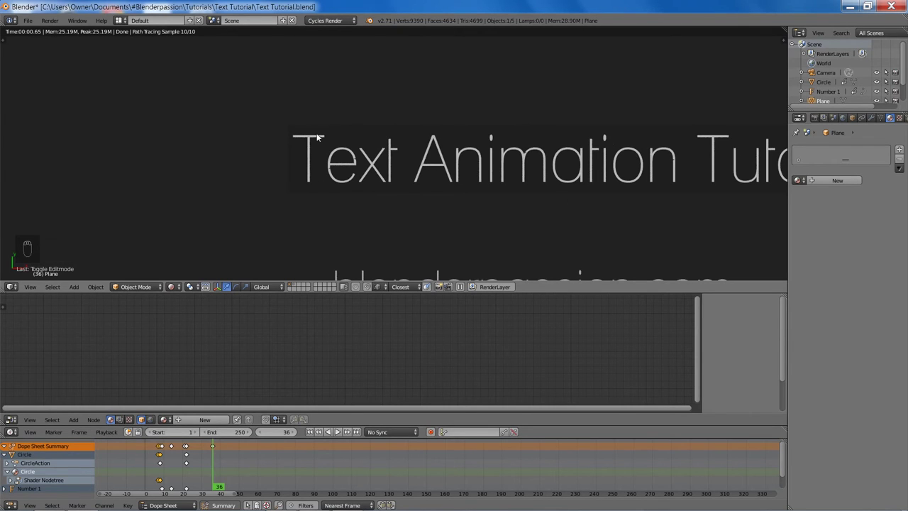
drag(445, 184, 299, 168)
drag(311, 178, 242, 205)
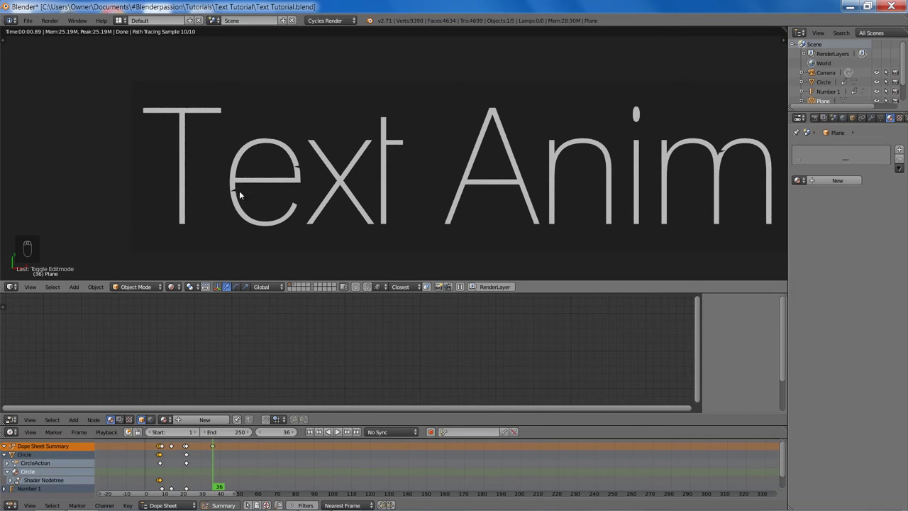
key(z)
key(z)
- From Right Ortho move the plane up along Z above the title, then check the top-view render
key(KP_3)
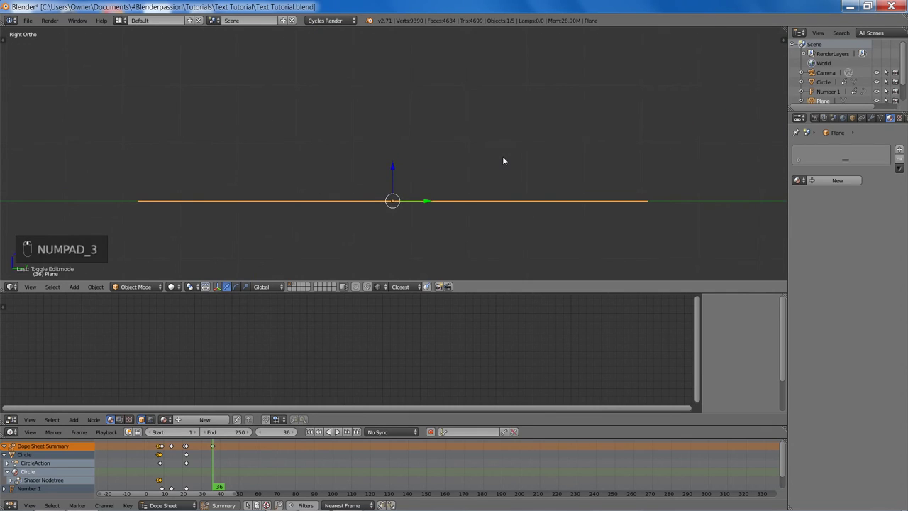
key(g)
drag(506, 155, 504, 135)
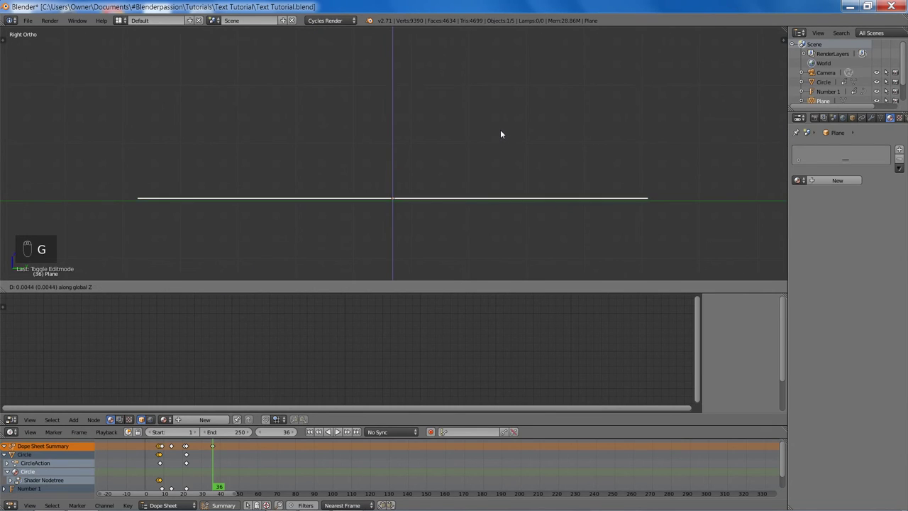
middle_click(496, 171)
key(KP_7)
key(shift+z)
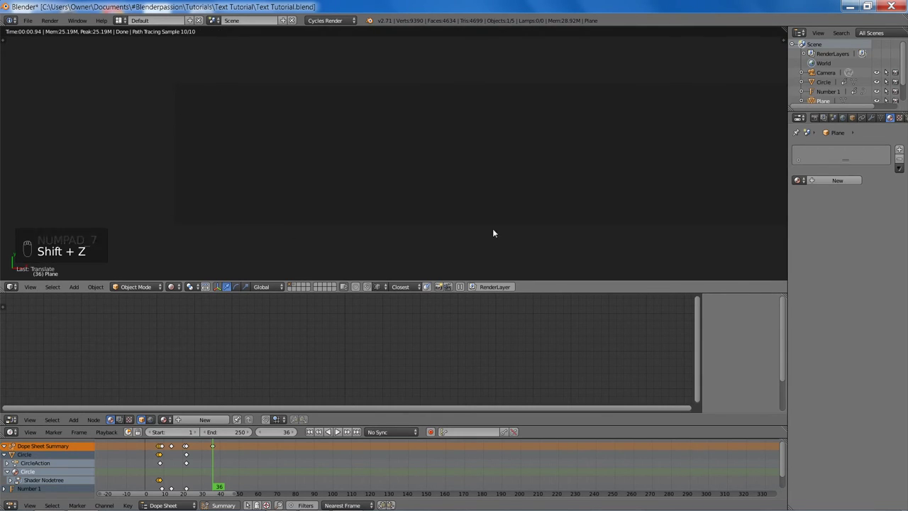
- Give the plane a new material with a Light Path node's Is Camera Ray driving the Diffuse BSDF colour
key(z)
key(z)
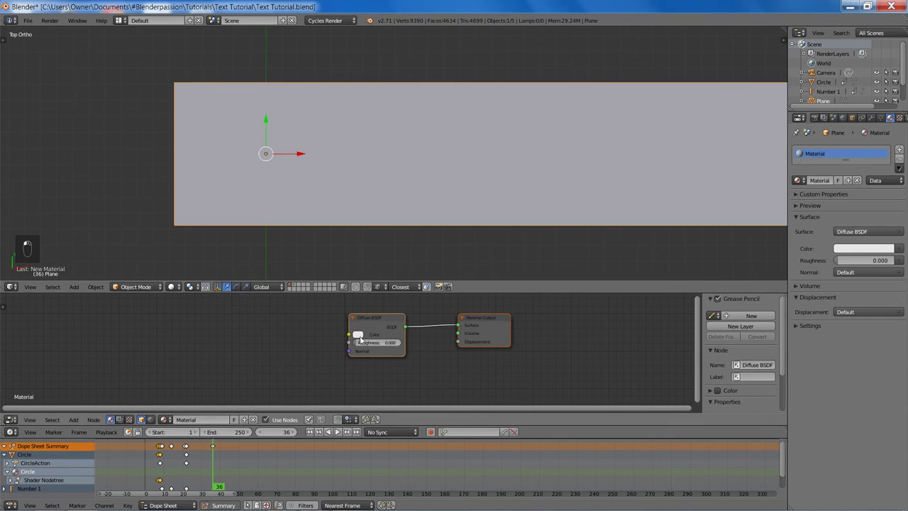
key(shift+a)
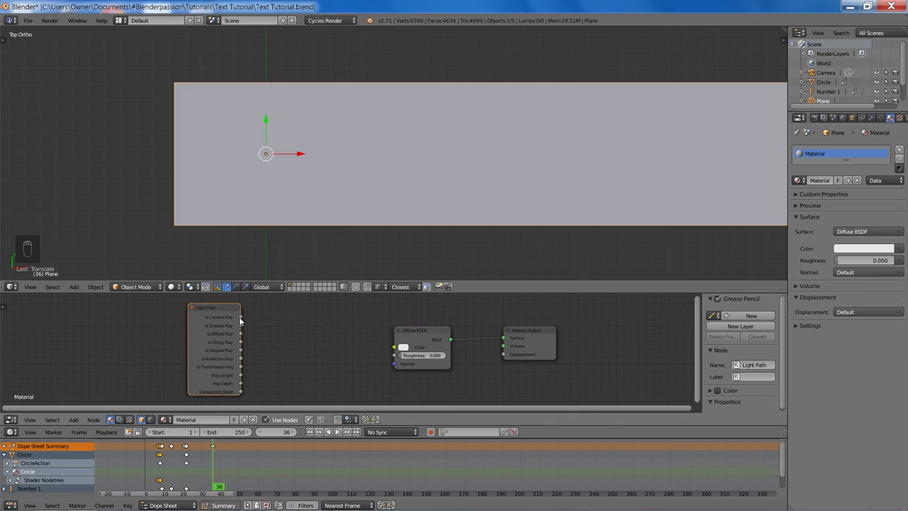
drag(248, 319, 388, 350)
drag(218, 333, 402, 199)
- Render-preview the plane material and return to the solid top view of the header
key(shift+z)
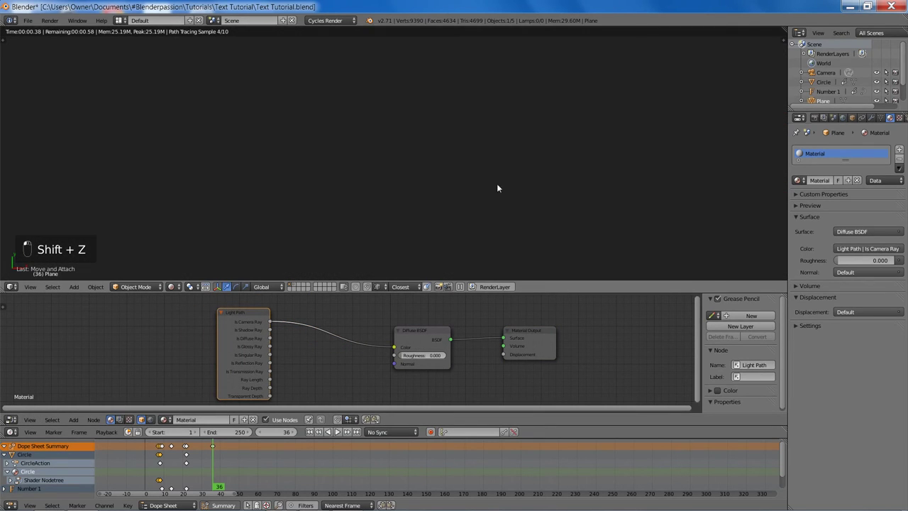
key(z)
key(z)
key(g)
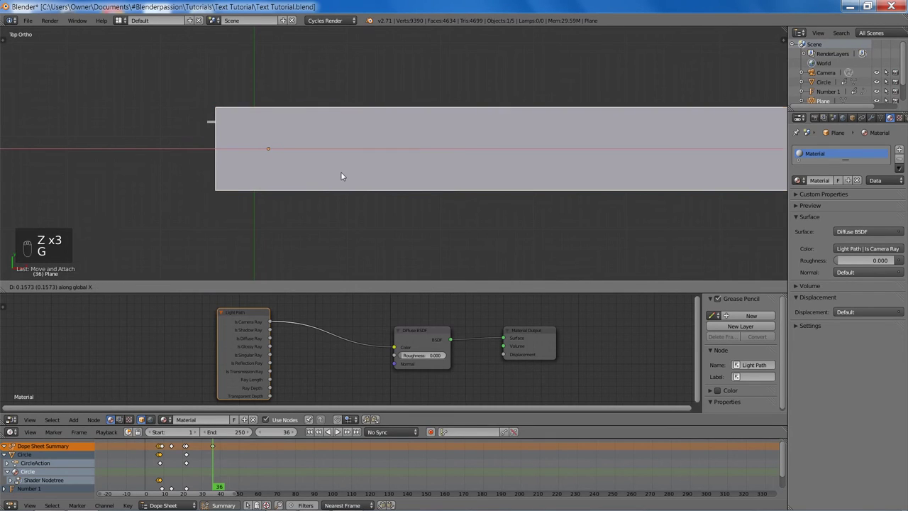
key(shift+z)
key(g)
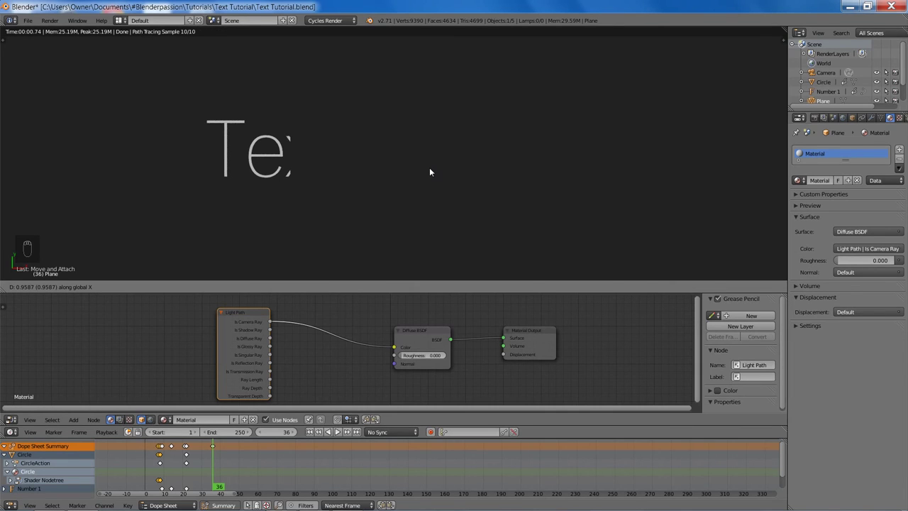
key(z)
key(z)
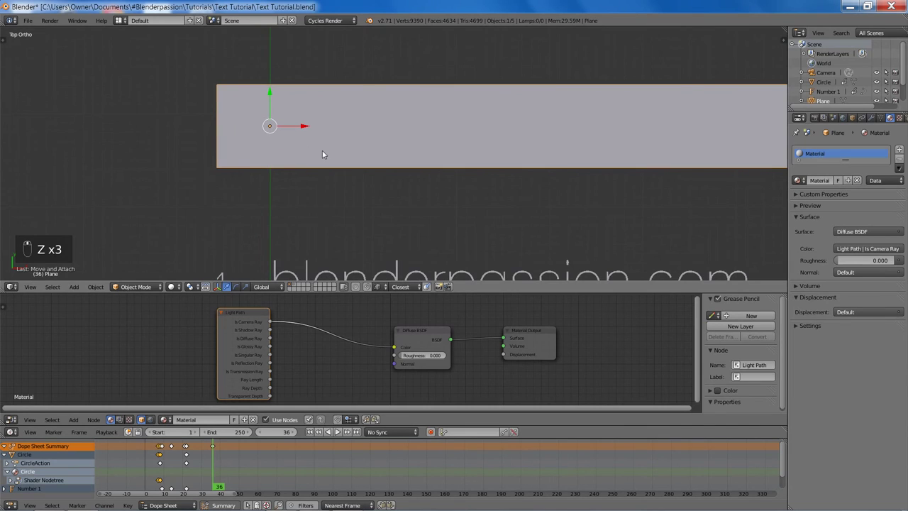
- Toggle rendered and solid shading to inspect the plane before extending its material
key(shift+z)
key(g)
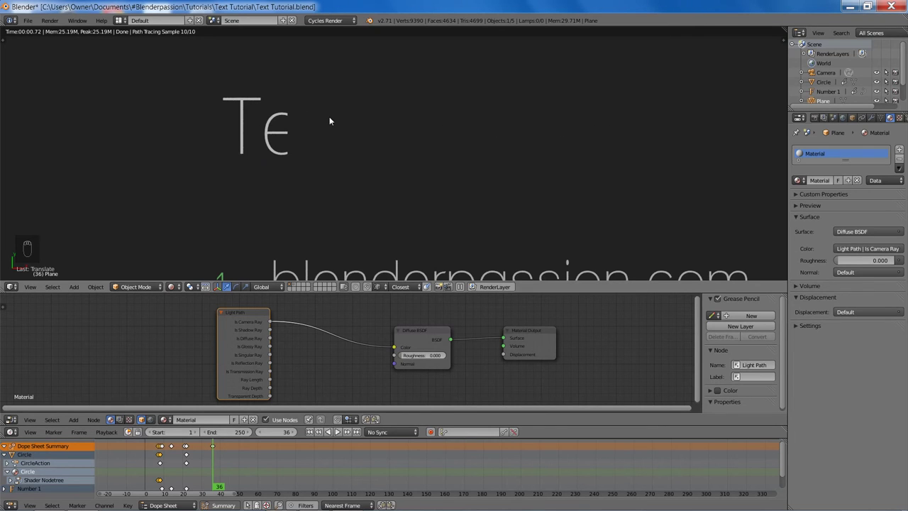
key(z)
key(z)
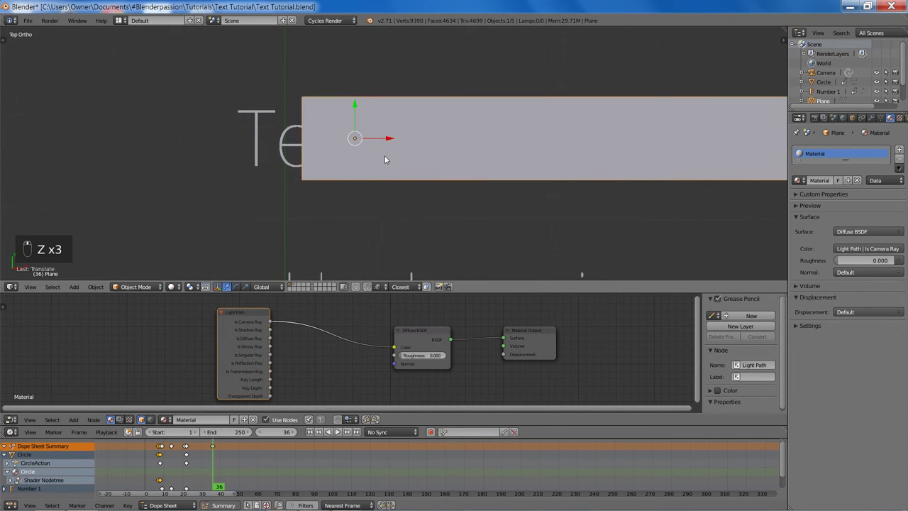
key(shift+z)
key(z)
key(z)
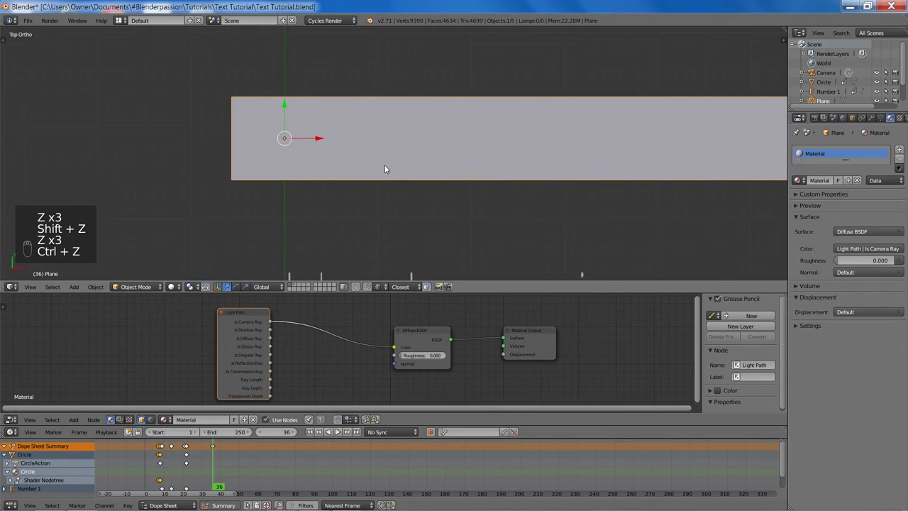
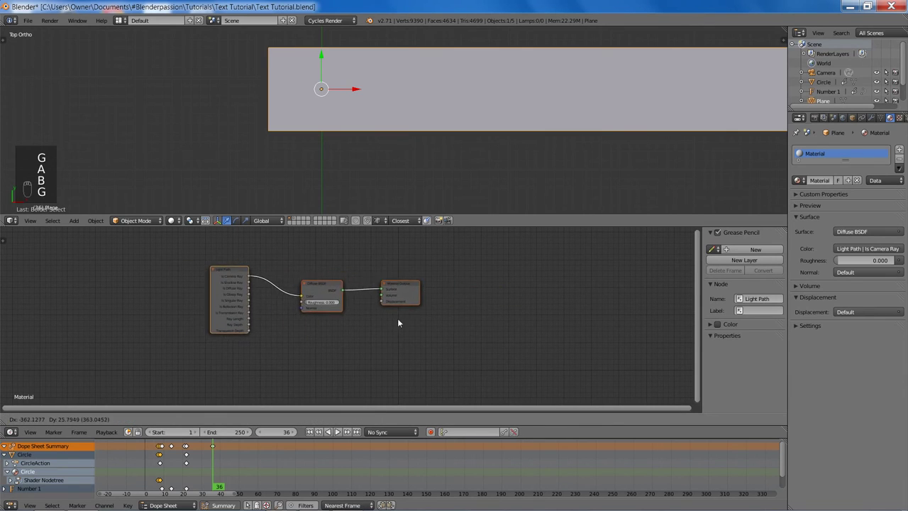
key(a)
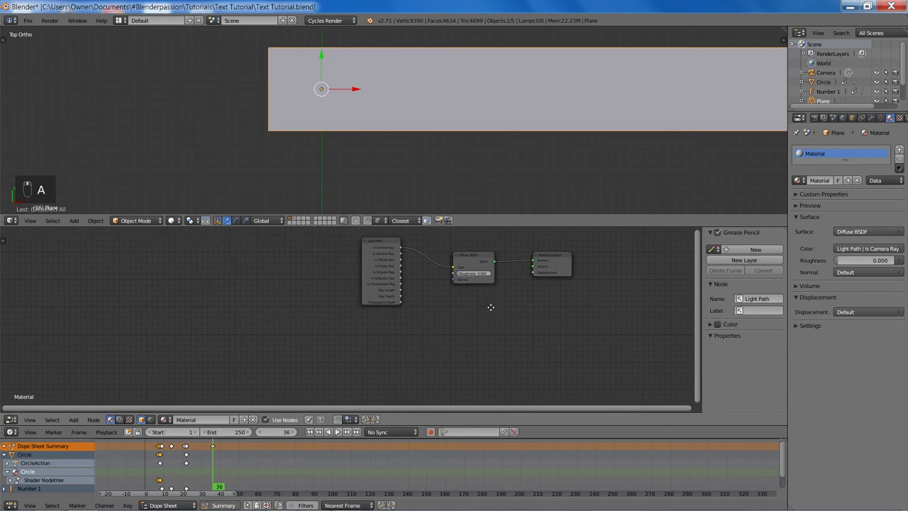
key(g)
- Add Texture Coordinate, Mapping and Gradient Texture nodes to the plane's material
key(shift+a)
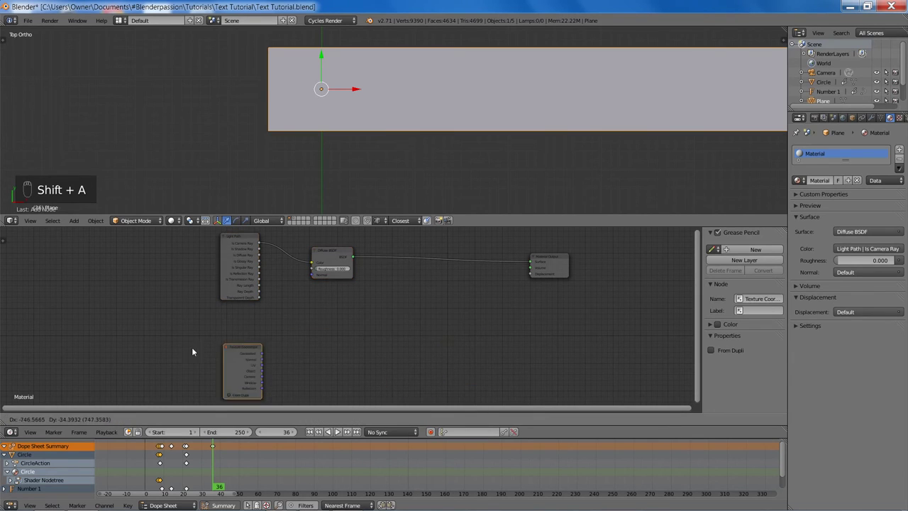
key(shift+a)
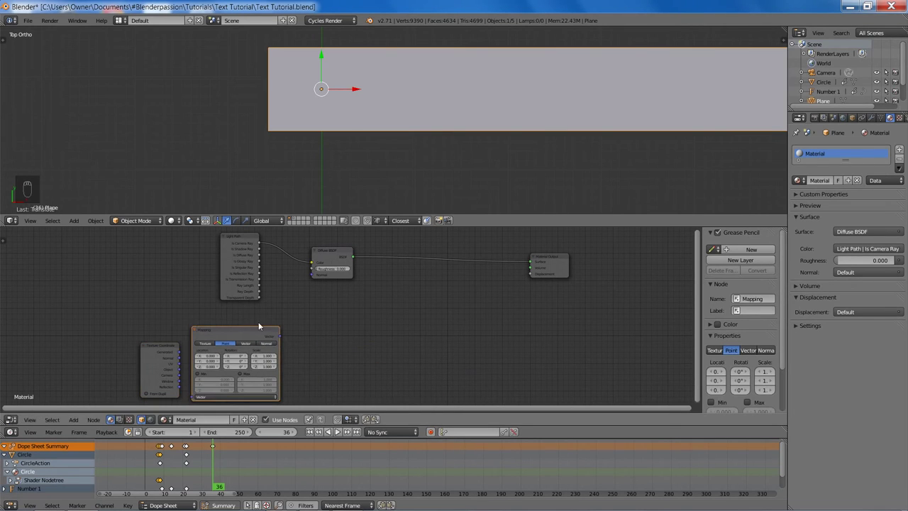
key(shift+a)
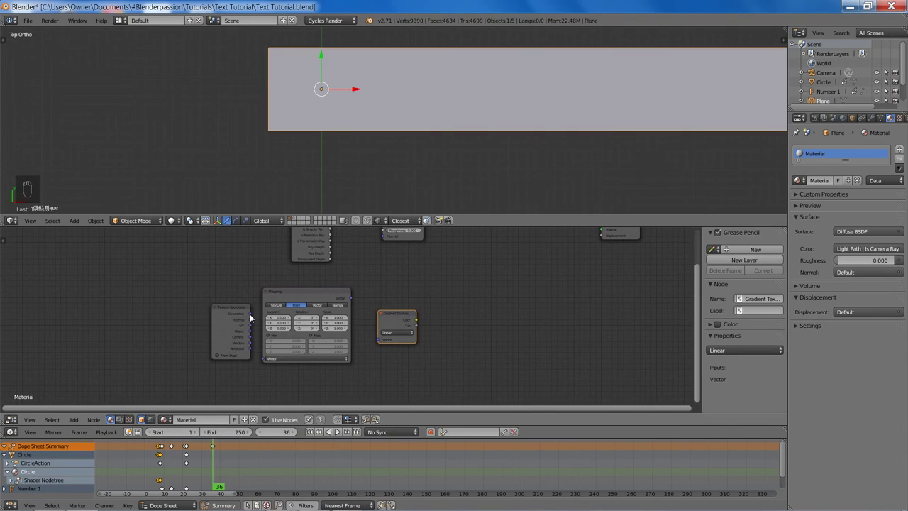
- Link Texture Coordinate into Mapping and add Transparent BSDF and Mix Shader nodes
click(251, 317)
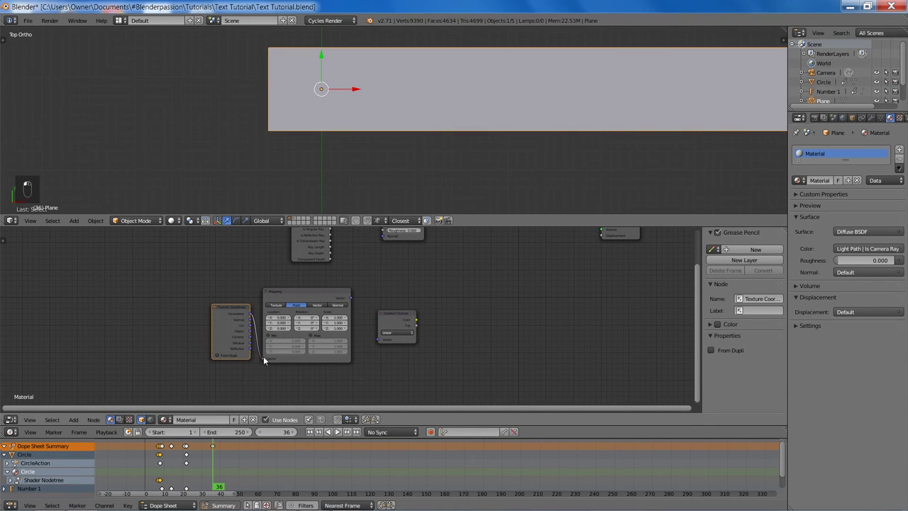
drag(372, 298, 368, 300)
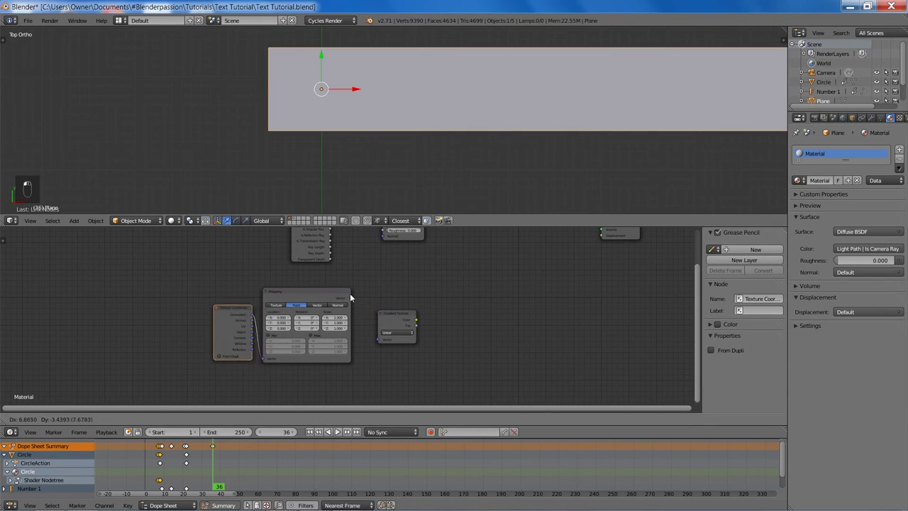
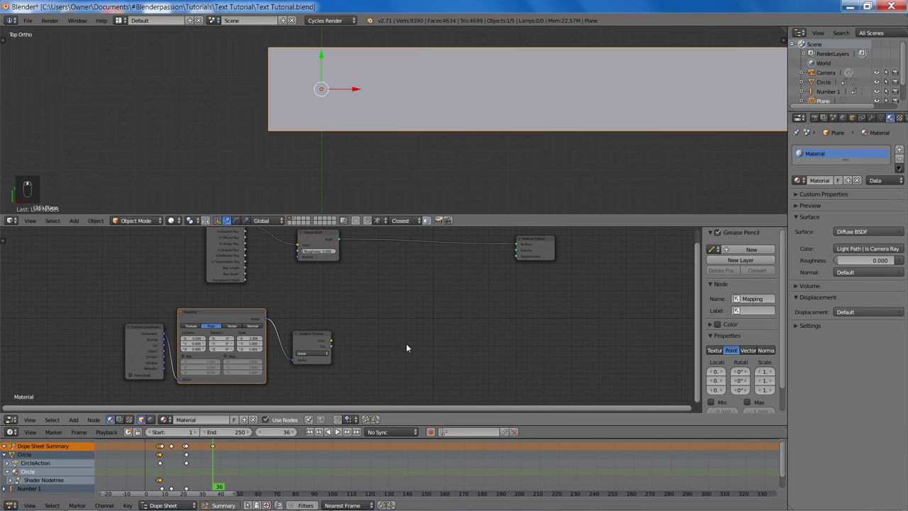
key(shift+a)
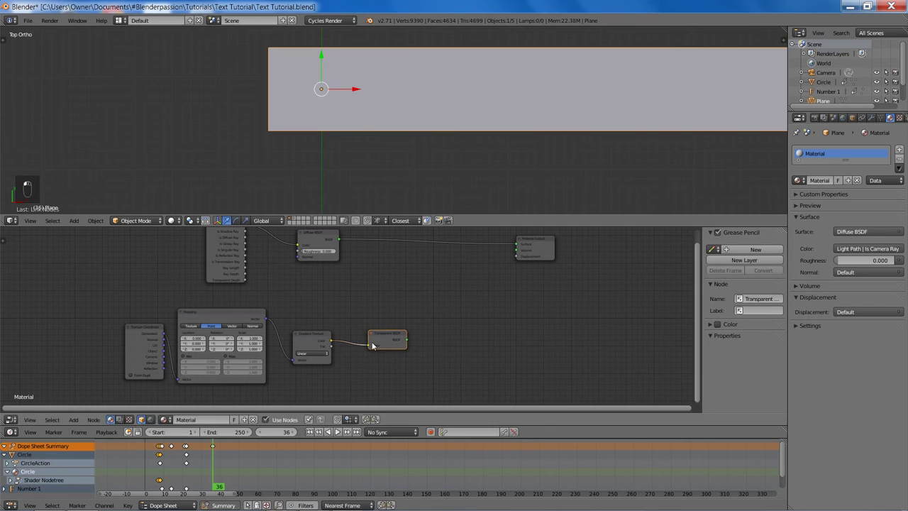
key(shift+a)
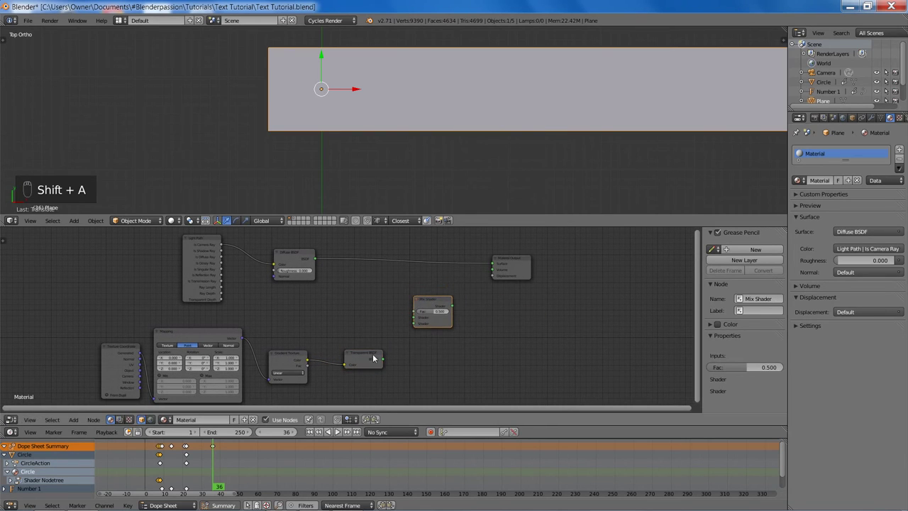
- Mix the diffuse and transparent shaders into Material Output and start a rendered preview
key(f)
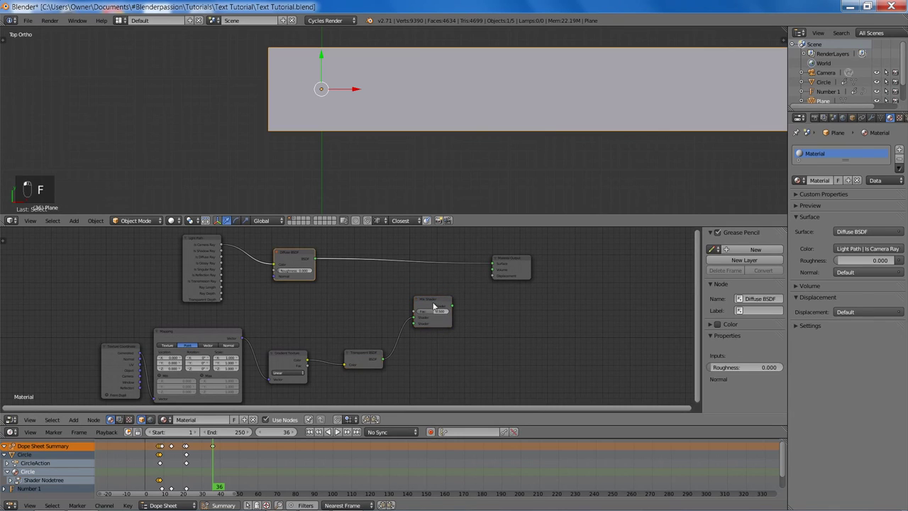
key(f)
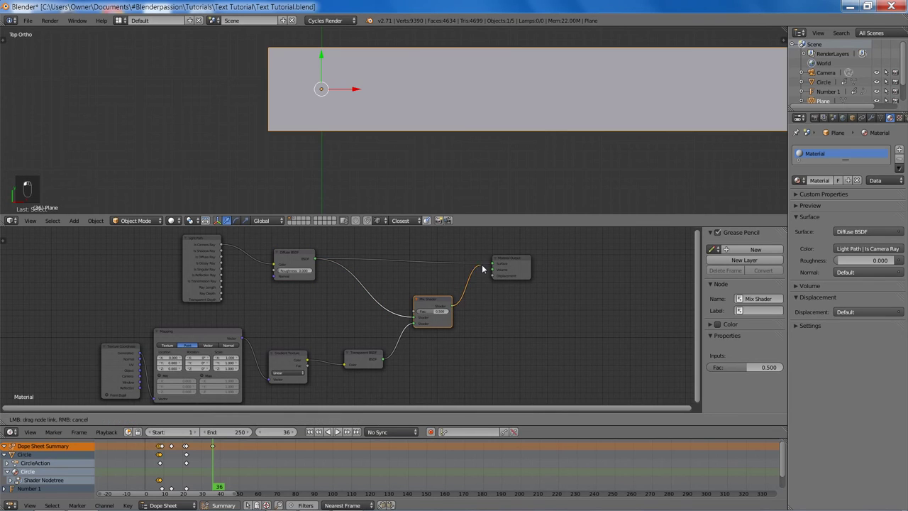
drag(454, 176, 477, 164)
key(shift+z)
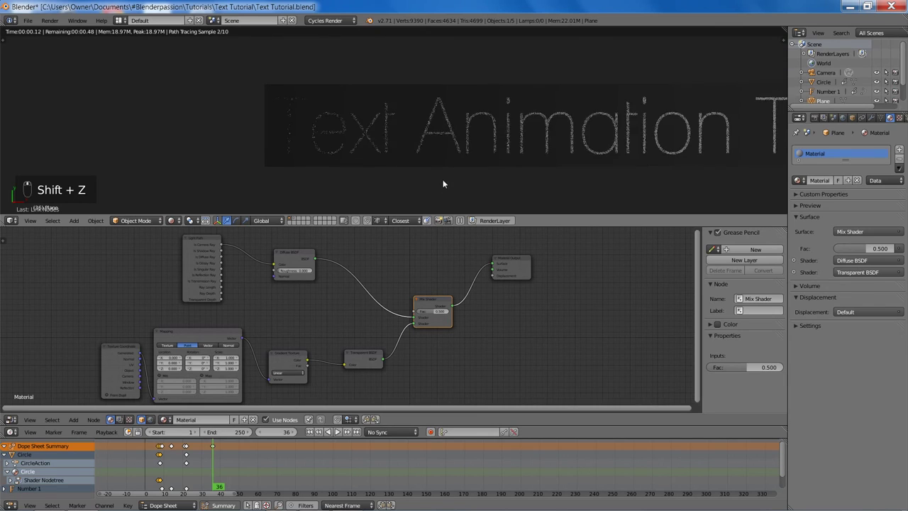
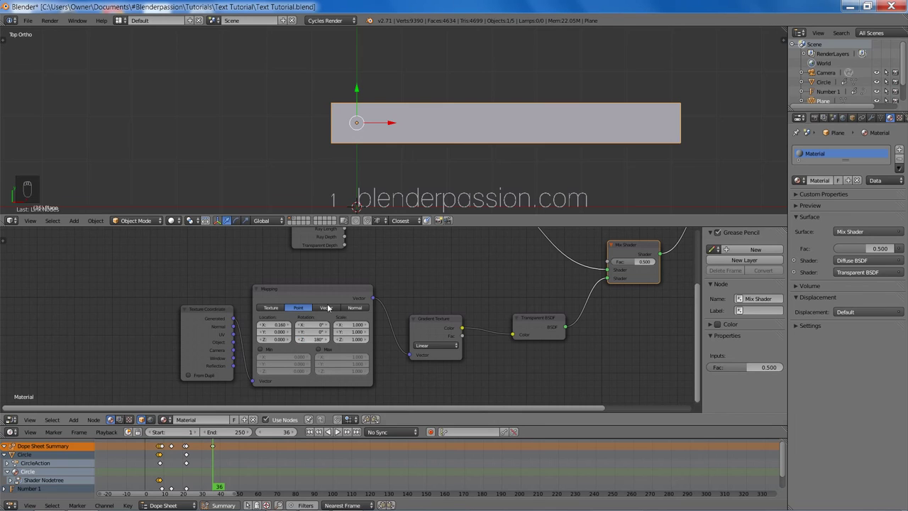
- Preview the plane with the gradient offset to X 0.16 and rotated 180° on Z
key(shift+z)
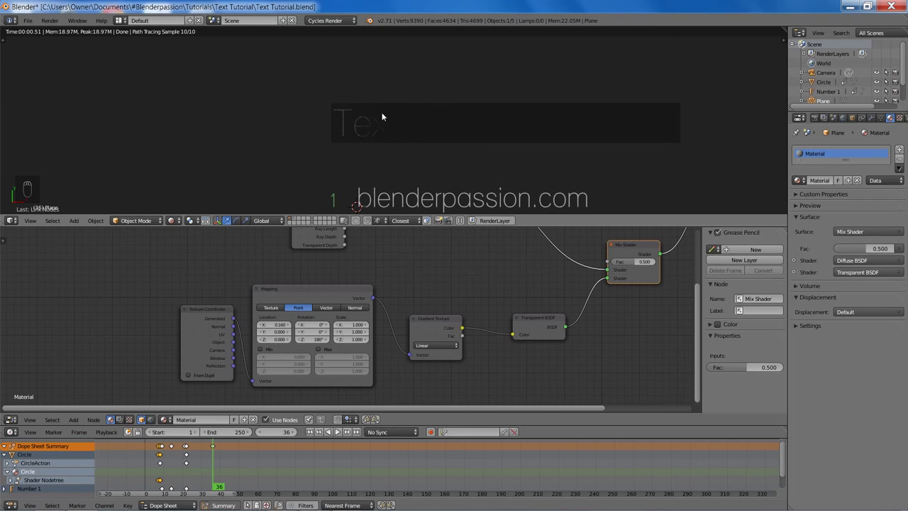
- Return to solid shading and move the coordinate, mapping and gradient nodes left to make room for a ColorRamp
key(z)
key(z)
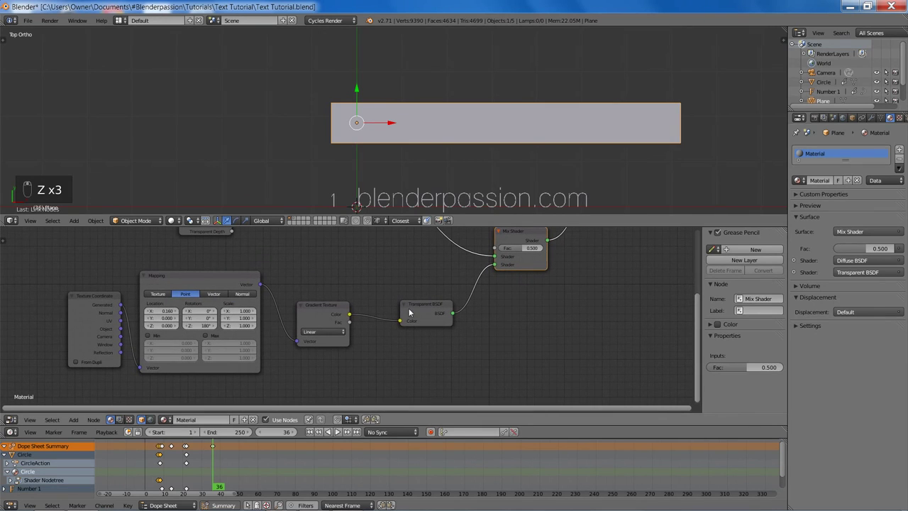
key(g)
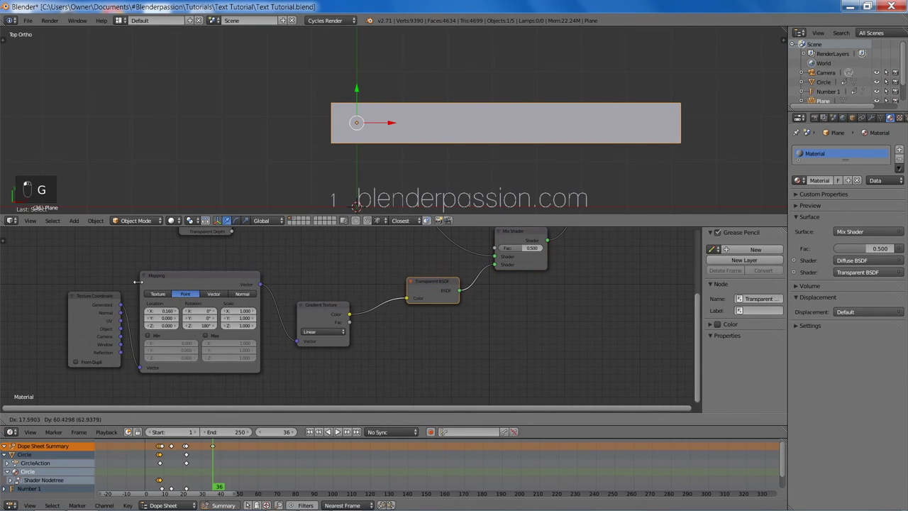
key(a)
key(b)
drag(68, 269, 308, 389)
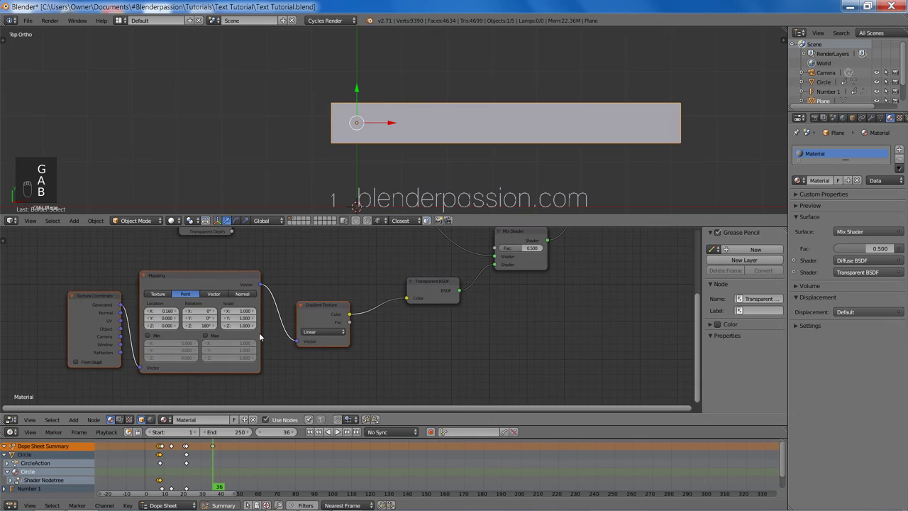
key(g)
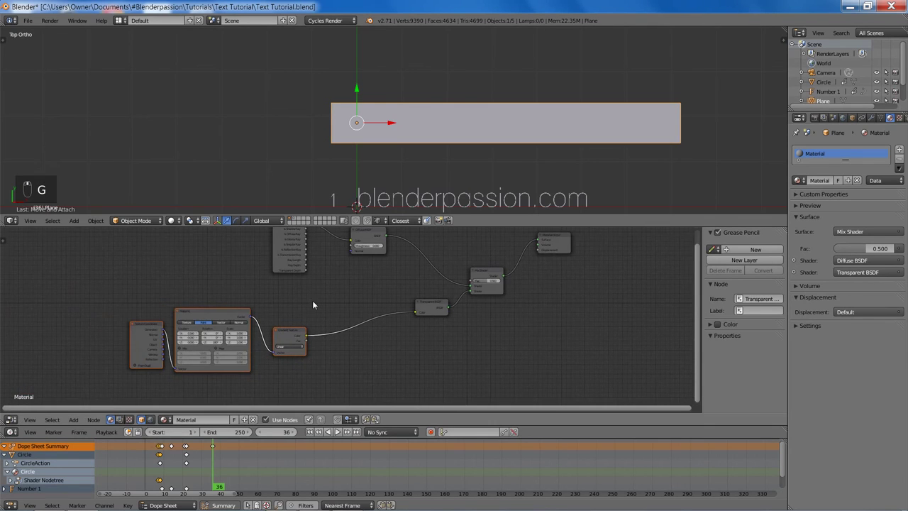
key(g)
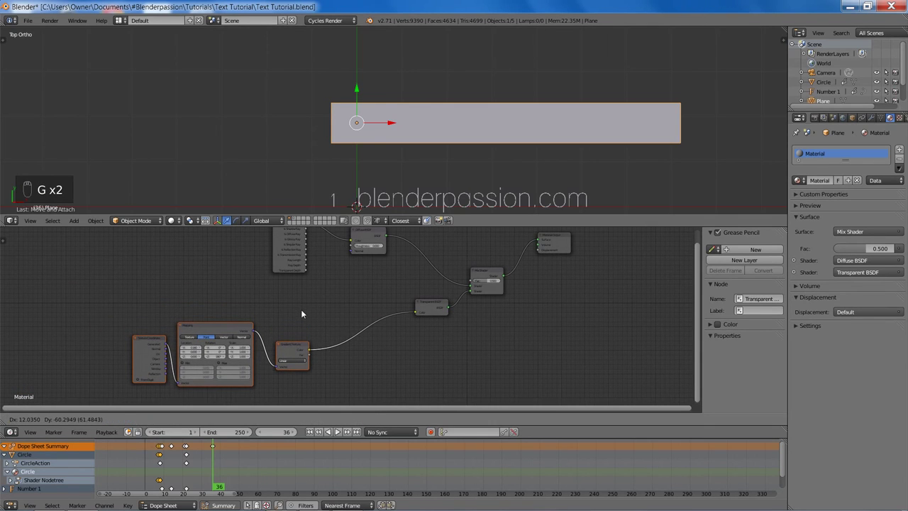
middle_click(344, 326)
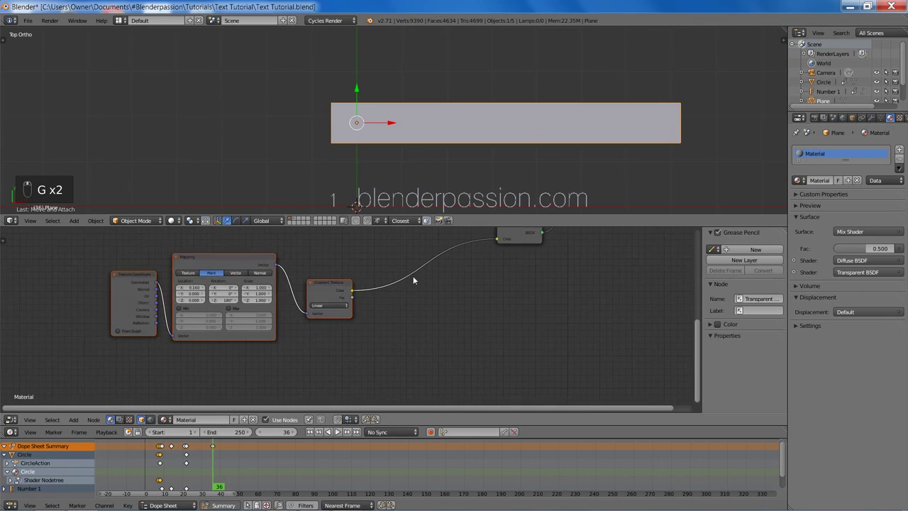
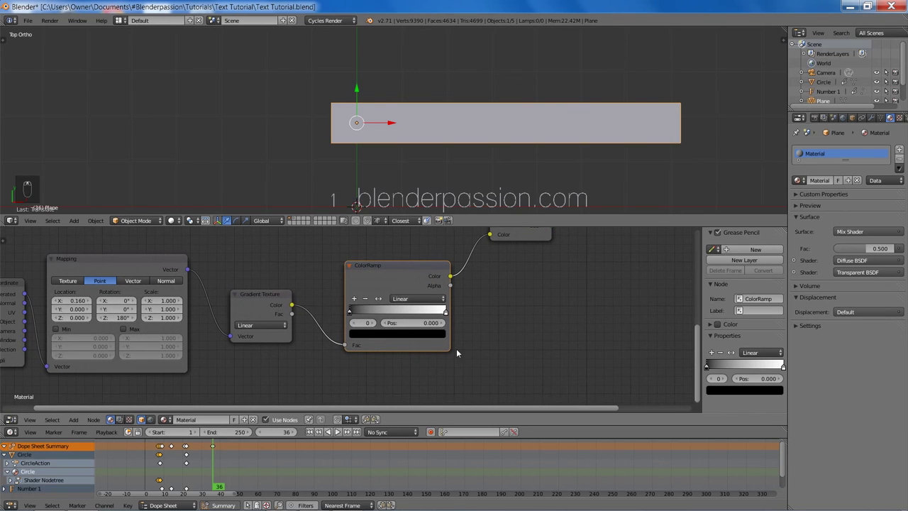
- Slide the ColorRamp's white stop to 0.141, check the fade in a rendered preview, then return to solid shading
drag(434, 343, 444, 313)
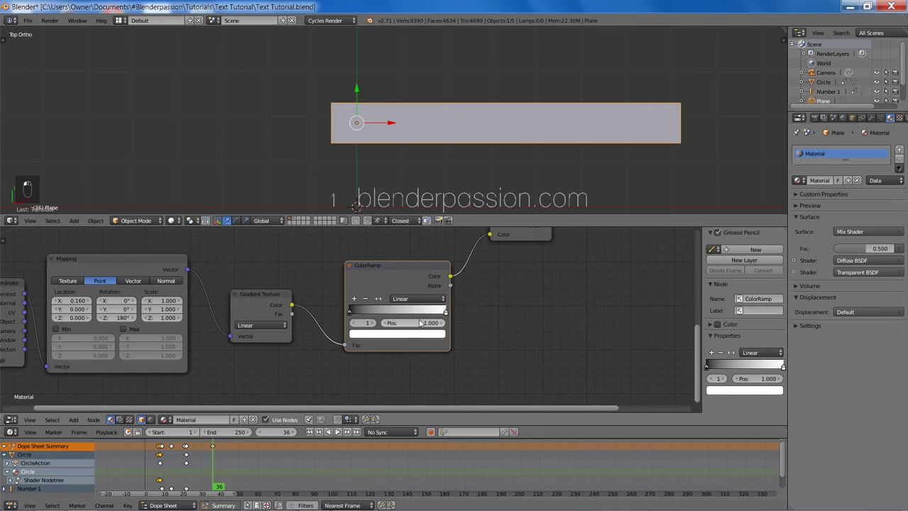
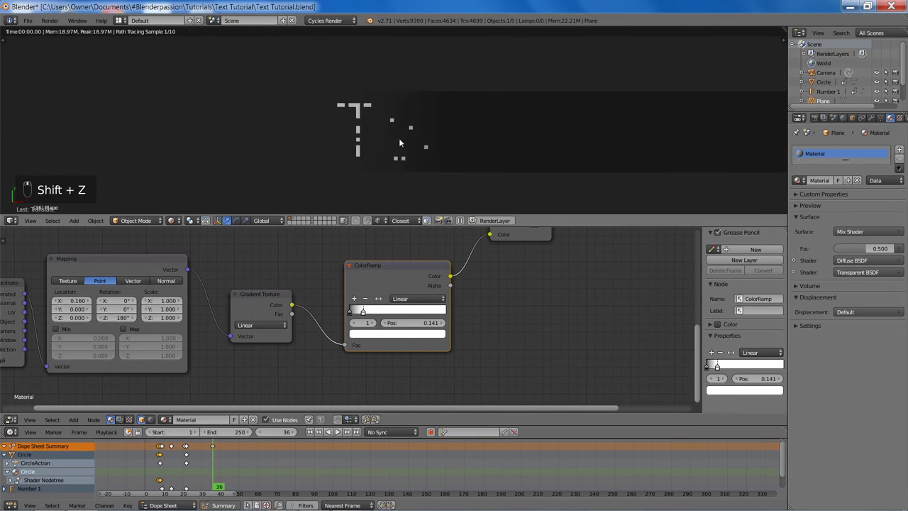
drag(407, 85, 435, 191)
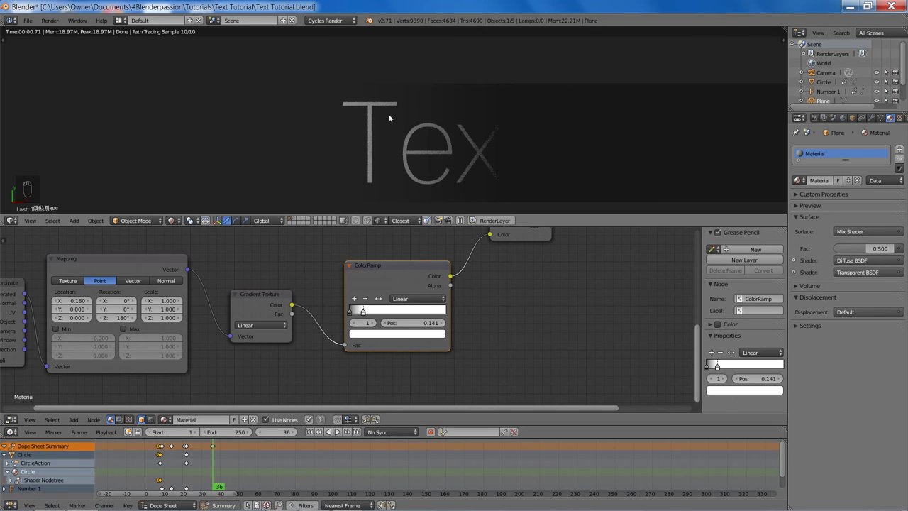
middle_click(454, 147)
drag(479, 129, 495, 148)
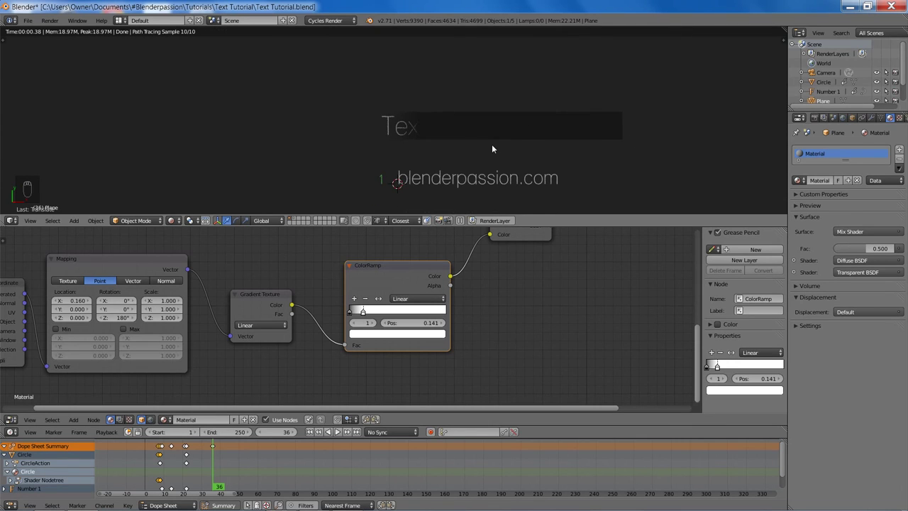
key(z)
key(z)
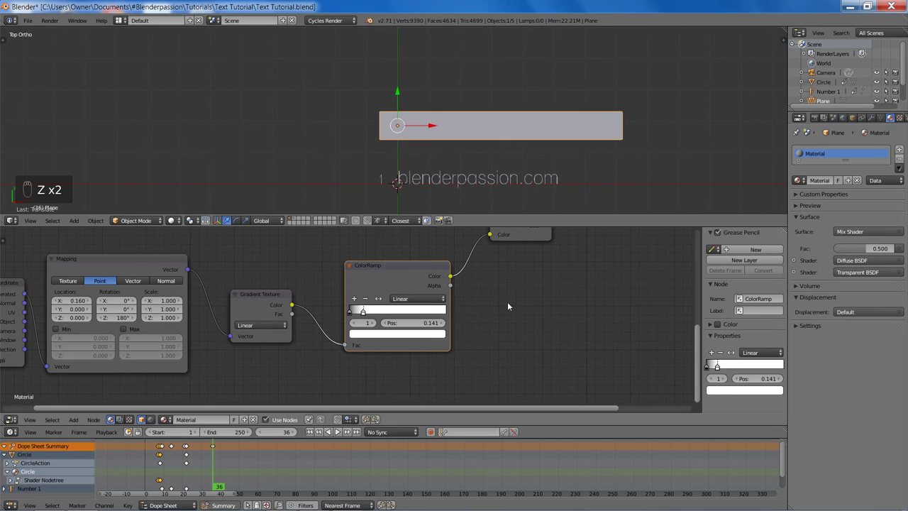
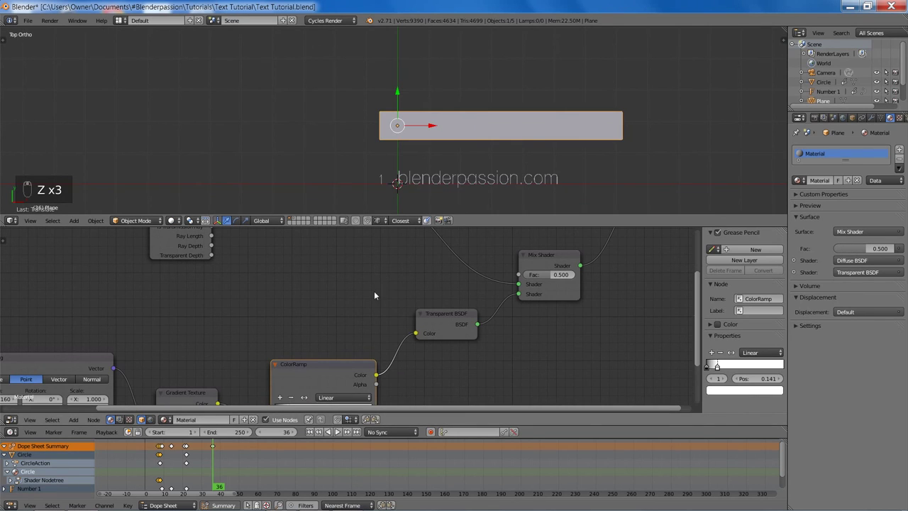
key(shift+a)
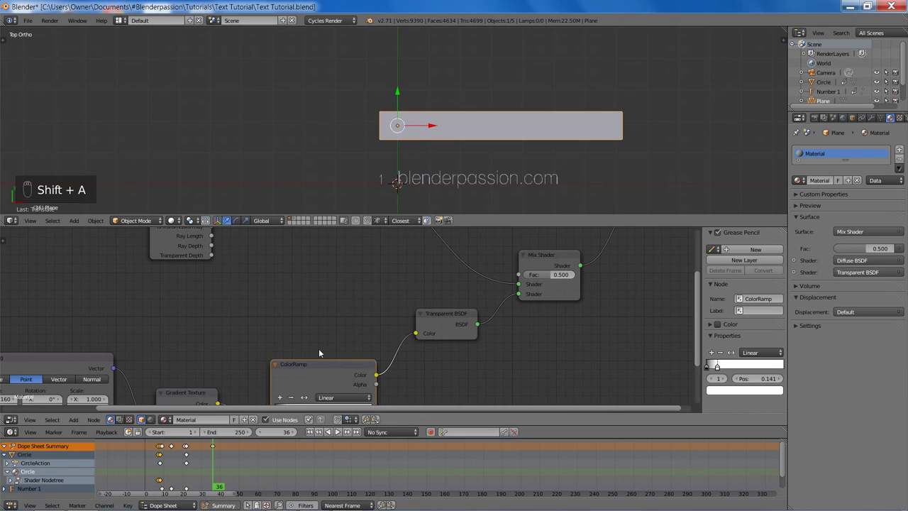